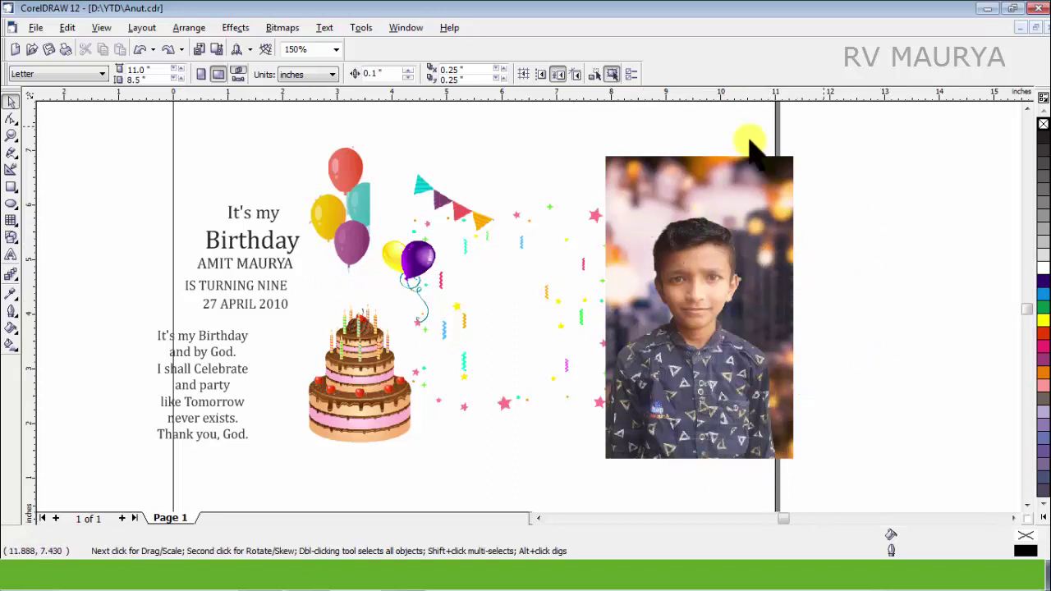
Move the card's text and artwork off to the right of the page.
click(113, 282)
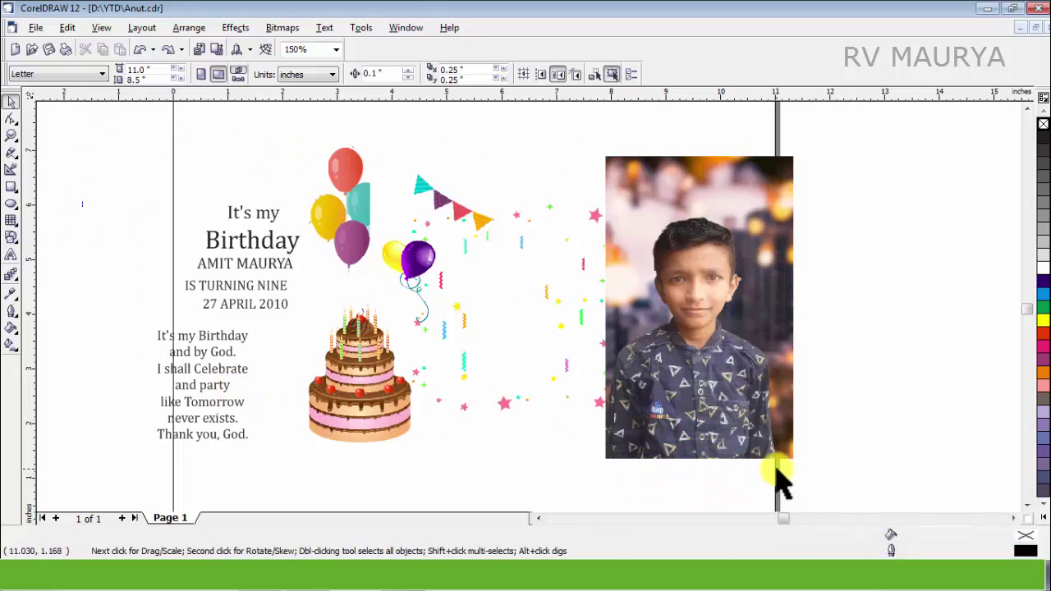
scroll(down, 3)
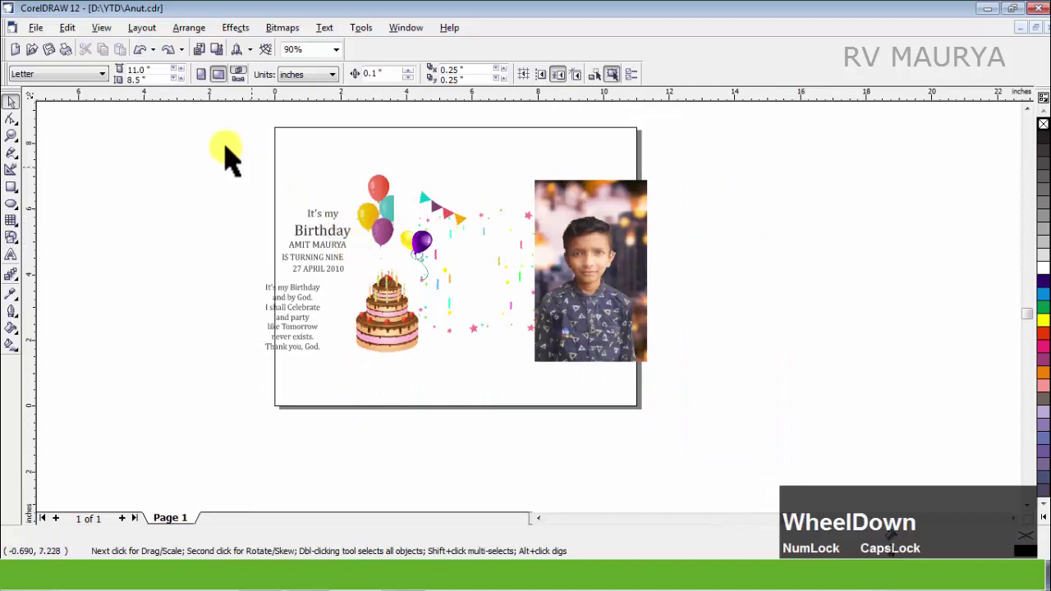
click(206, 133)
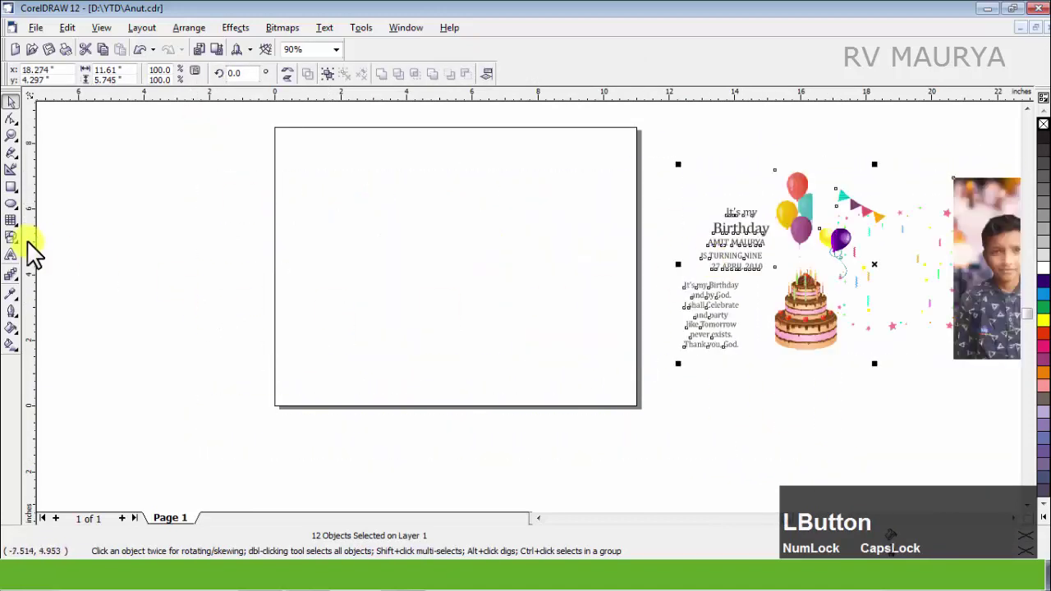
Add a page-centred rectangle sized 7 inches wide by 5 inches high.
click(18, 197)
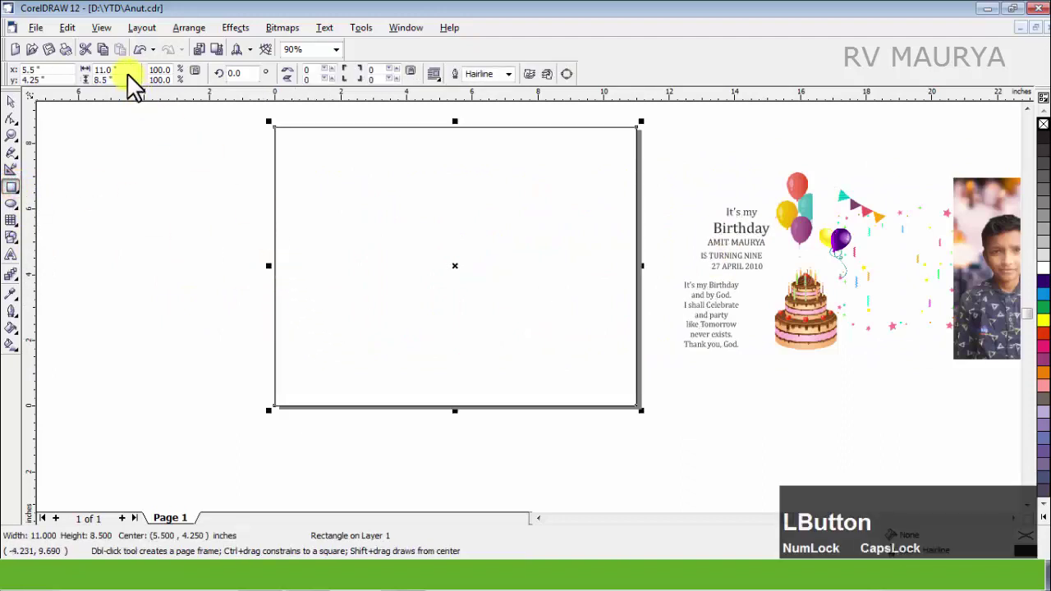
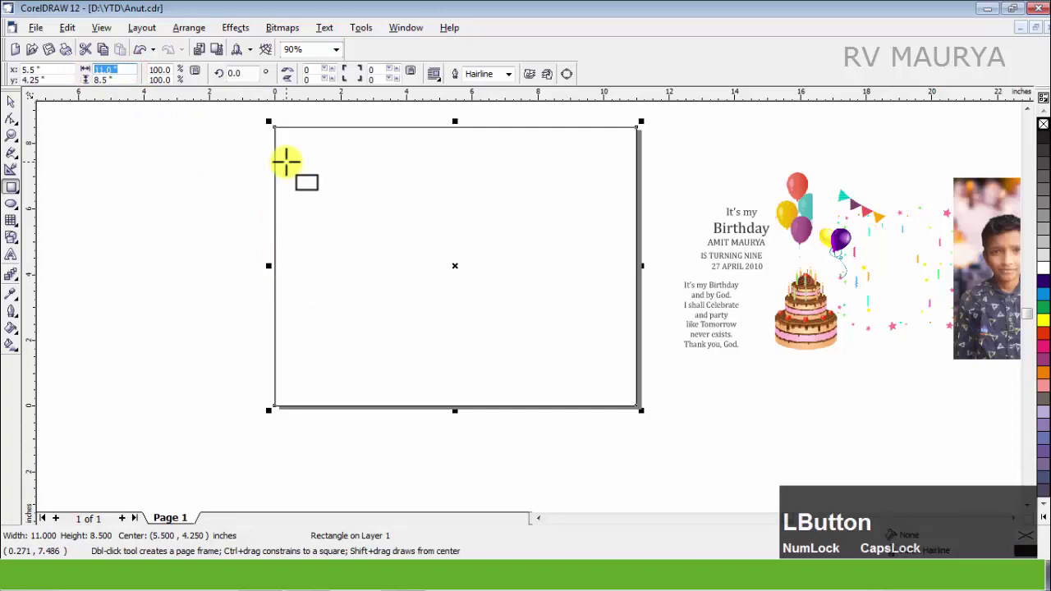
key(KP_7)
key(Tab)
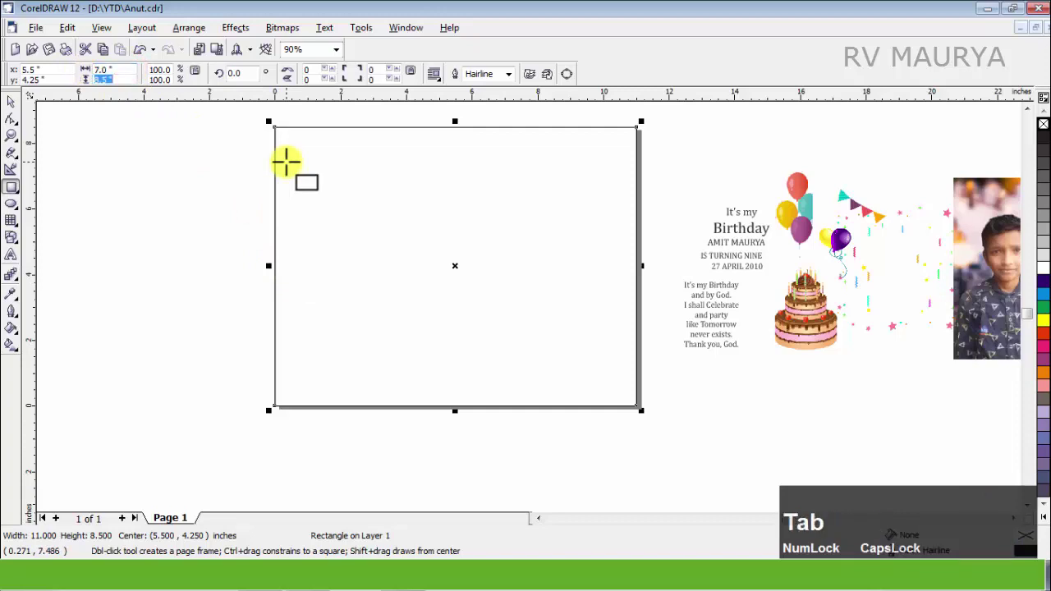
key(KP_5)
key(KP_Enter)
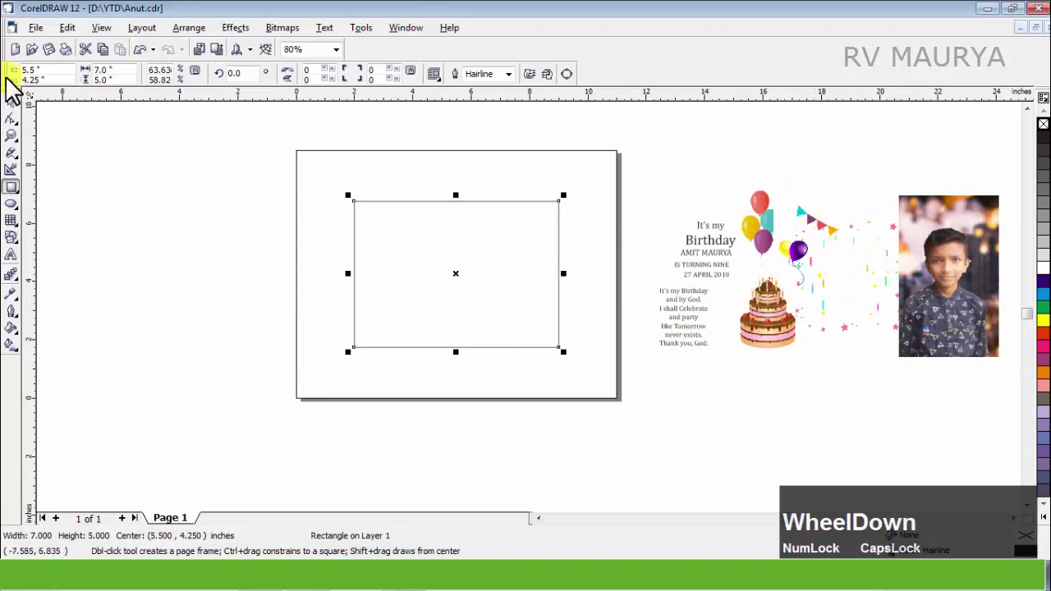
scroll(down, 3)
Bring the party graphics into the rectangle and align the enlarged balloon bunch to its left edge.
click(948, 381)
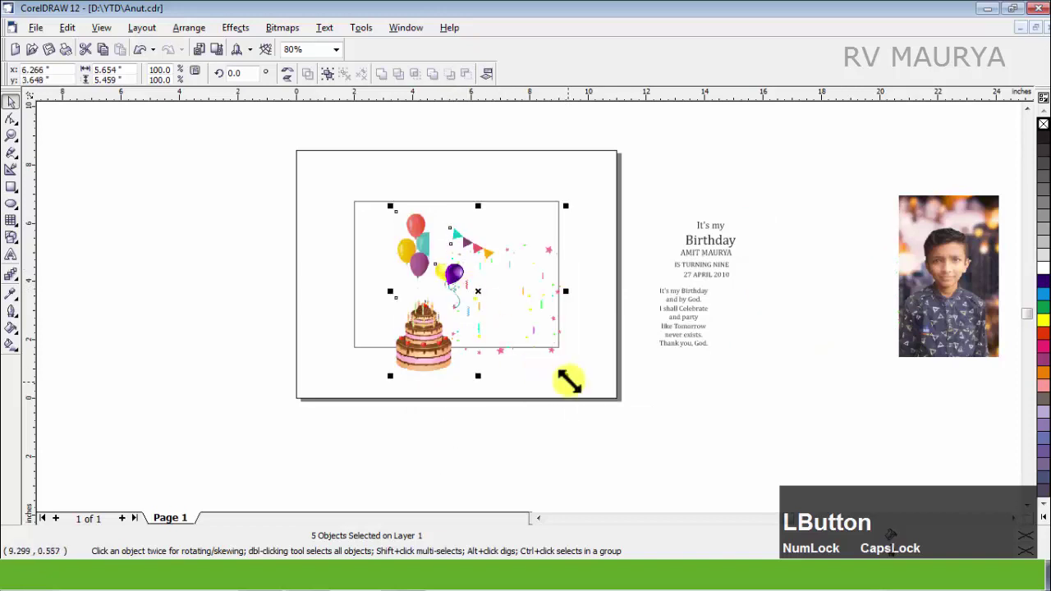
scroll(up, 3)
click(492, 460)
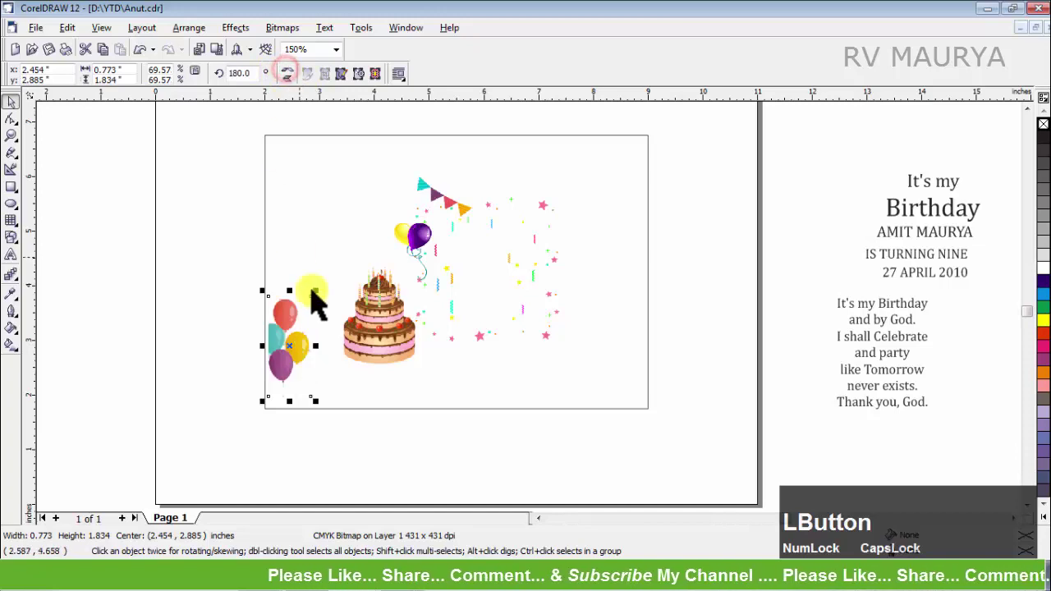
click(322, 257)
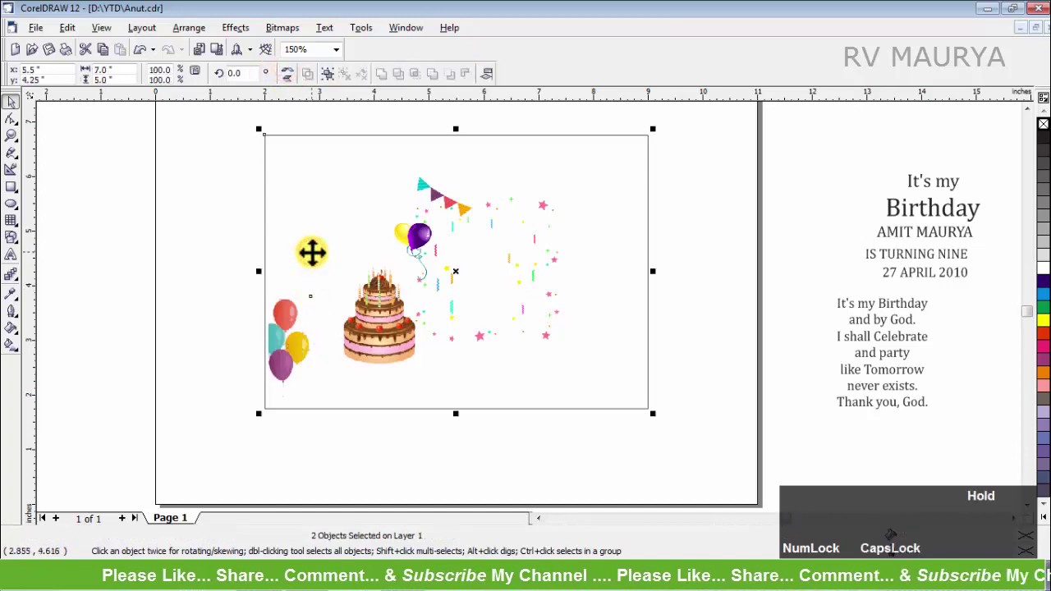
key(l)
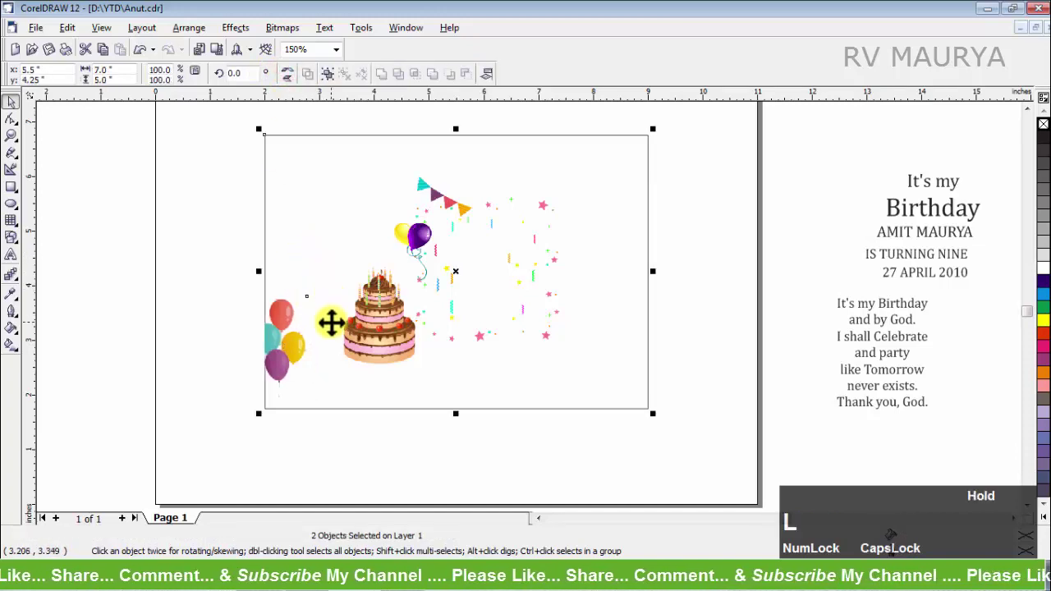
click(216, 353)
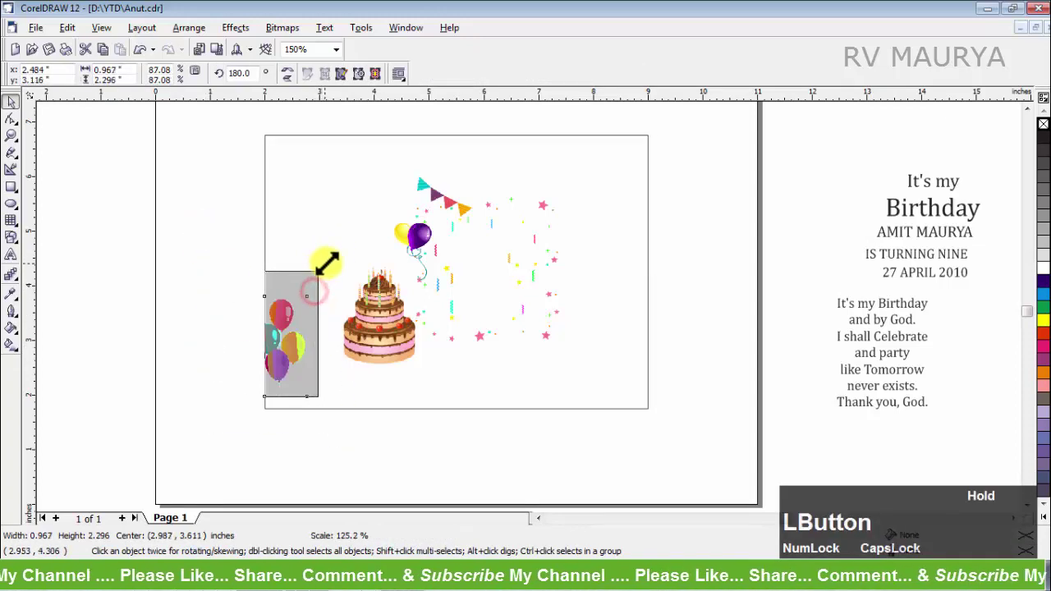
Leave a mirrored copy of the balloons aligned to the rectangle's right edge.
right_click(484, 312)
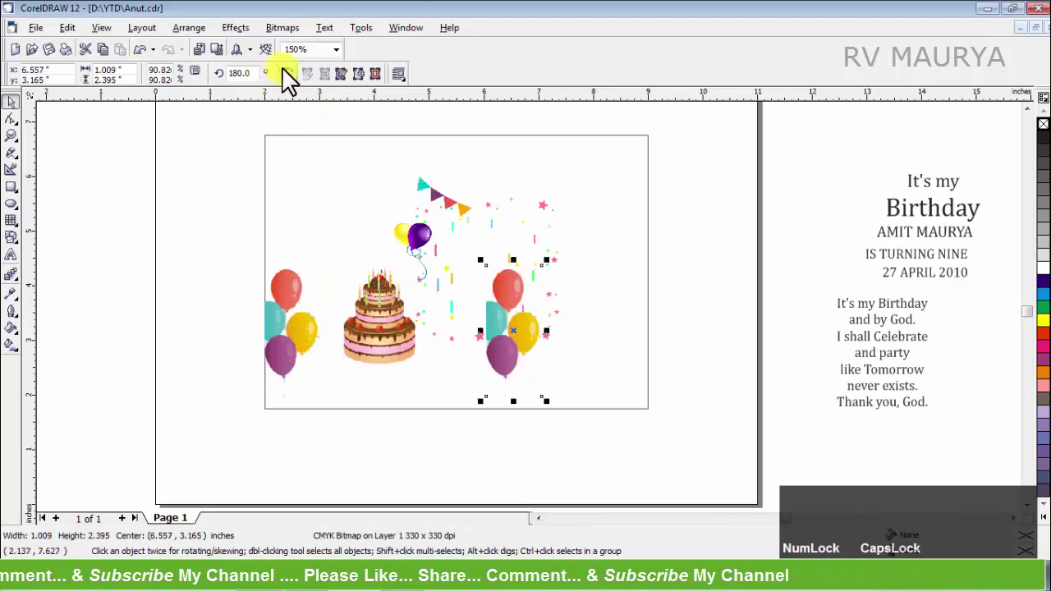
click(287, 81)
click(598, 282)
key(r)
click(702, 407)
click(448, 197)
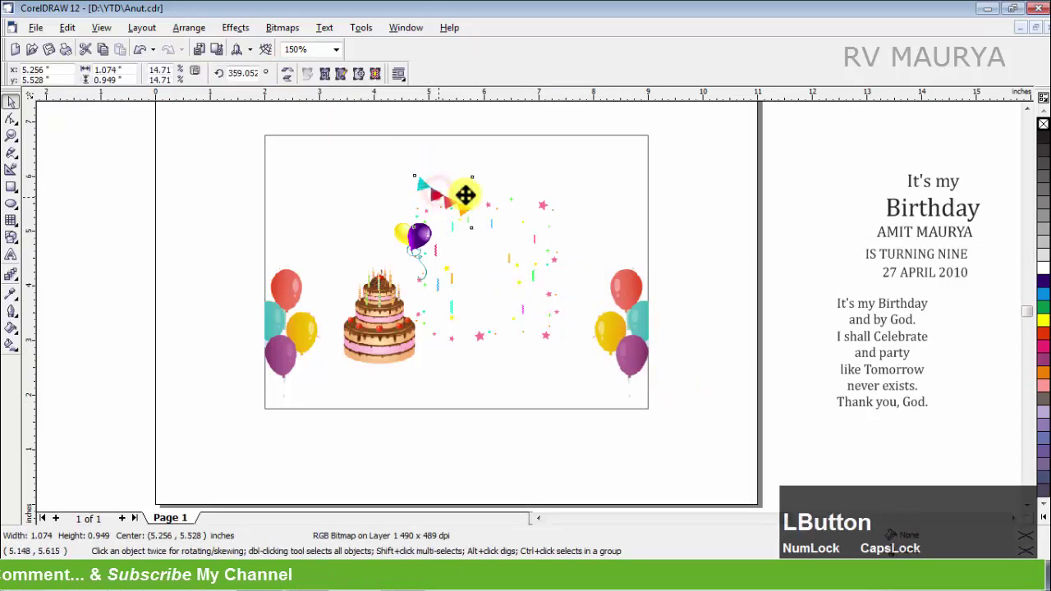
Resize the flag banner slightly and tuck it into the rectangle's top-right corner.
scroll(up, 3)
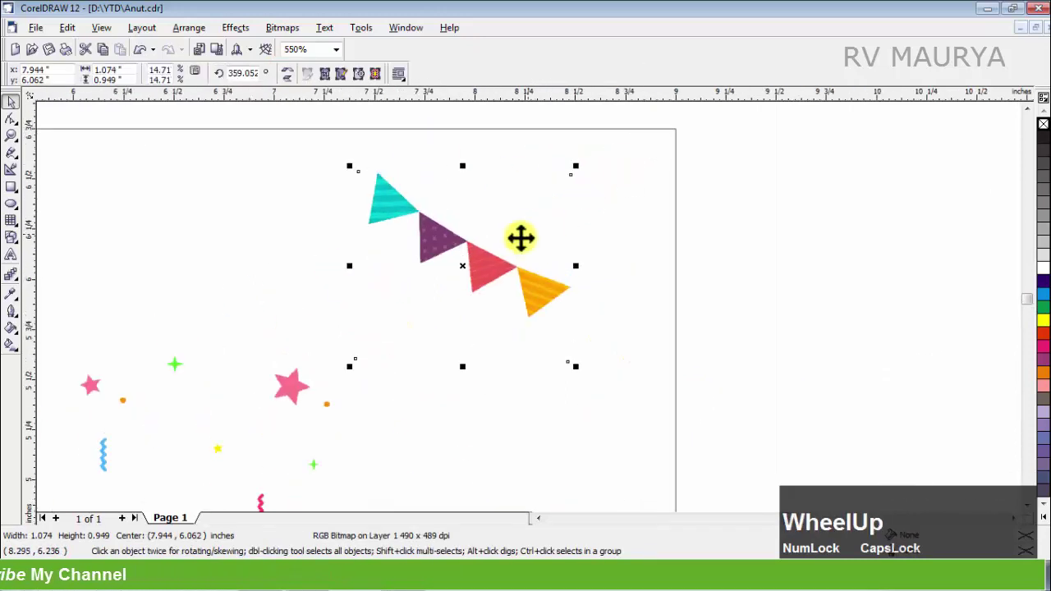
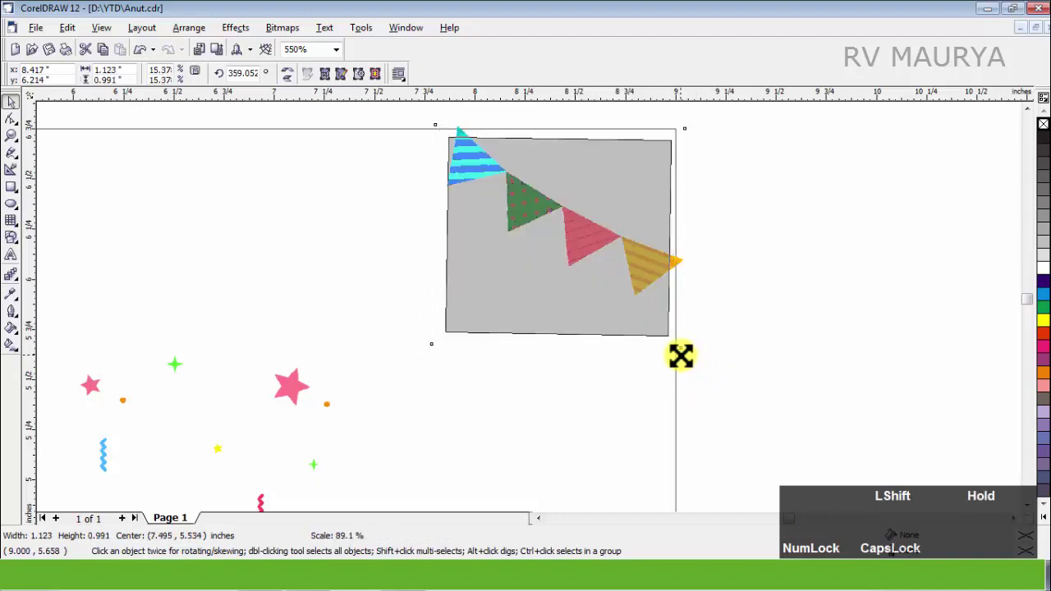
scroll(down, 3)
scroll(up, 3)
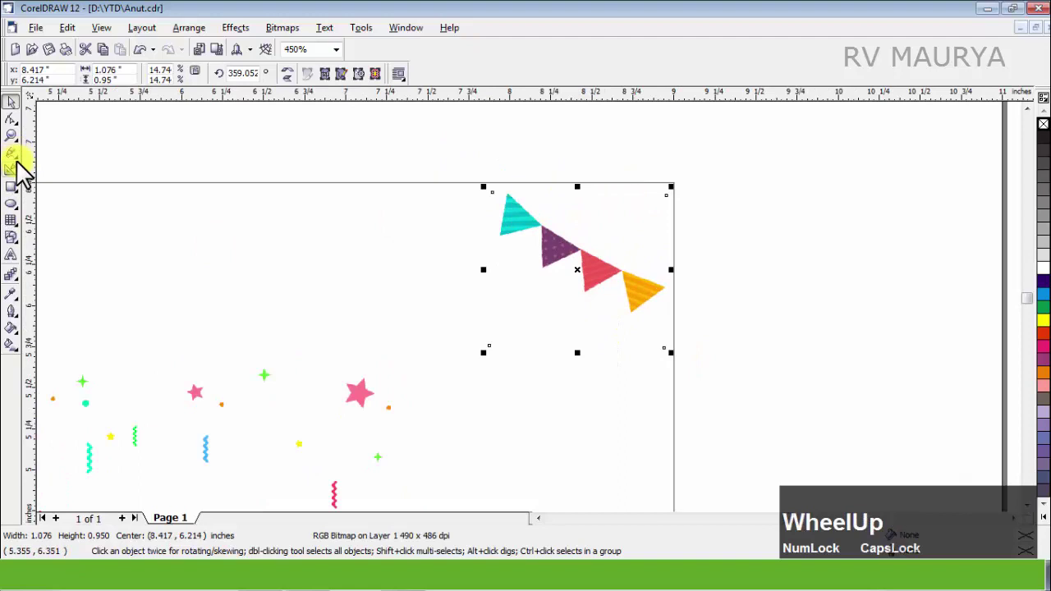
Draw a sagging Bezier string along the flag tops and give it a 0.5 pt outline.
click(22, 171)
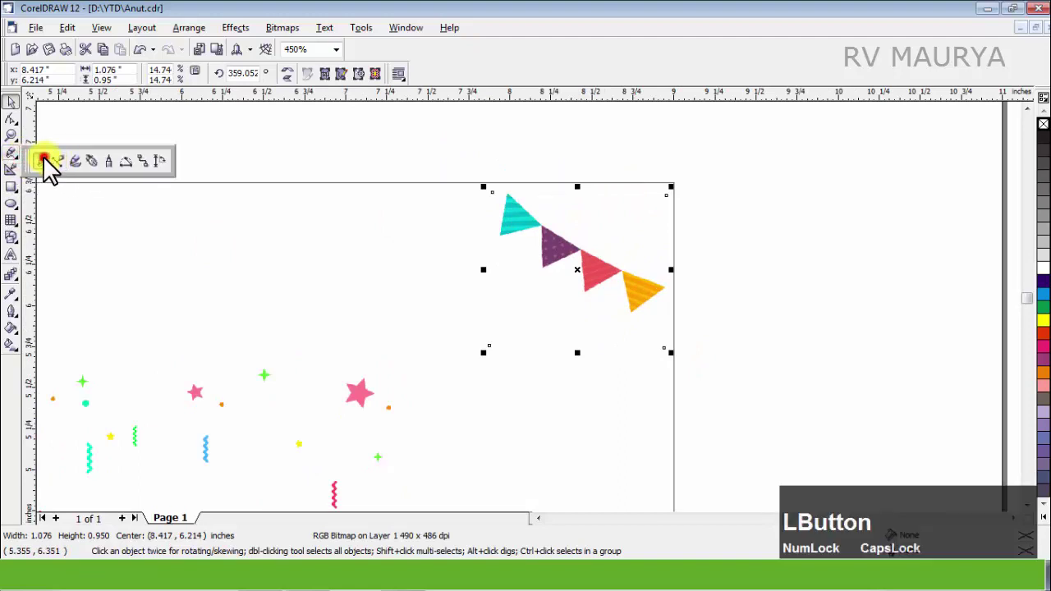
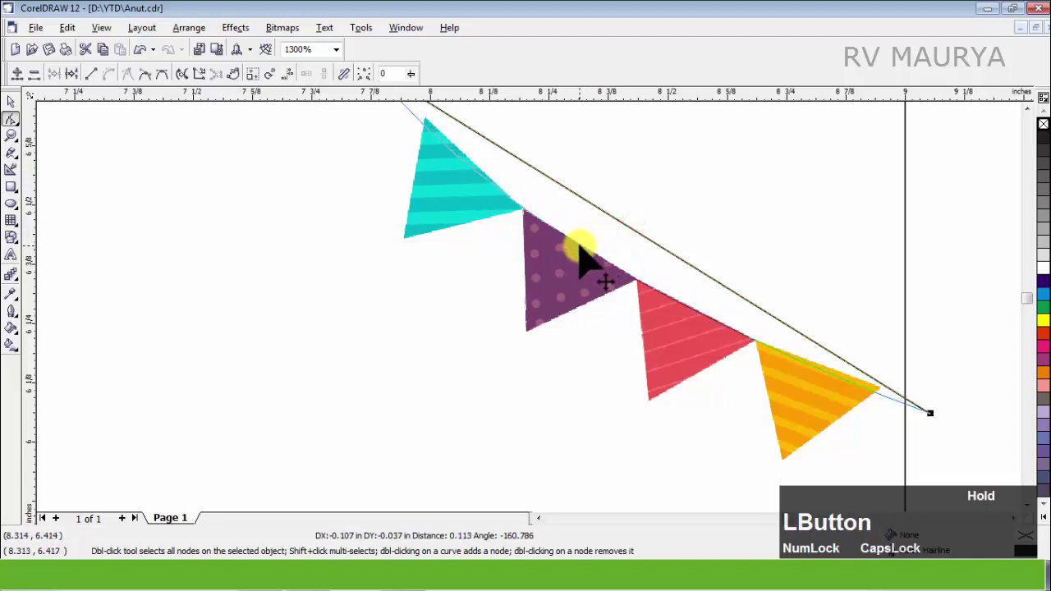
scroll(down, 3)
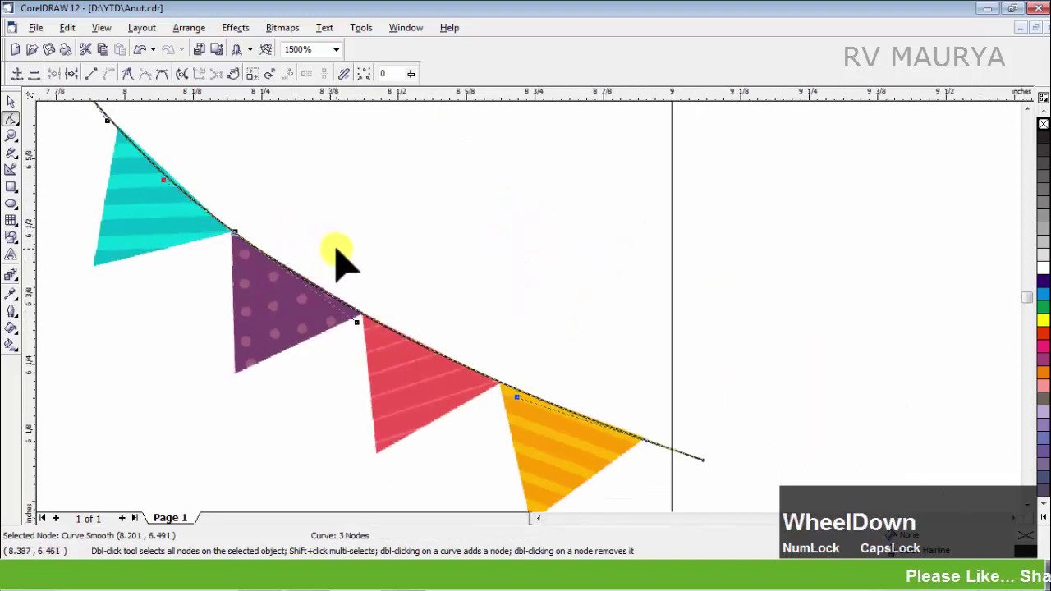
key(space)
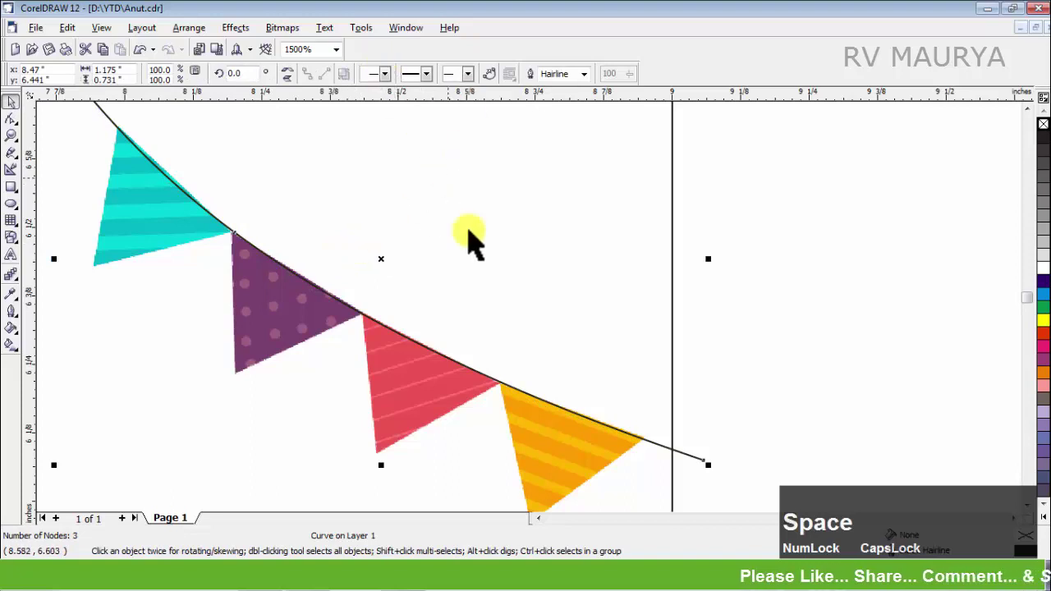
click(134, 154)
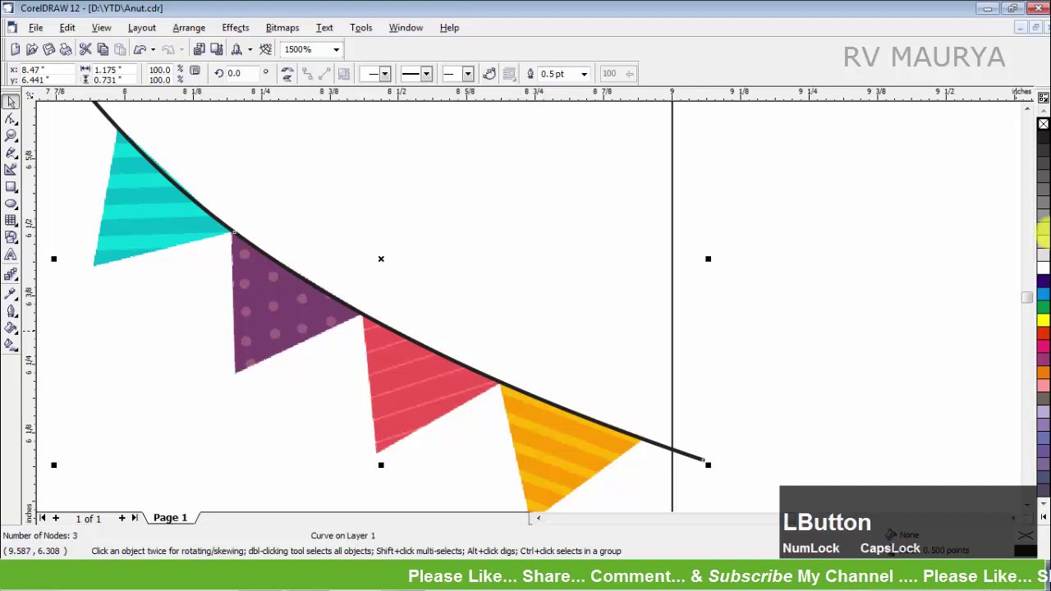
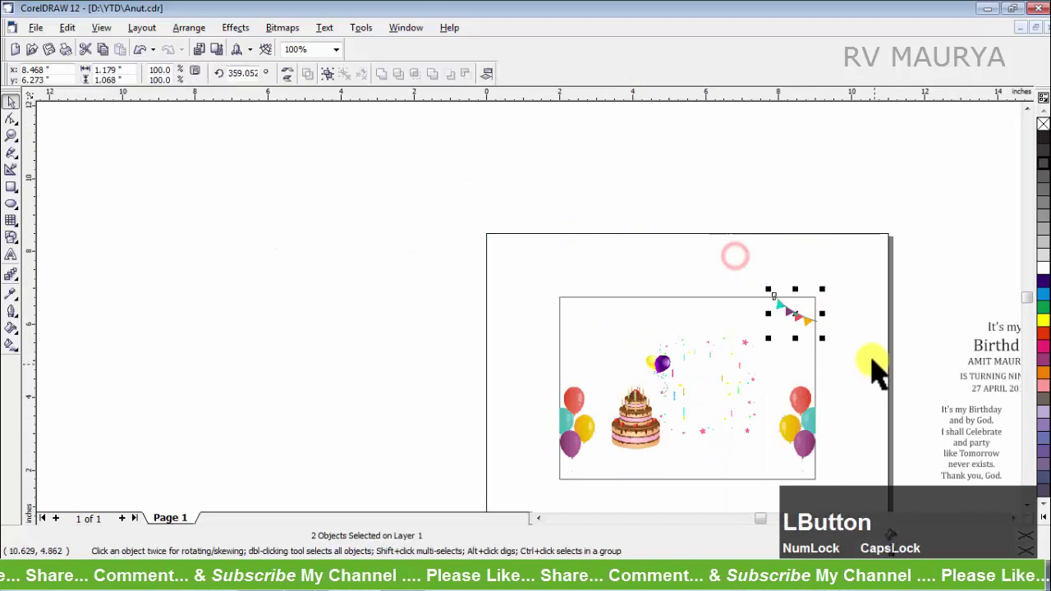
Group the string with the banner (Ctrl+G) and scale the group up slightly.
key(ctrl+g)
scroll(up, 3)
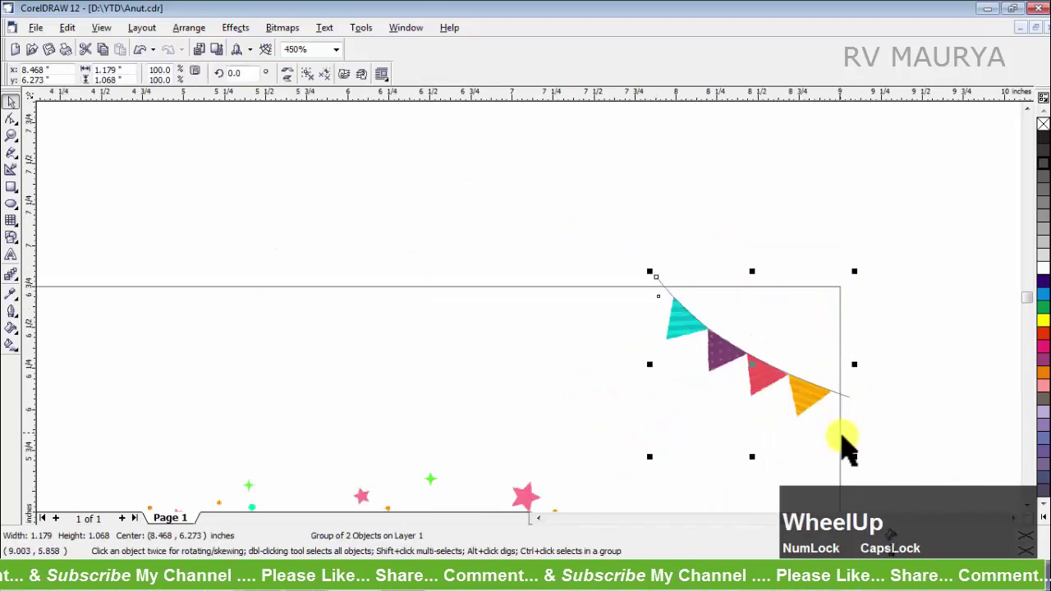
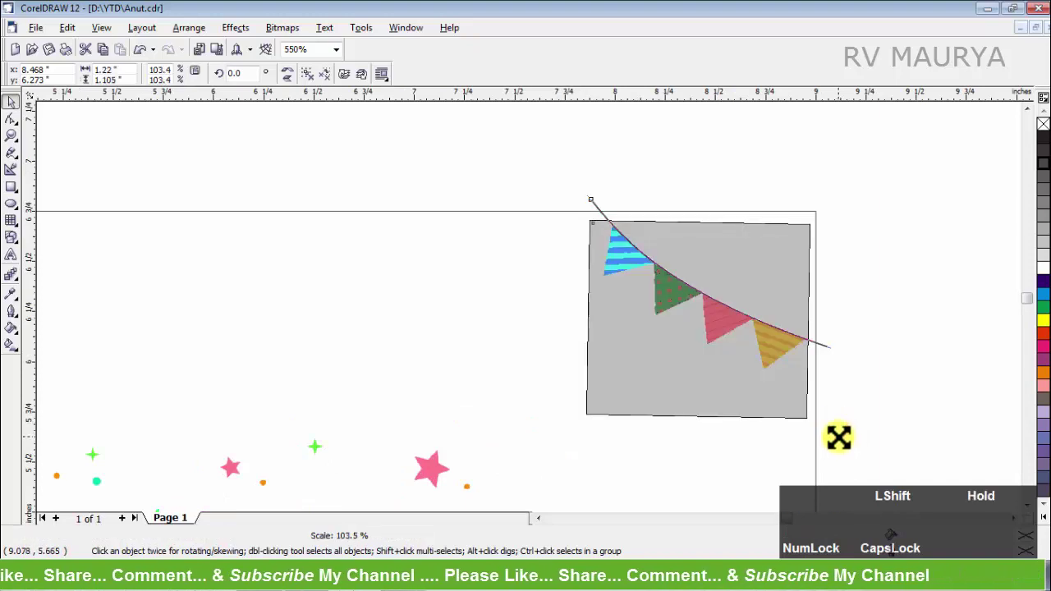
scroll(up, 3)
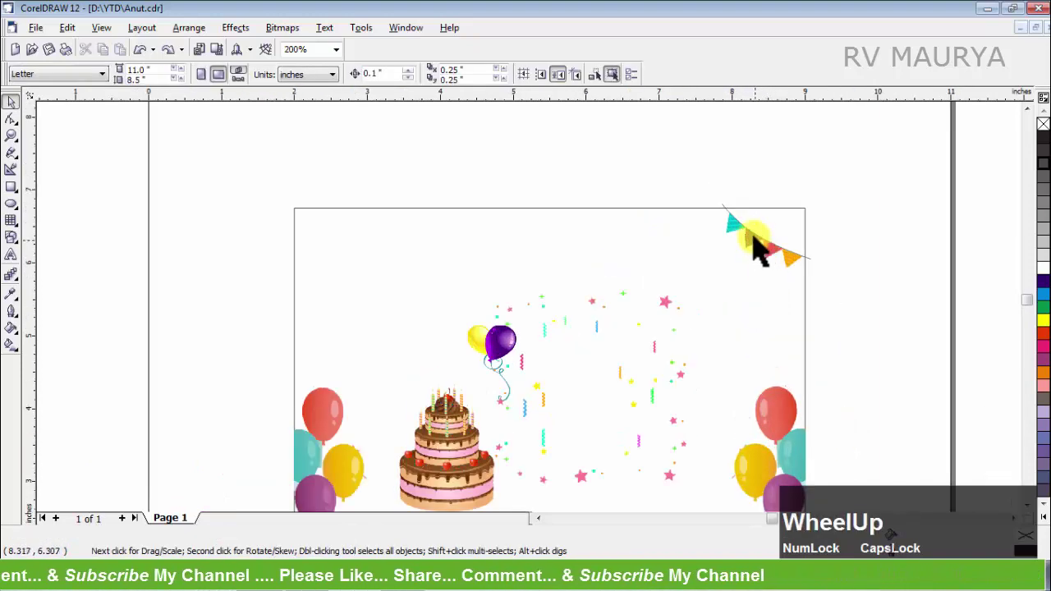
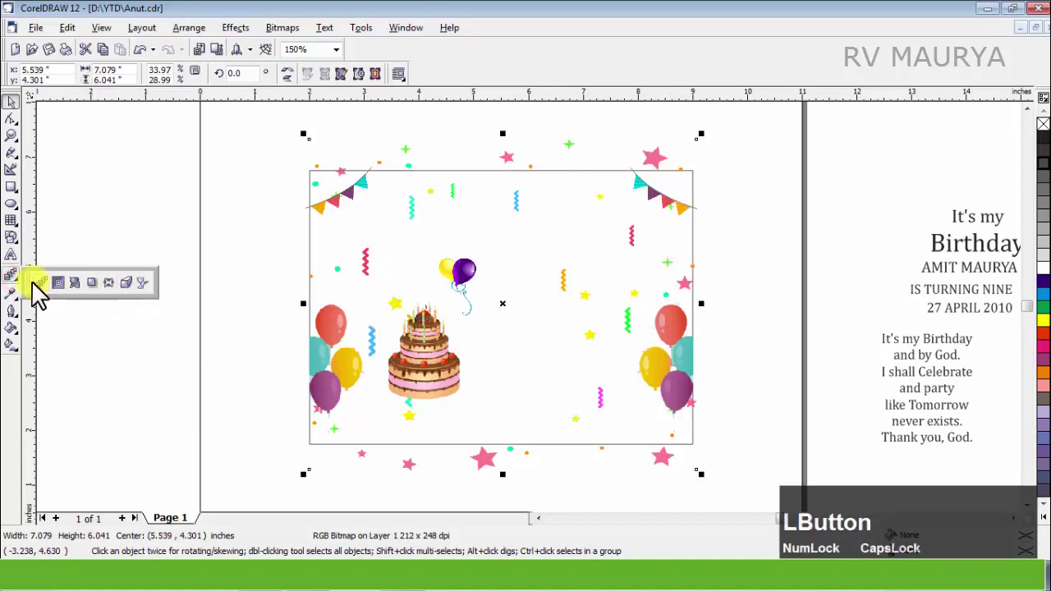
Soften the confetti with a uniform 50% interactive transparency.
click(73, 295)
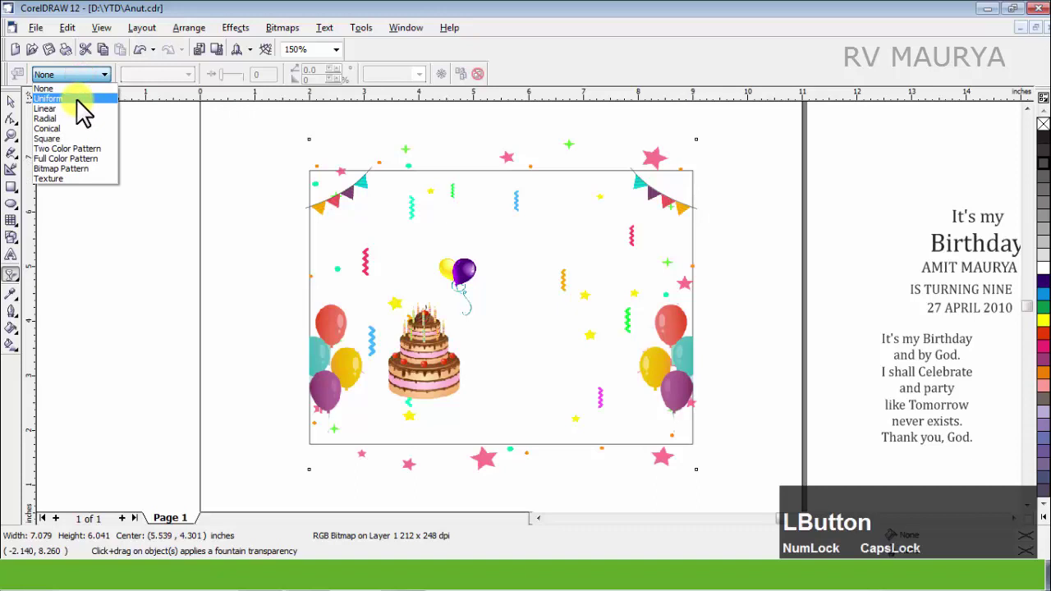
click(86, 113)
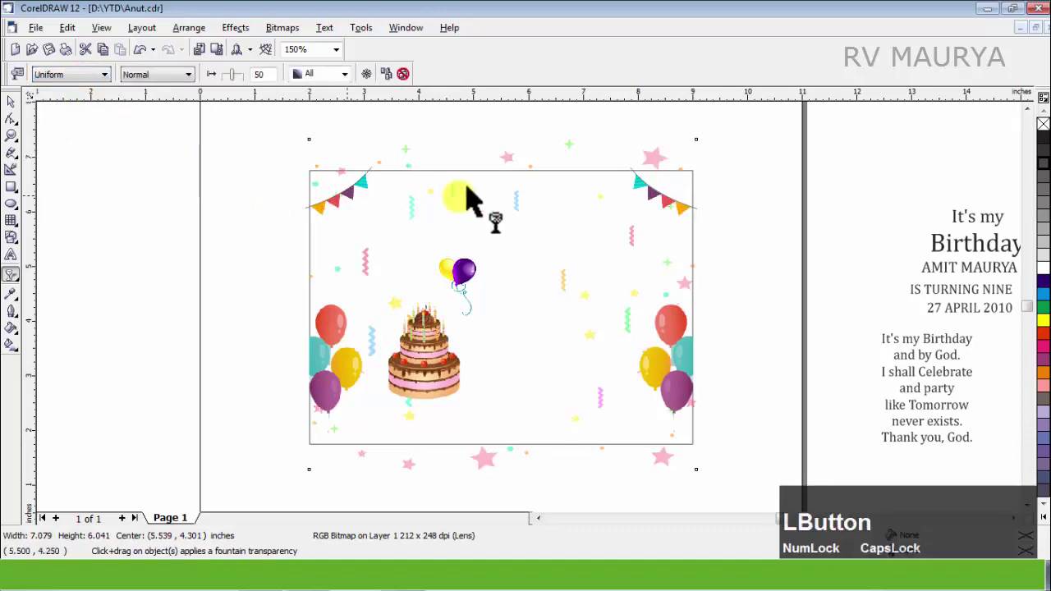
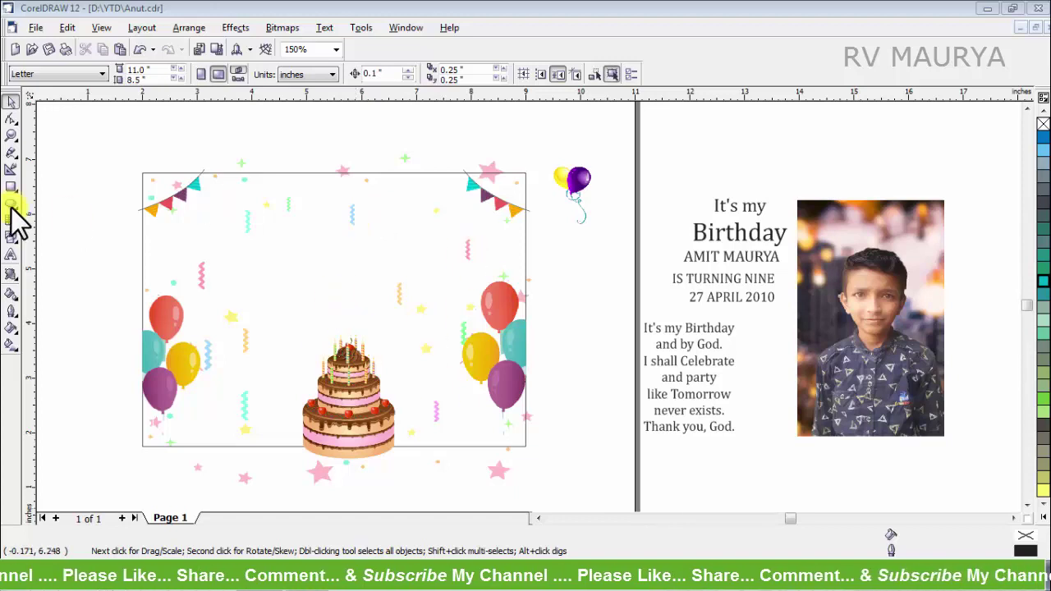
Draw an upright oval above the cake and ready the Interactive Distortion tool on it.
click(27, 221)
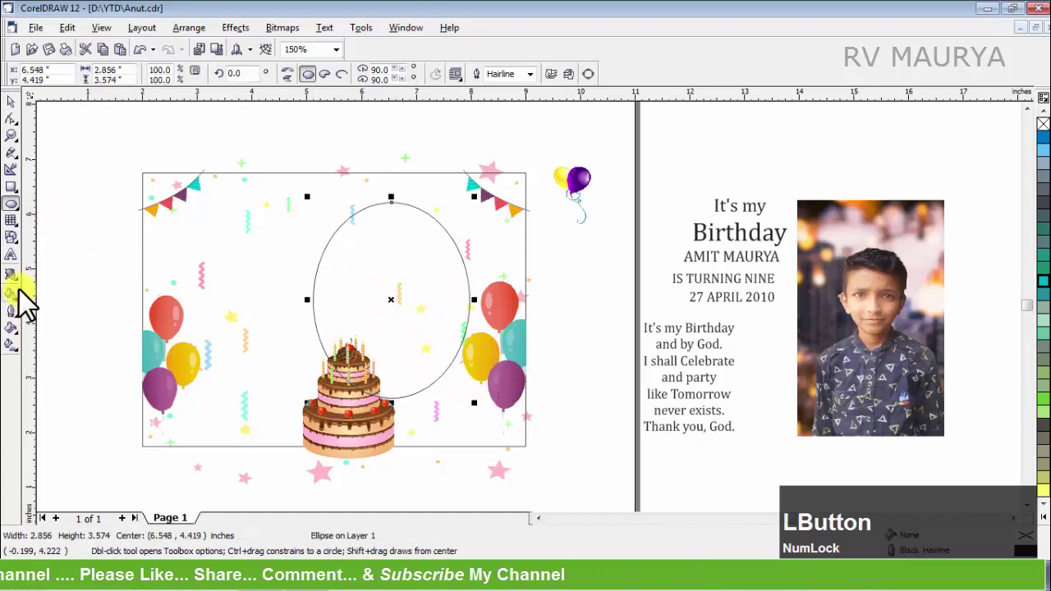
click(14, 284)
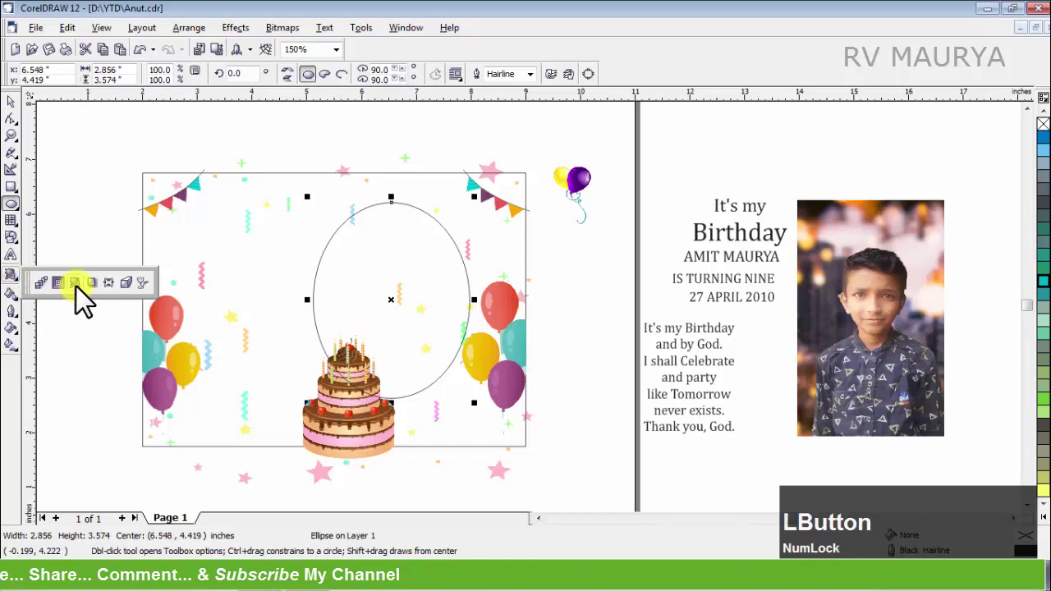
click(85, 297)
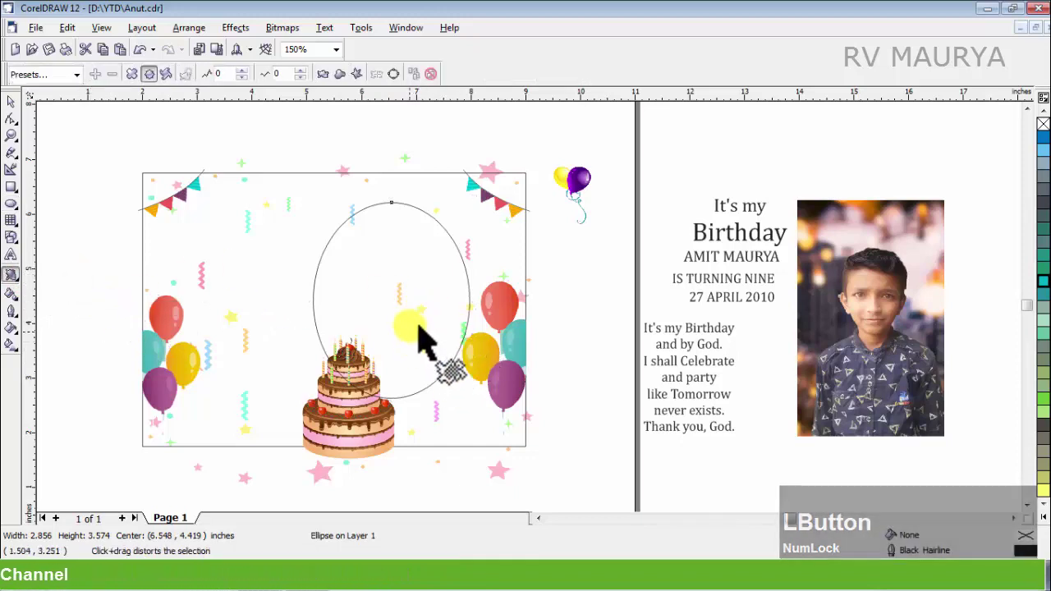
Try Zipper and Push/Pull distortions, undo them, and keep a Twister swirl on the oval.
click(427, 324)
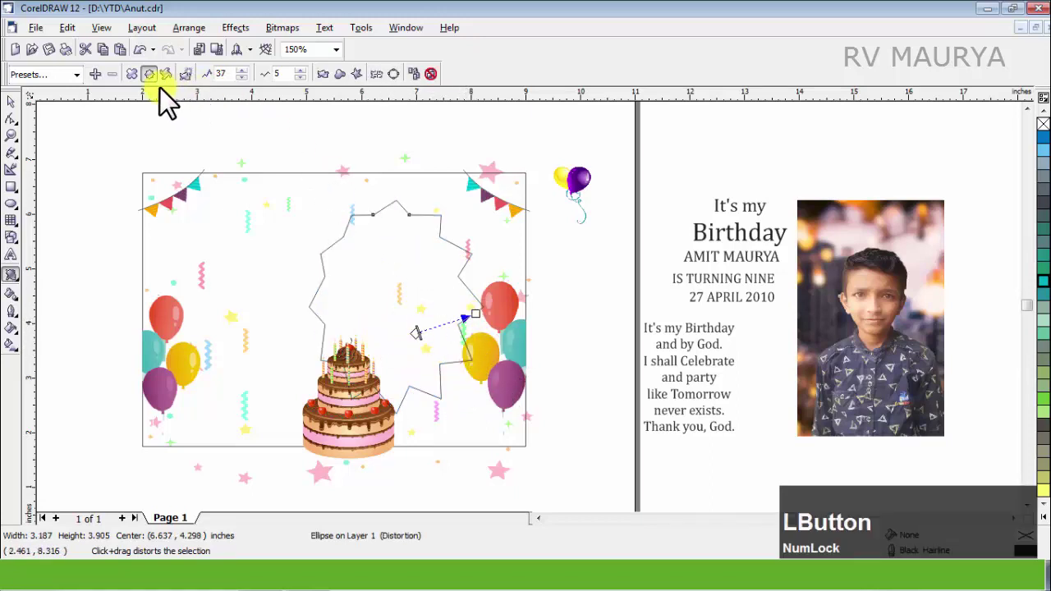
key(ctrl+Num_Lock)
key(ctrl+z)
click(140, 92)
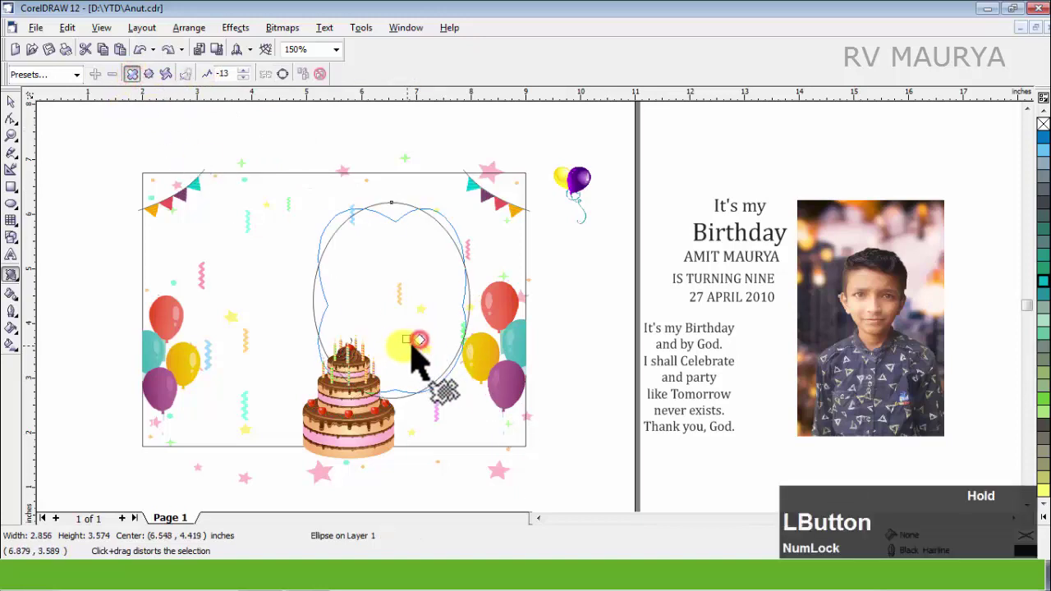
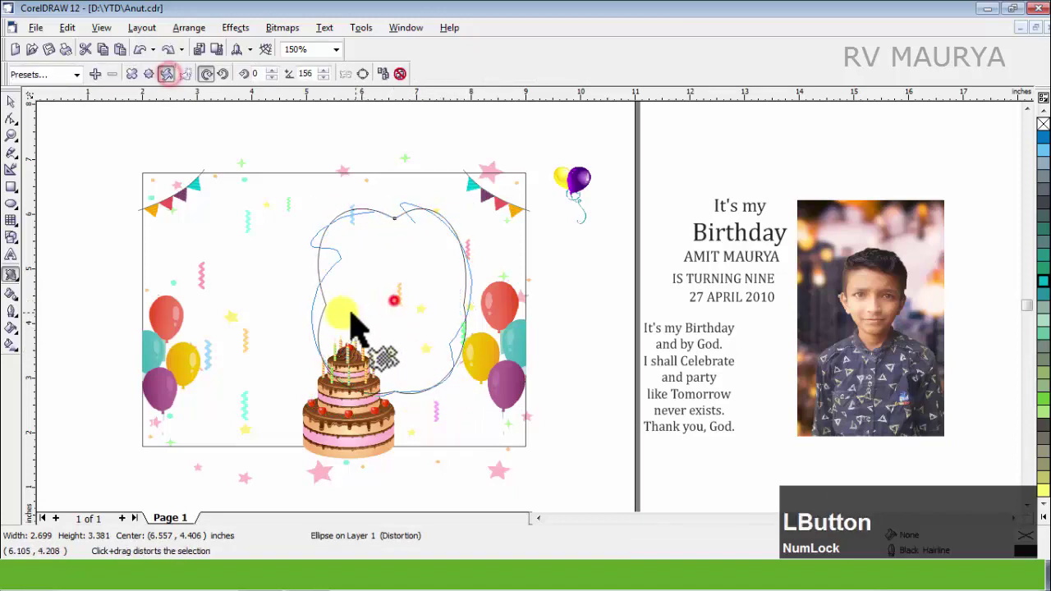
key(space)
click(562, 472)
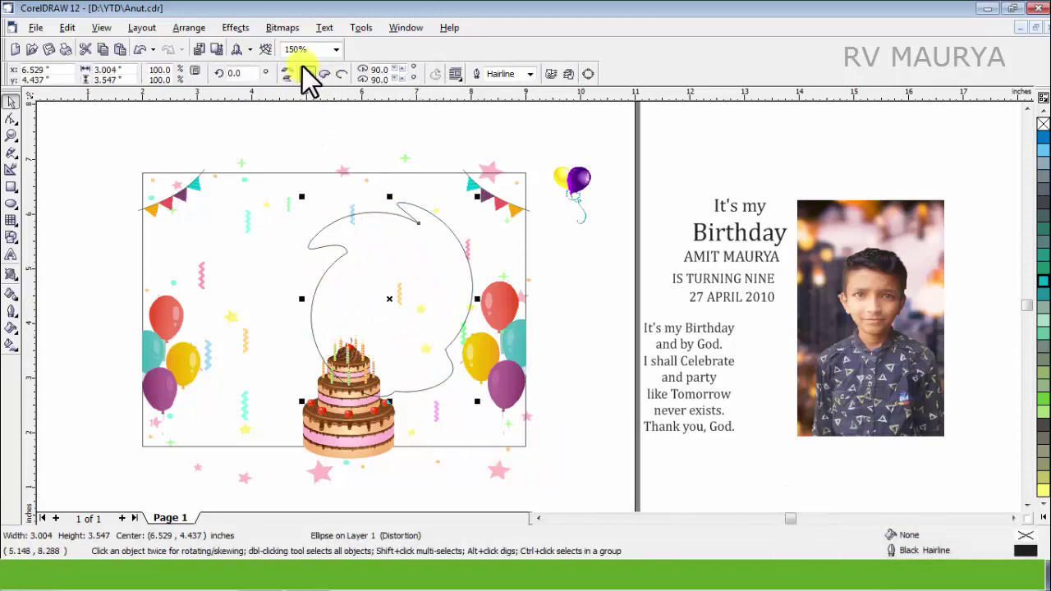
Flip the curled shape upside down and give it a teal fill with a 4 pt teal outline.
click(292, 88)
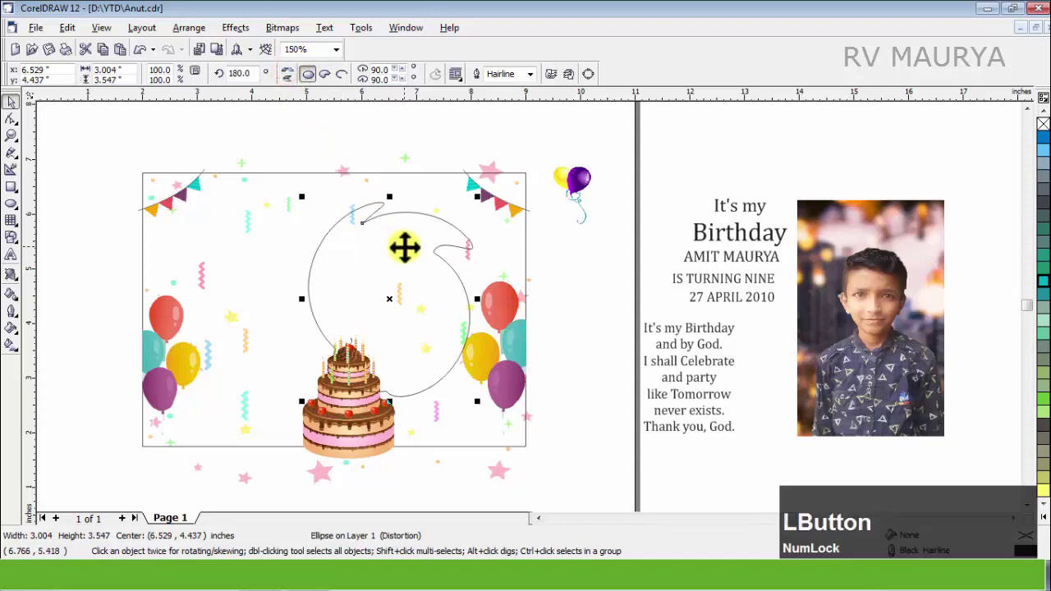
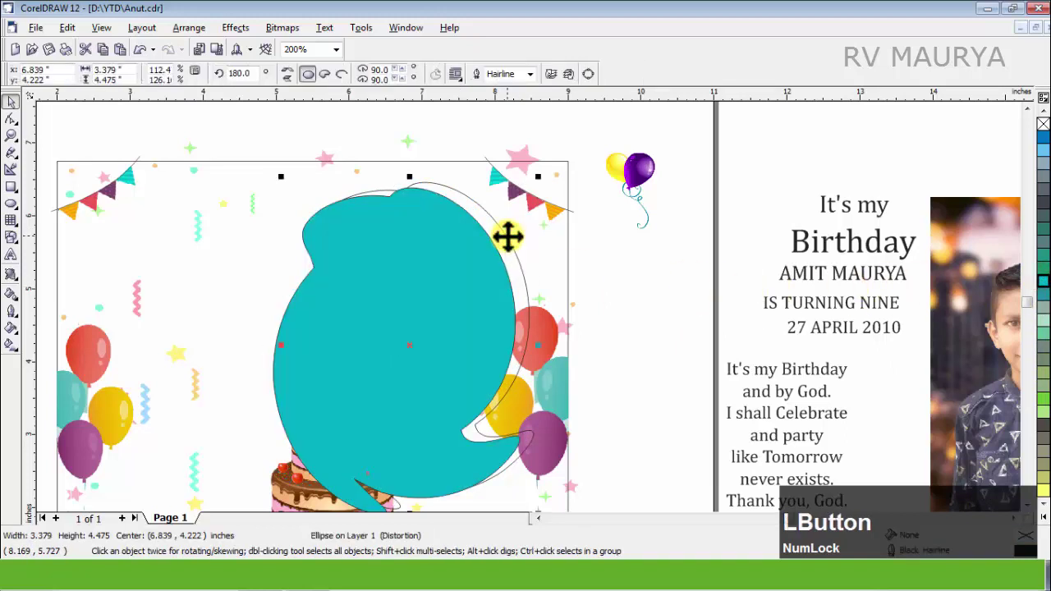
click(543, 89)
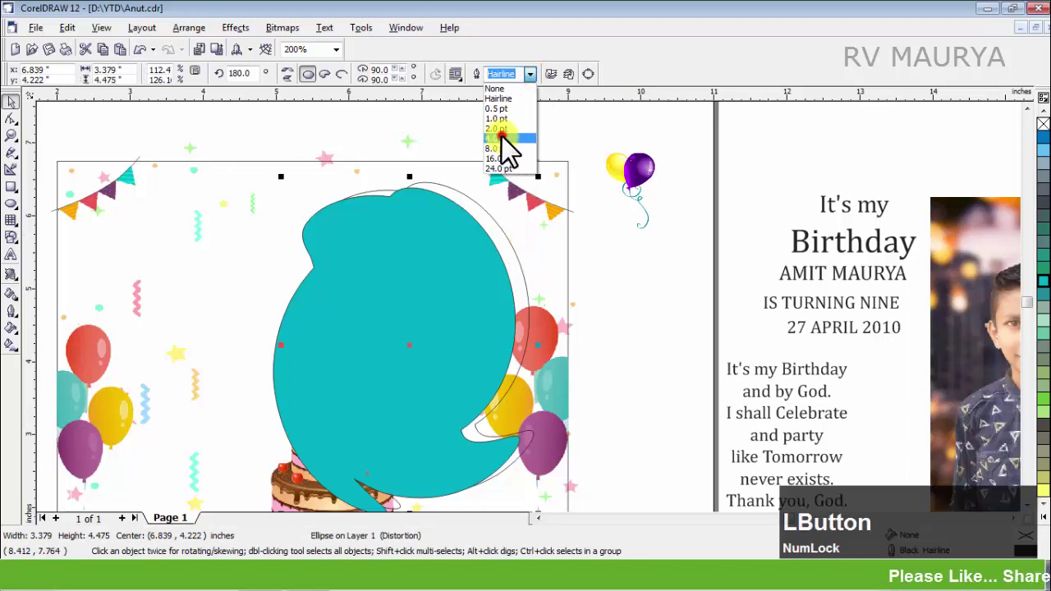
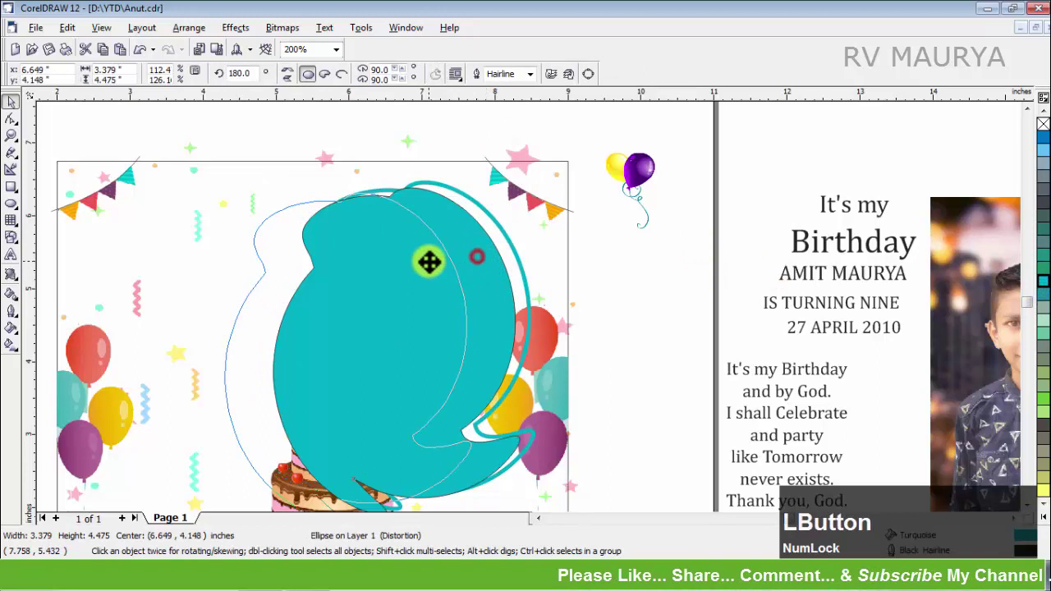
key(z)
right_click(1037, 121)
click(513, 242)
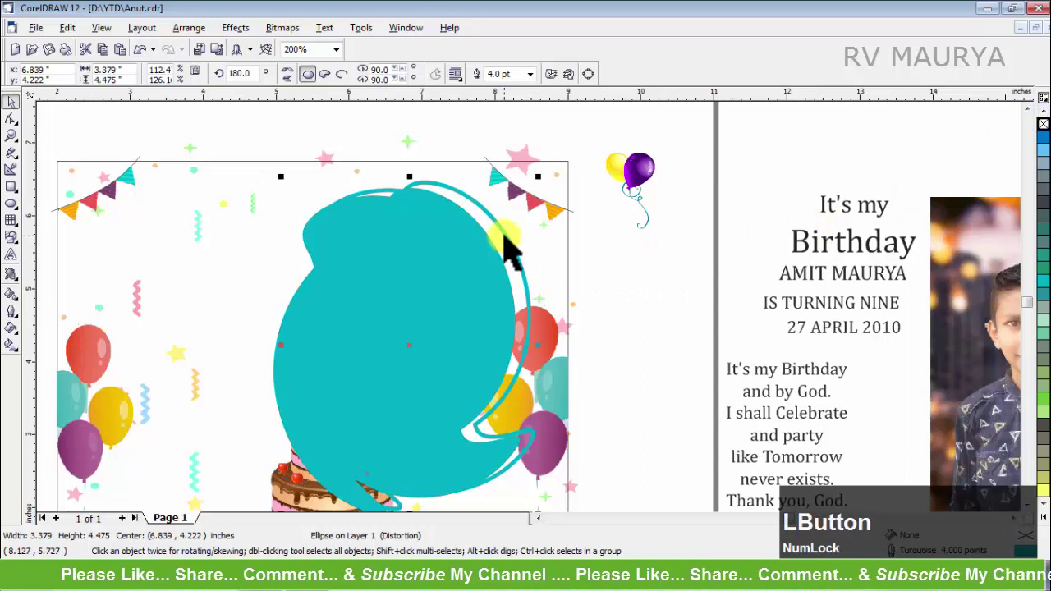
key(shift+Page_Up)
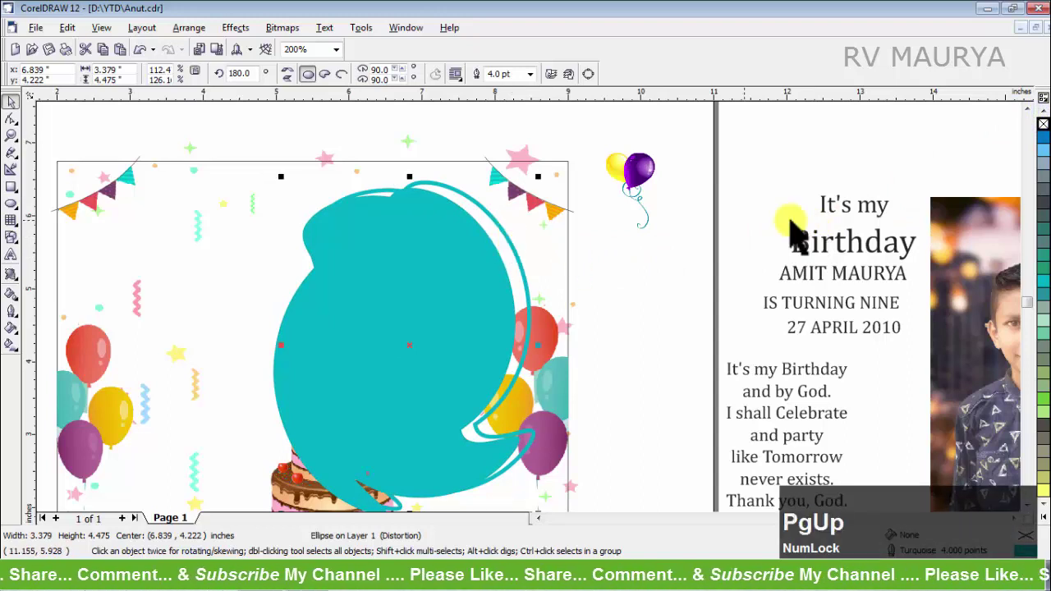
PowerClip the boy's photo inside the teal frame, enlarged and recentred on his face.
click(963, 219)
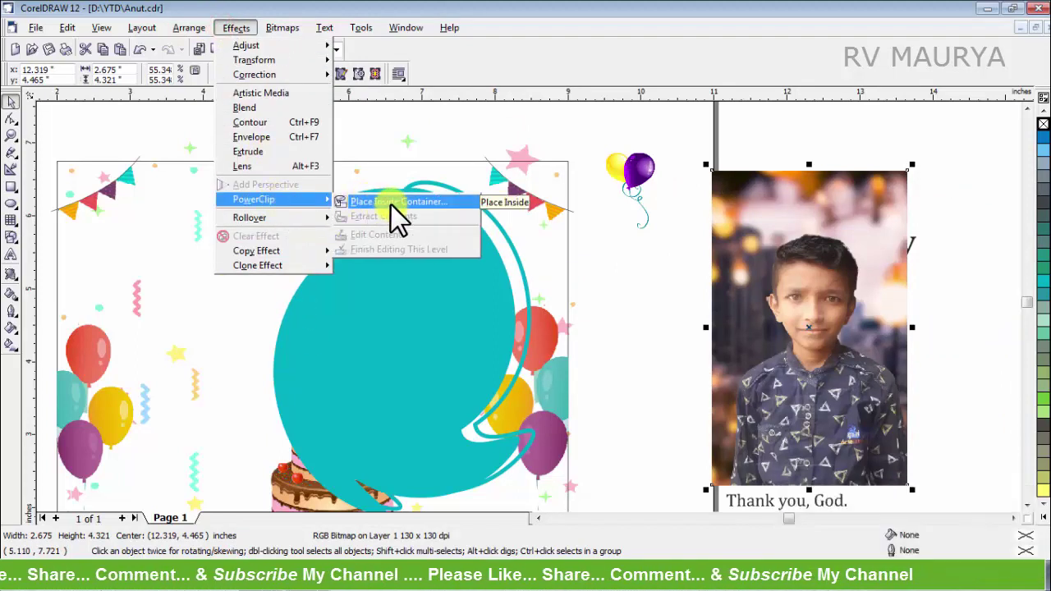
click(398, 210)
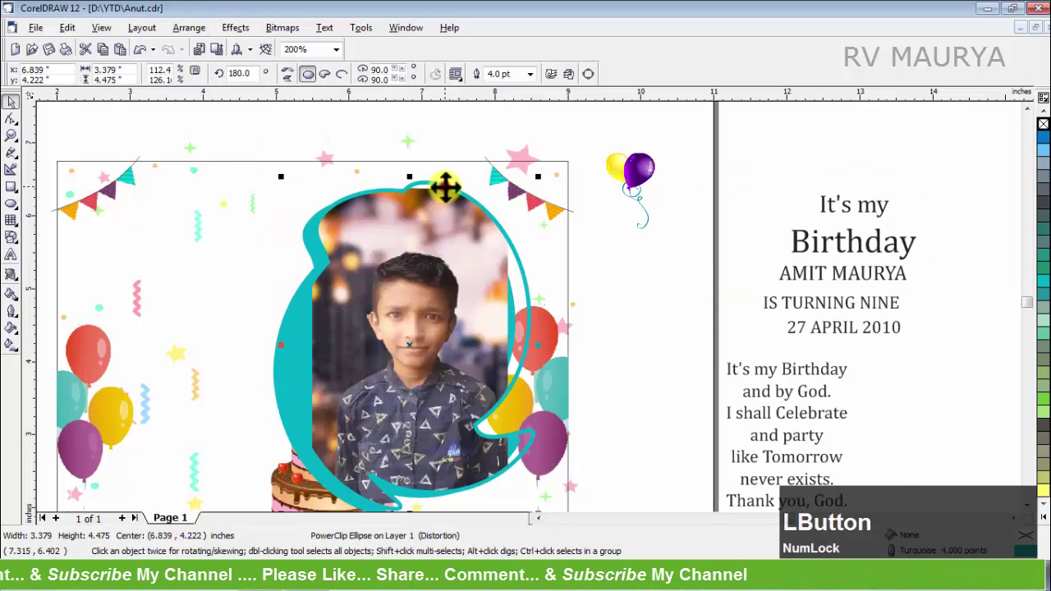
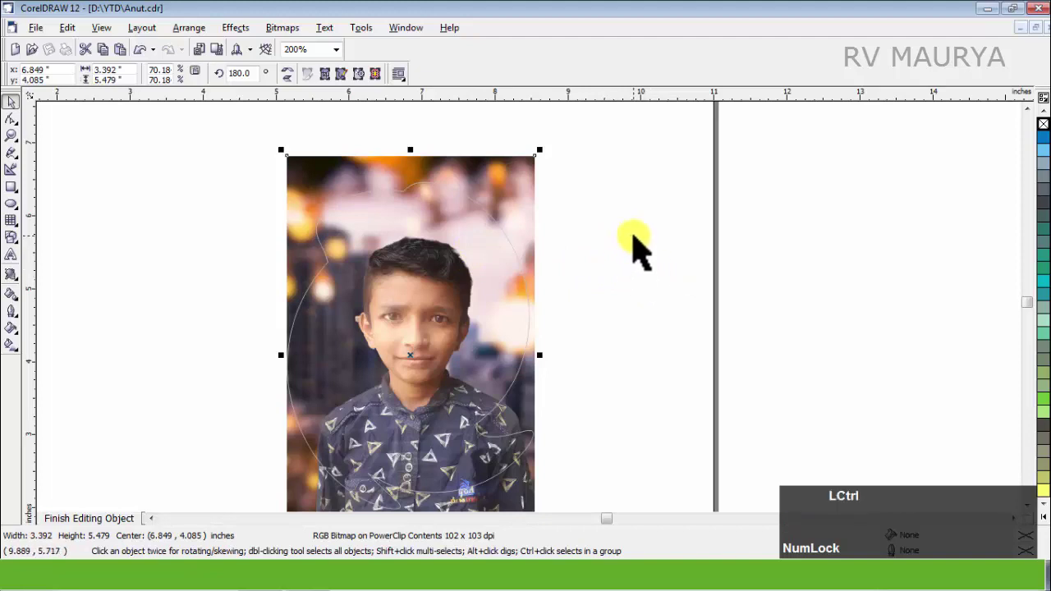
click(642, 242)
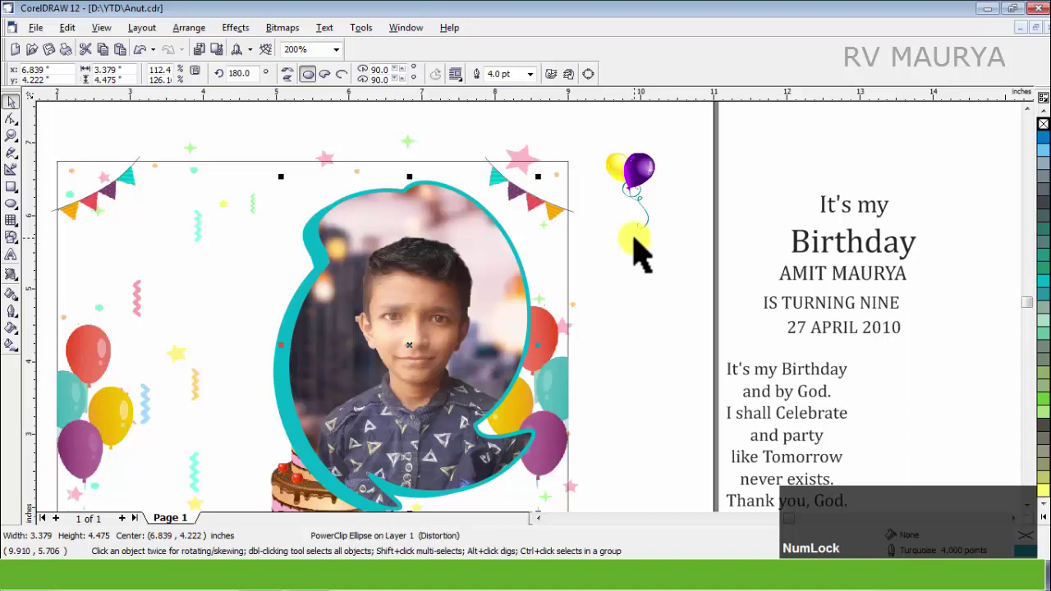
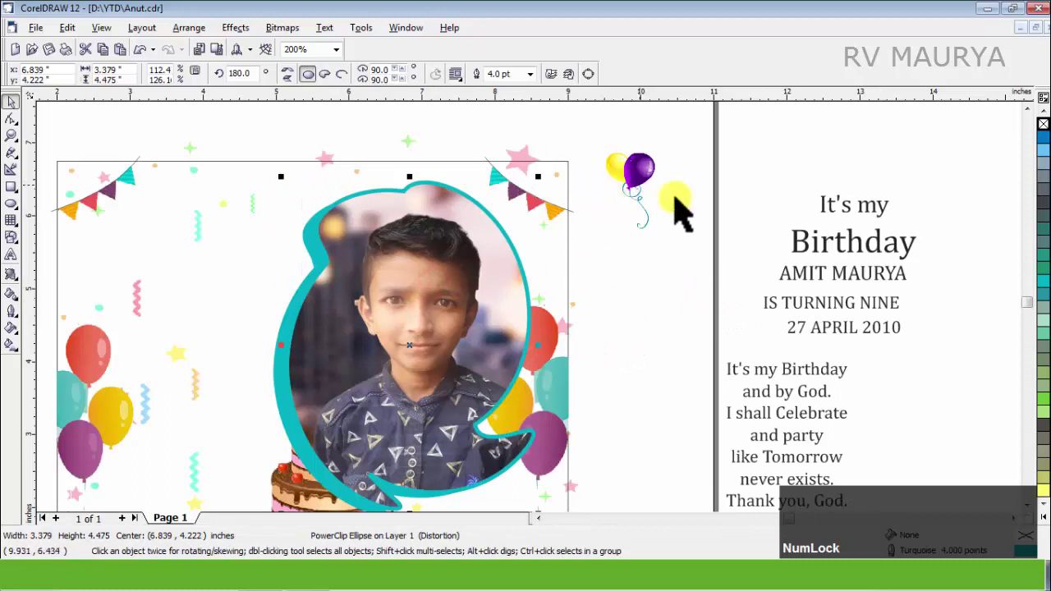
Move the small balloon pair to the frame's top-left and enlarge the cake over the frame's bottom edge.
click(713, 211)
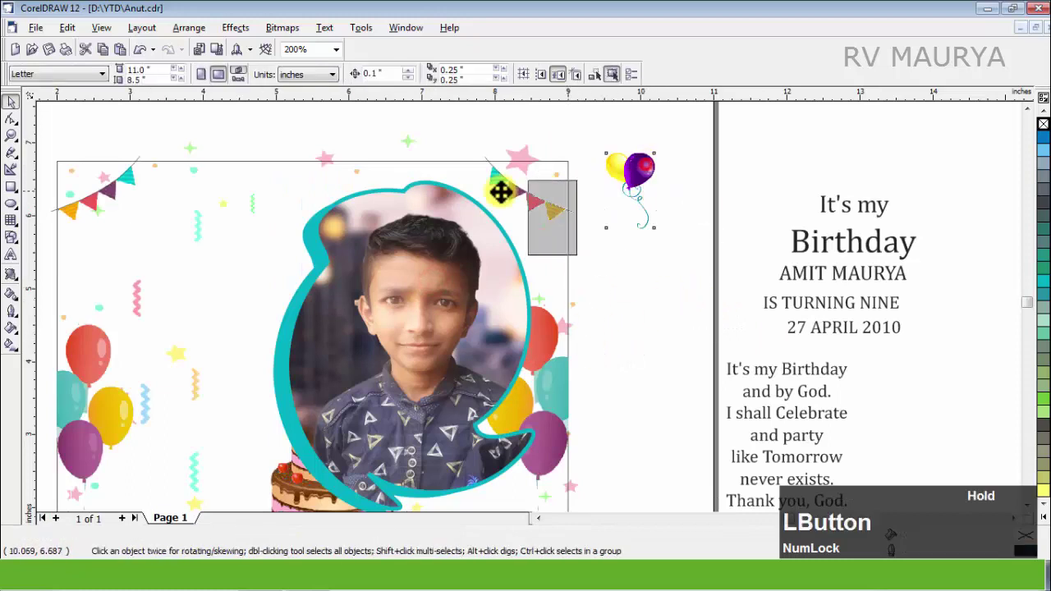
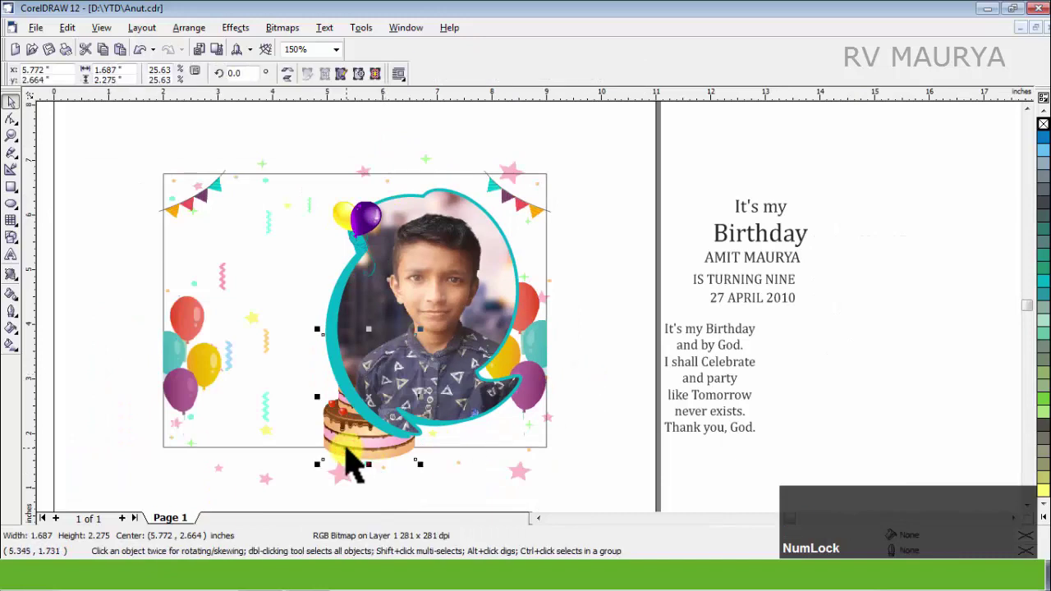
key(Page_Up)
scroll(down, 3)
scroll(up, 3)
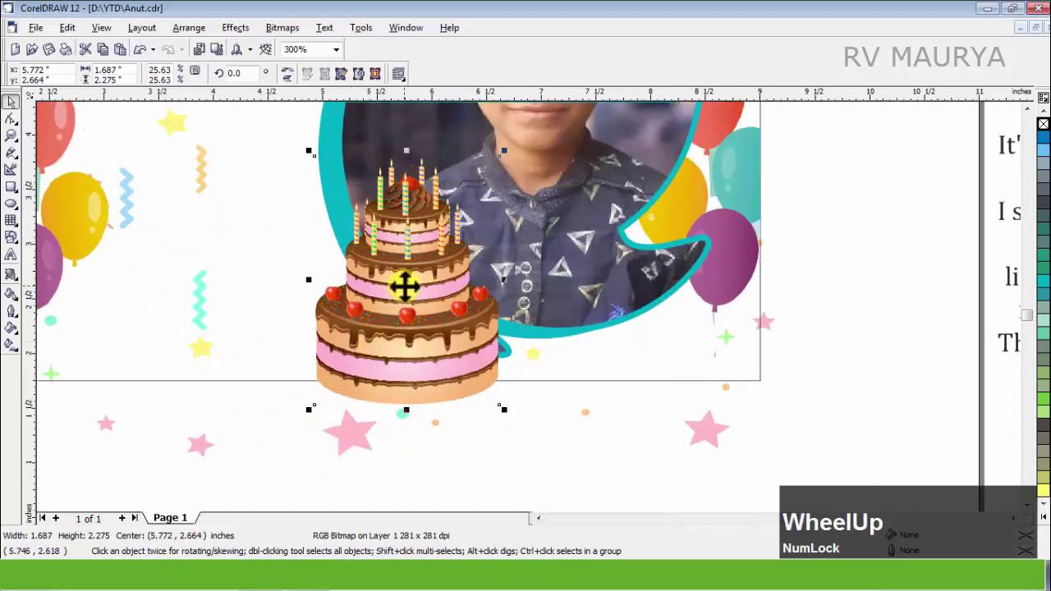
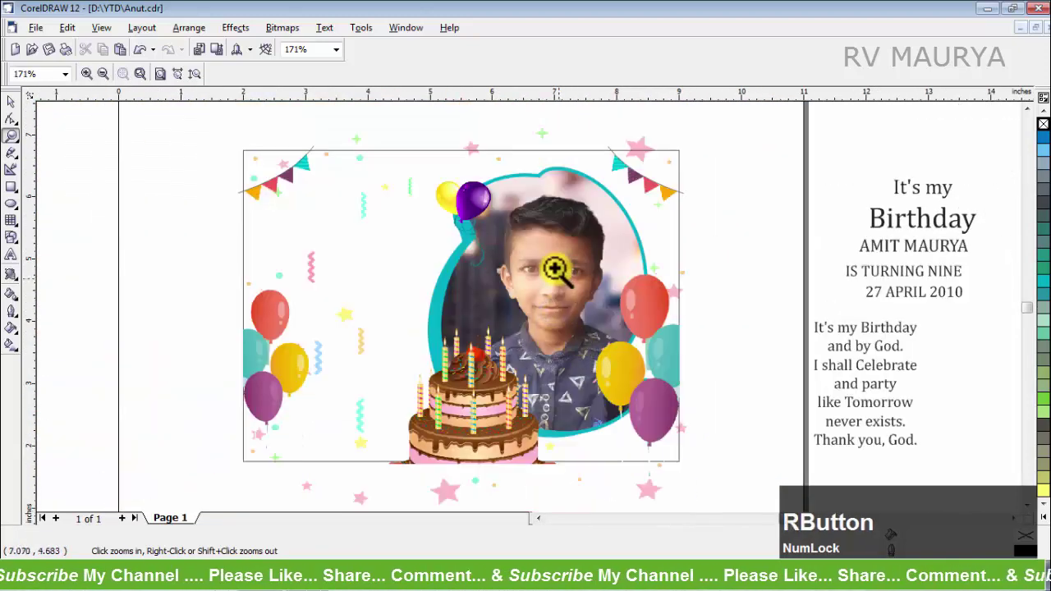
scroll(up, 3)
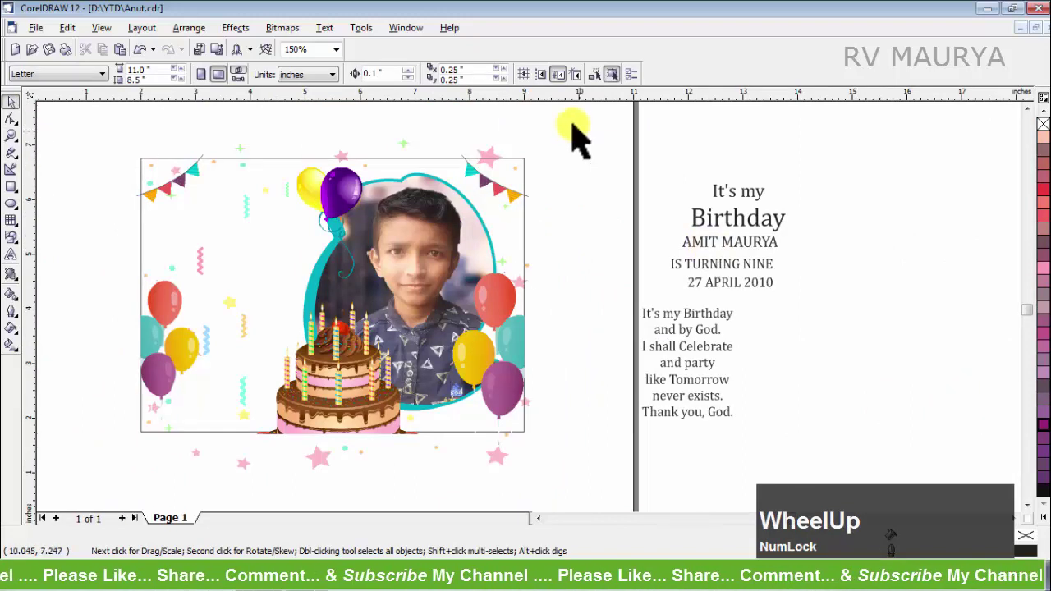
Move the verse text onto the card and set the whole poem in italic.
click(574, 144)
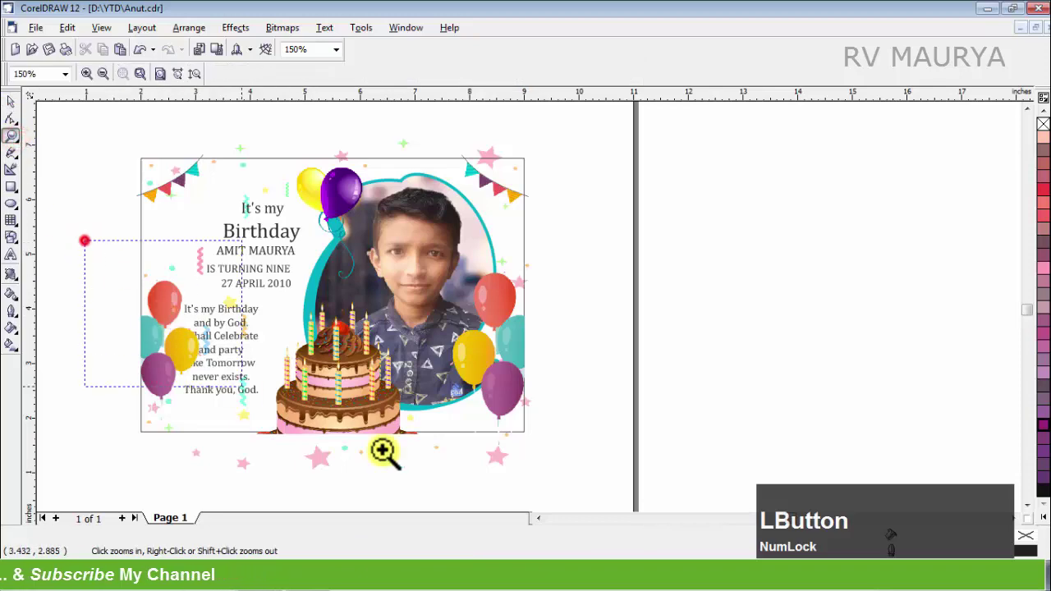
key(space)
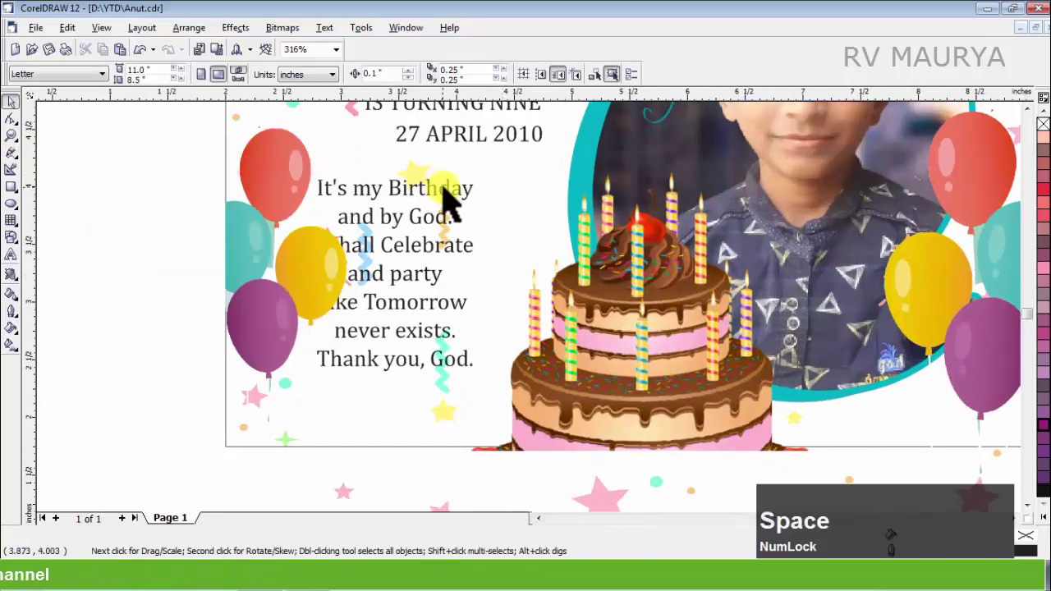
click(453, 192)
key(ctrl+z)
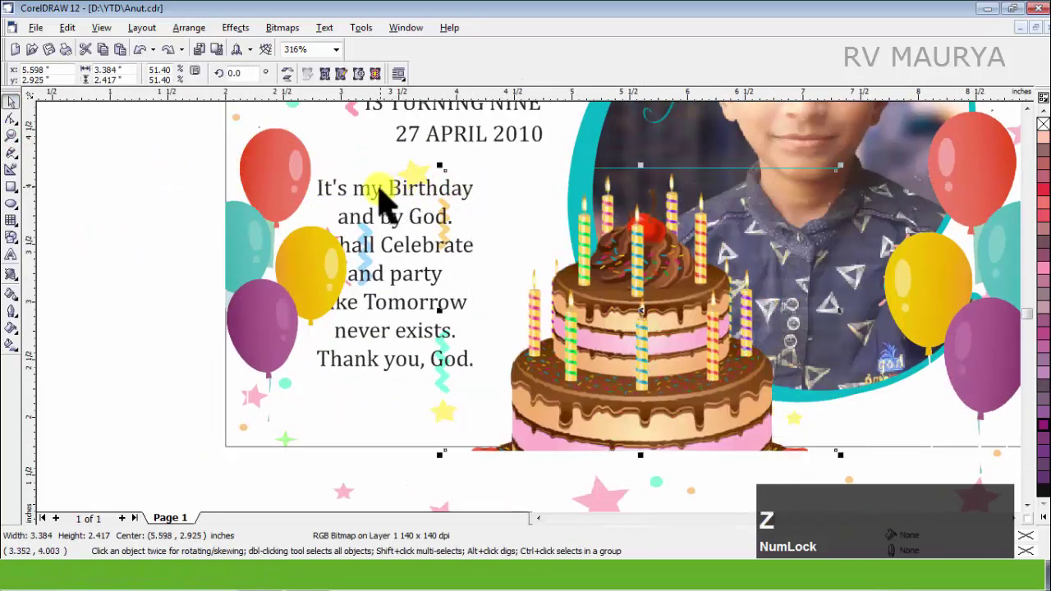
click(385, 203)
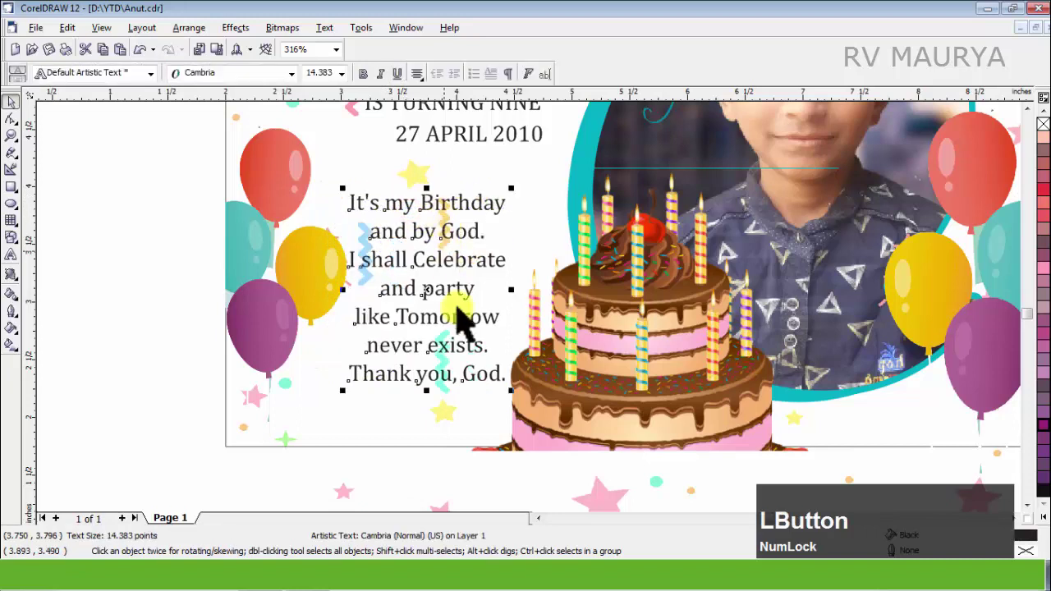
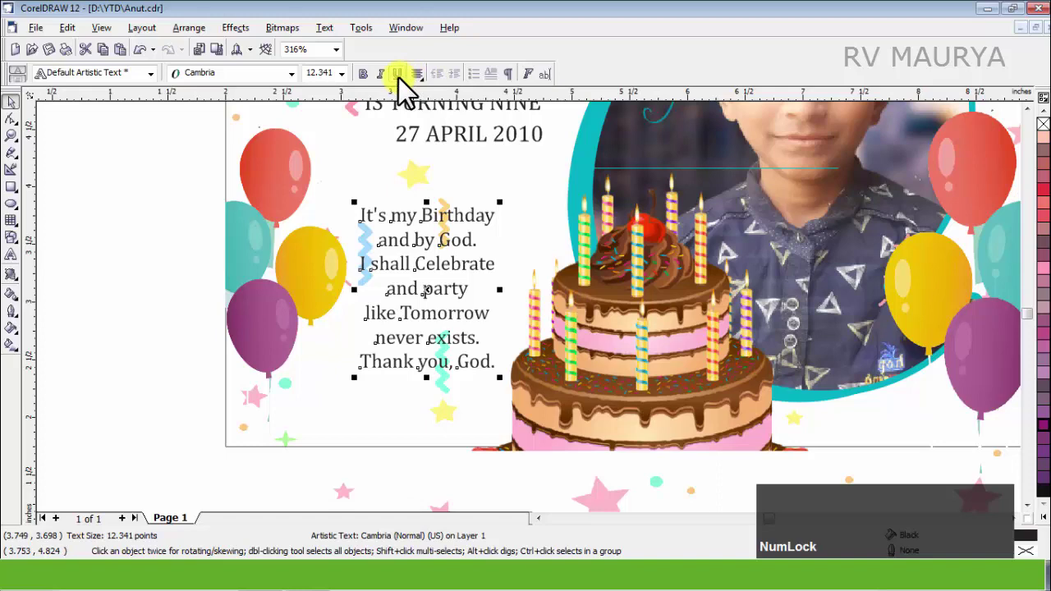
click(378, 81)
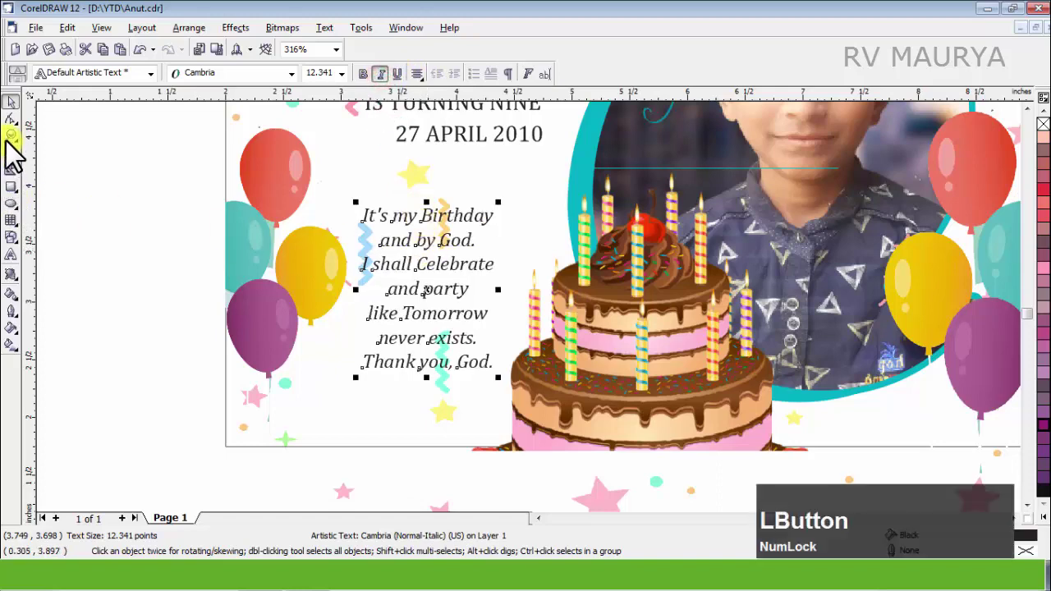
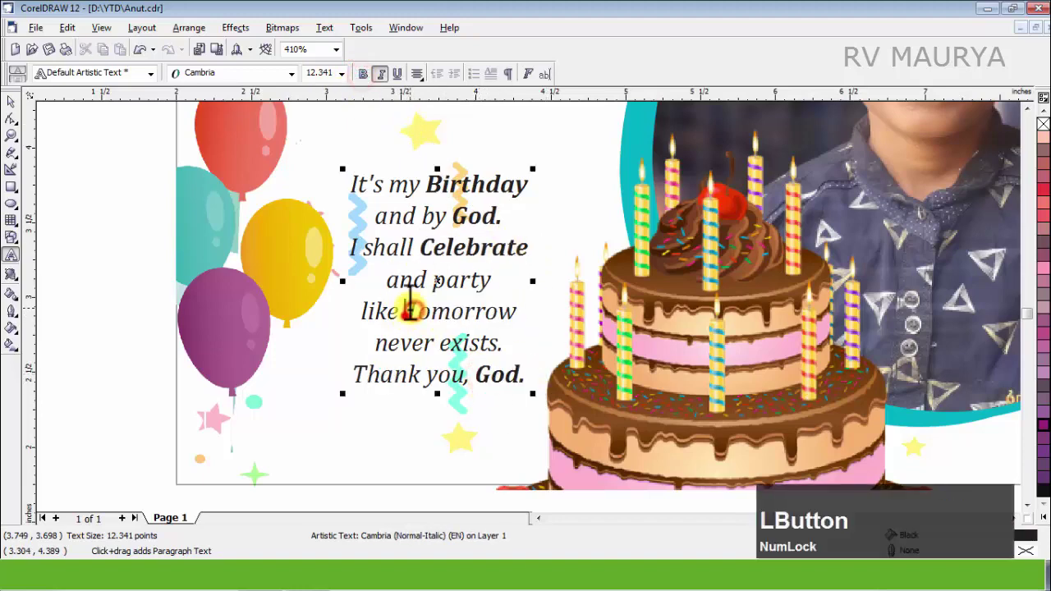
Bold the words Birthday, God, Celebrate and Tomorrow within the poem.
scroll(up, 3)
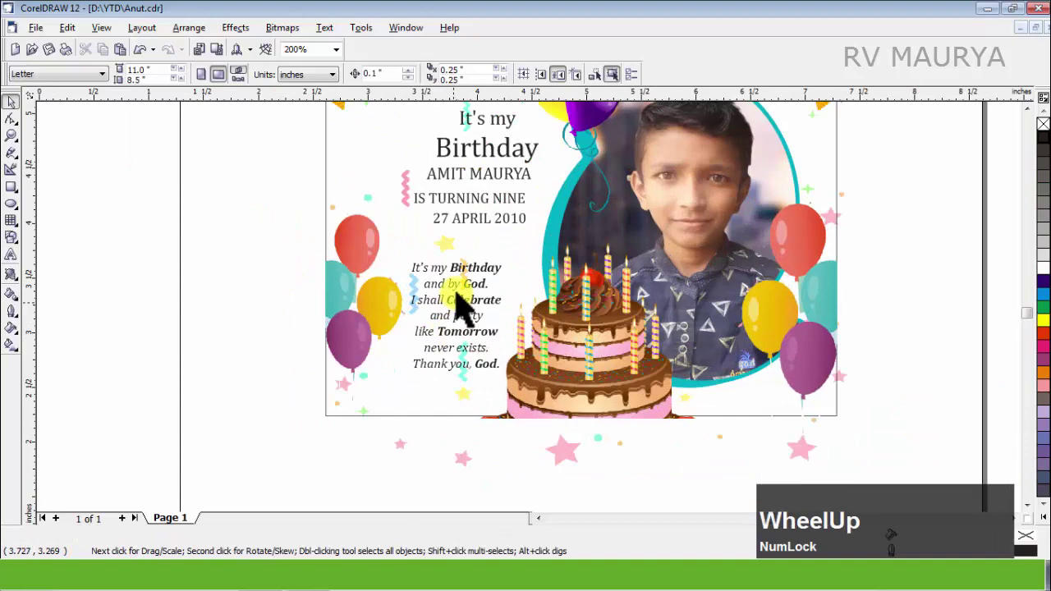
click(436, 254)
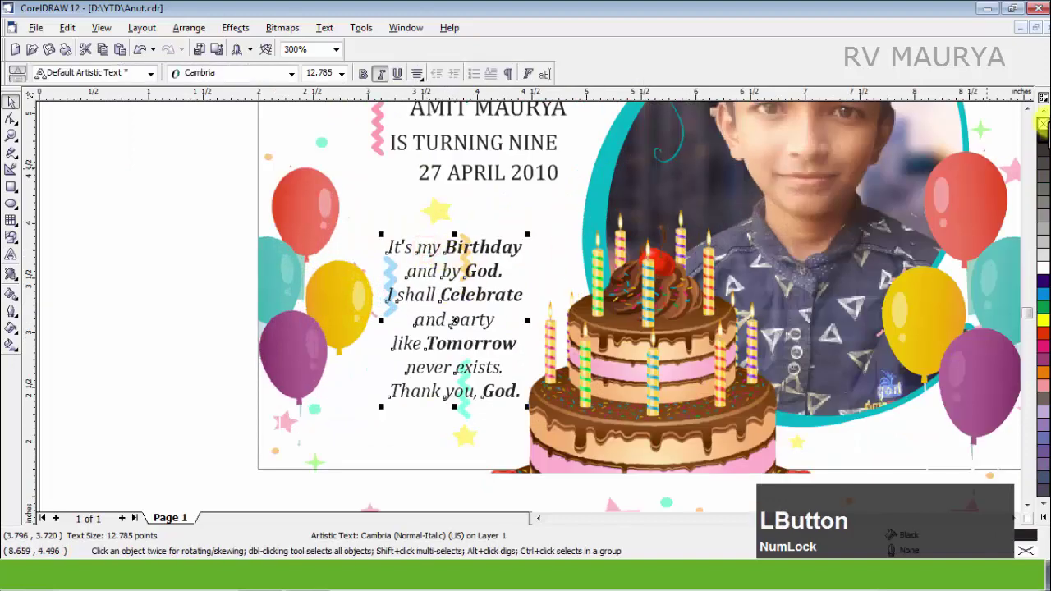
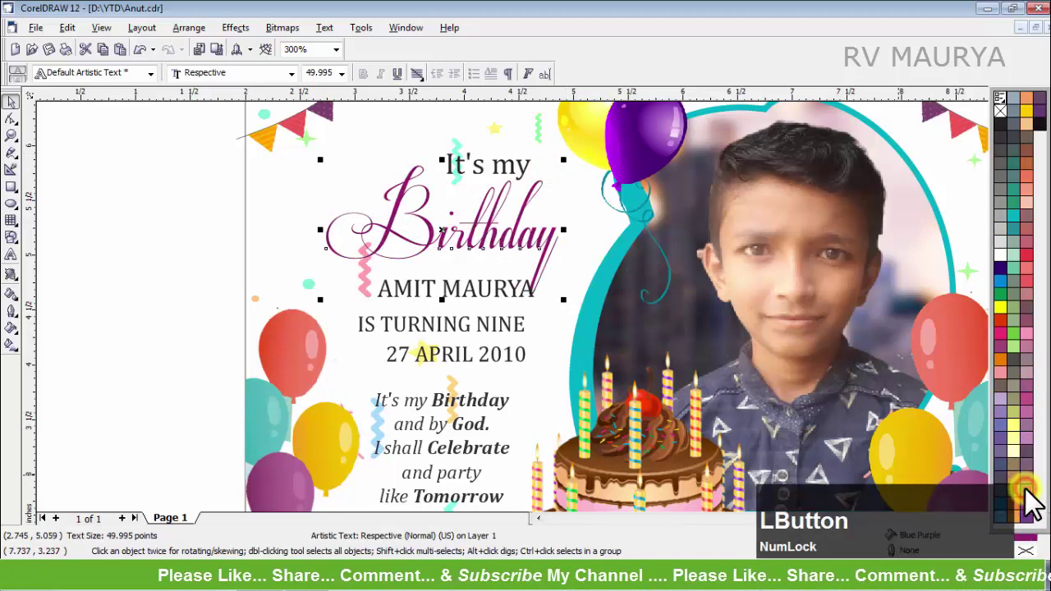
Colour the script word Birthday purple and move the It's my heading above it to the left.
right_click(1034, 502)
click(177, 230)
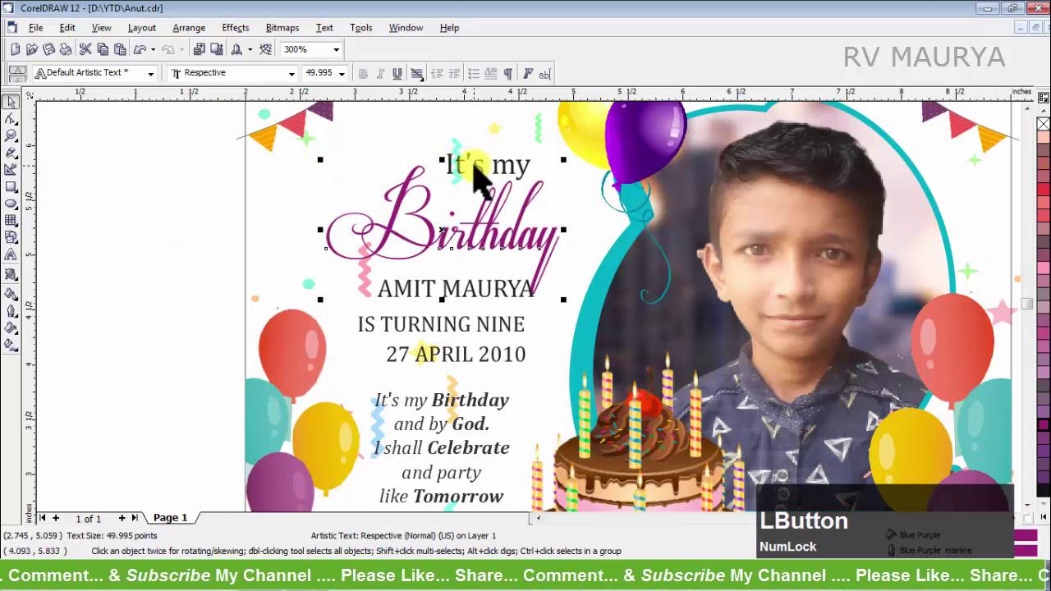
click(486, 174)
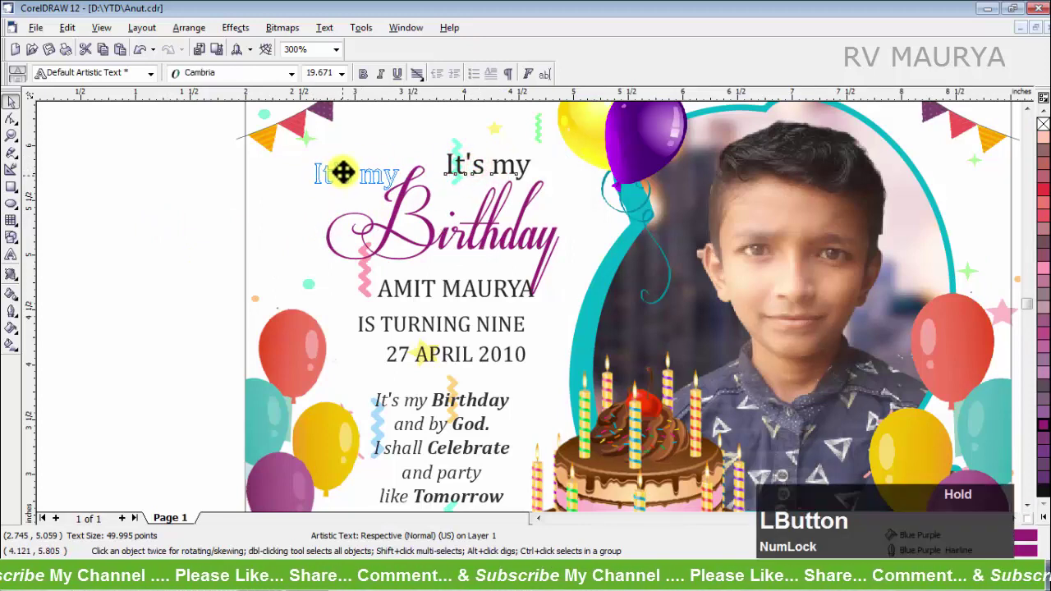
text(zz)
click(176, 248)
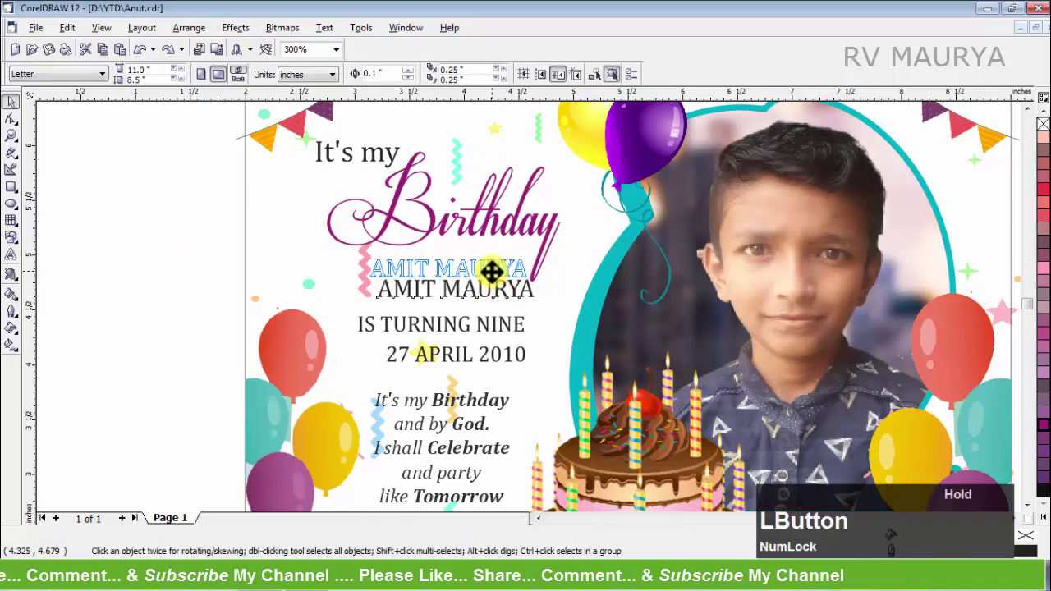
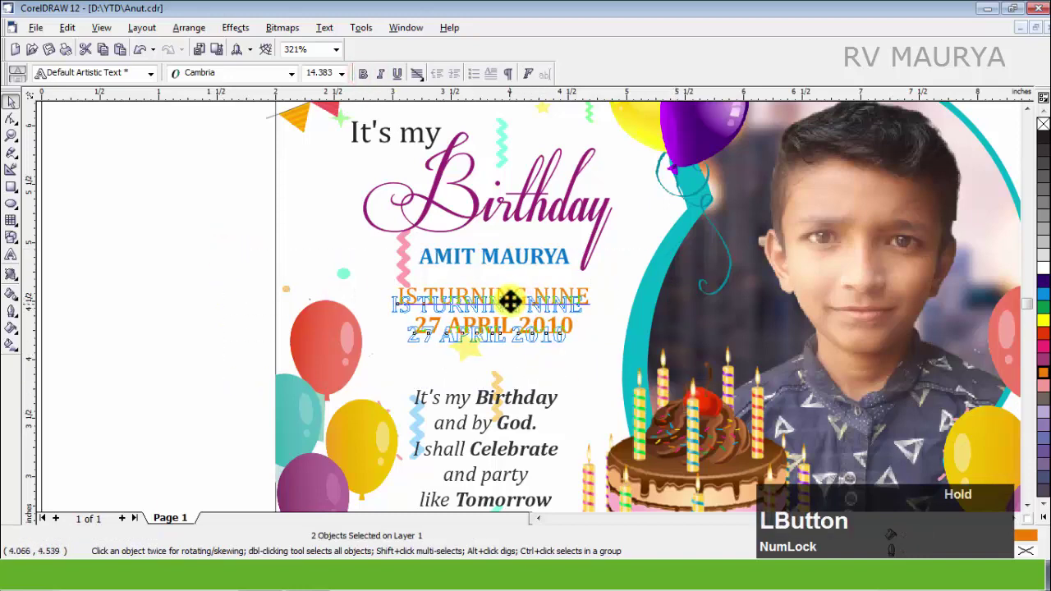
Draw freehand lines above and below the 27 APRIL 2010 date and colour them yellow.
scroll(up, 3)
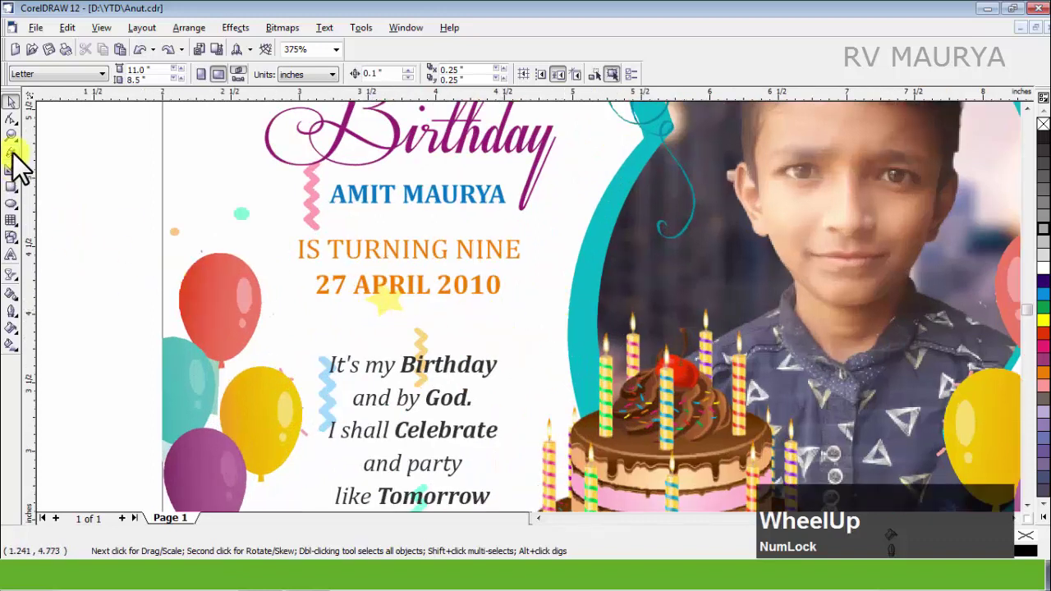
click(16, 168)
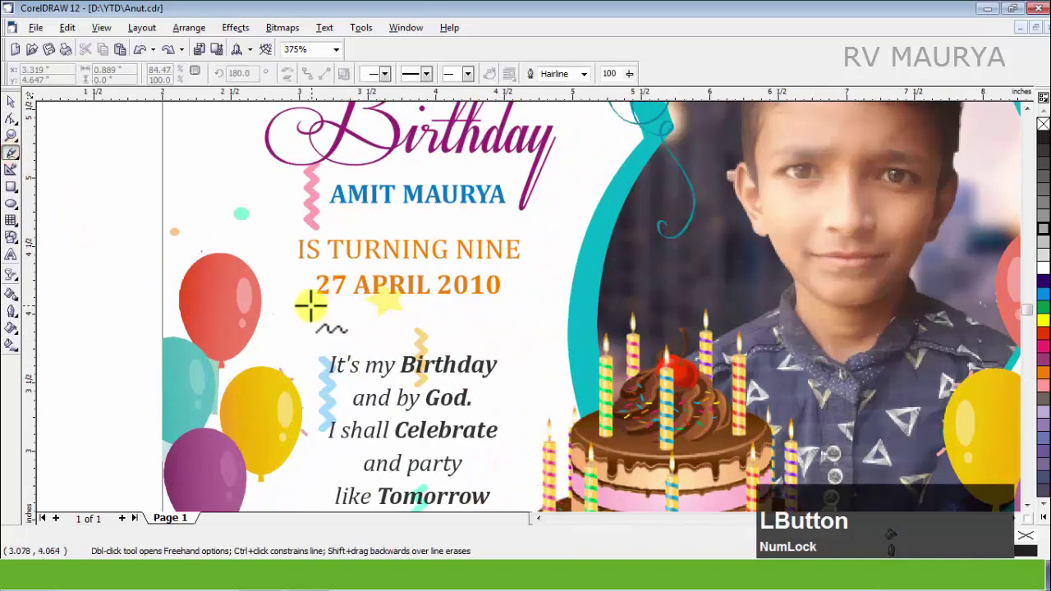
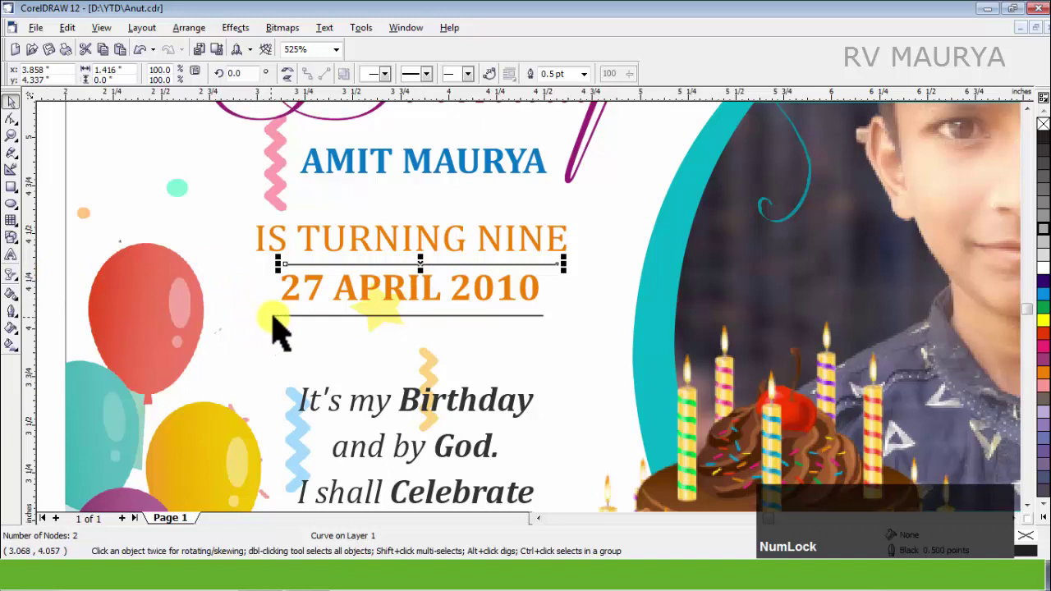
click(284, 323)
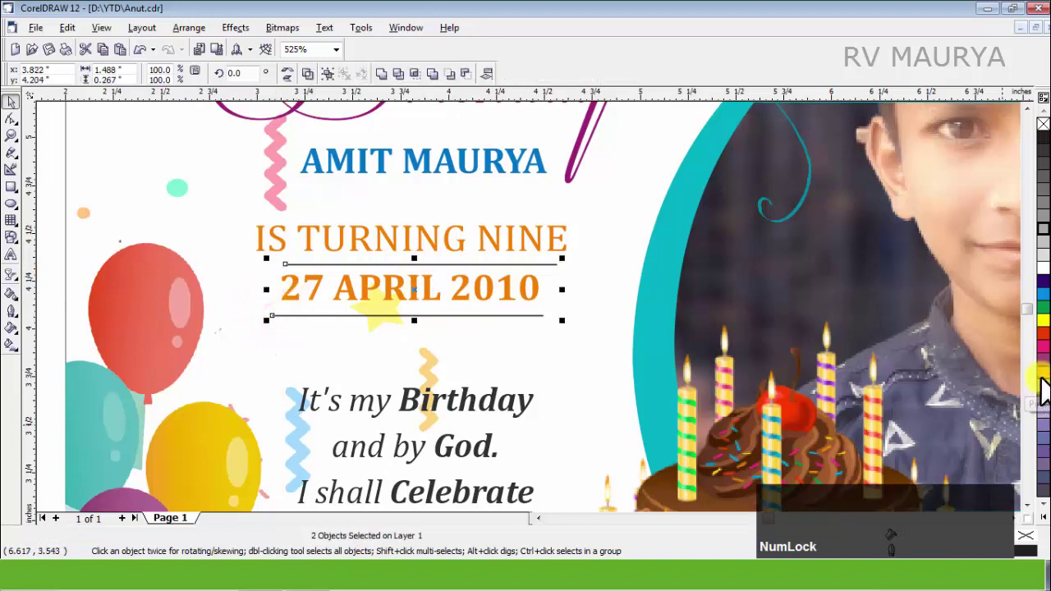
click(1038, 523)
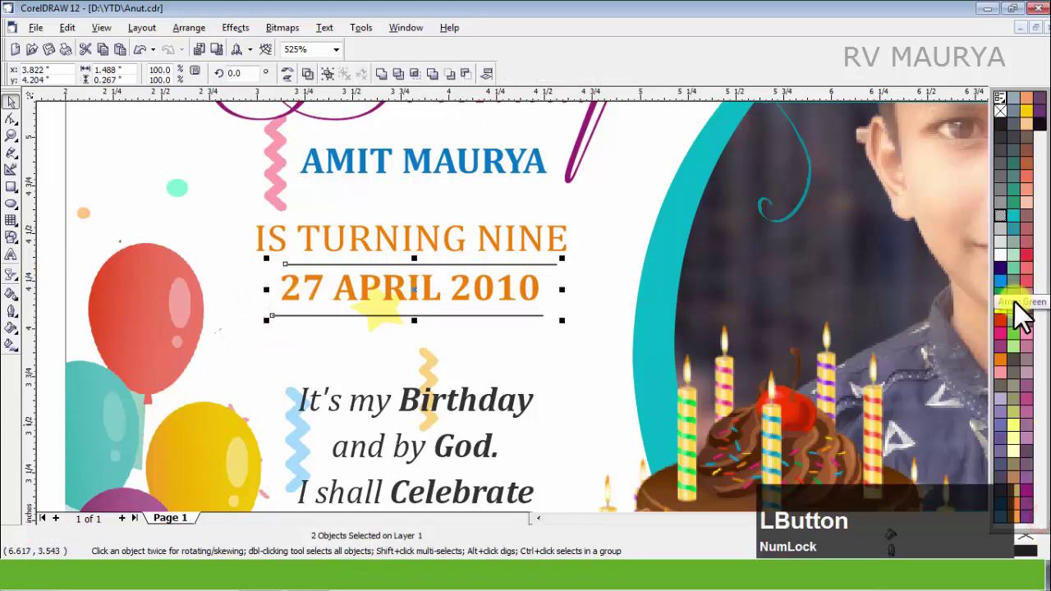
right_click(1023, 118)
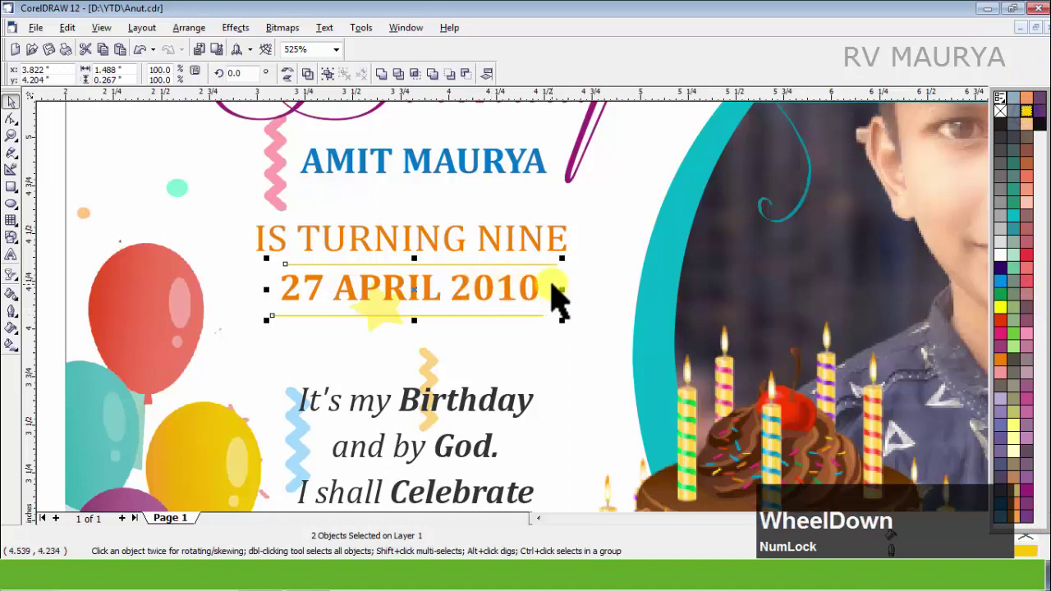
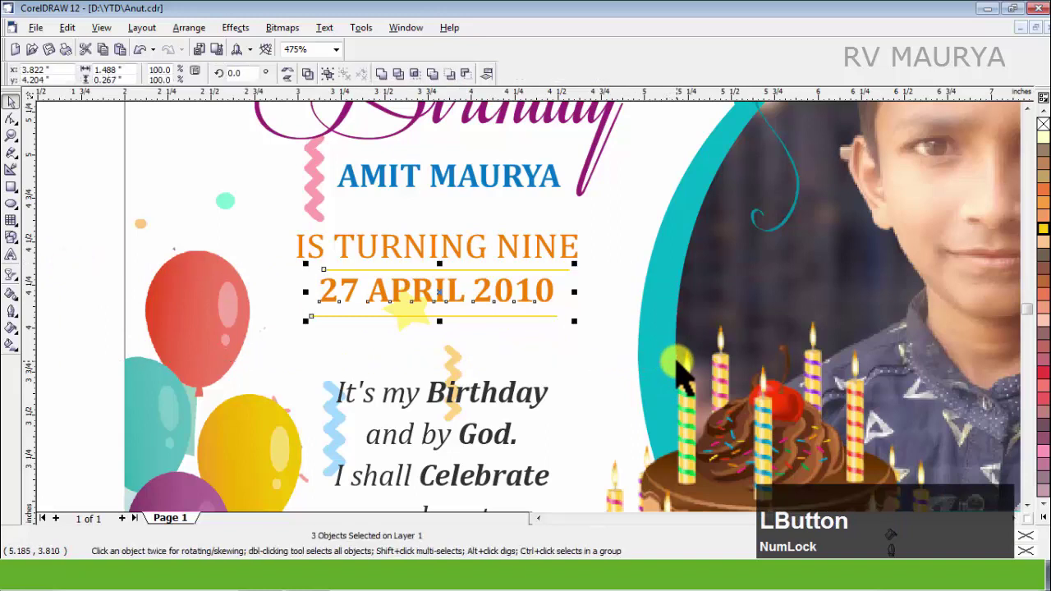
Group the date with its two lines and nudge it and the IS TURNING NINE line down into place.
key(c)
key(ctrl+g)
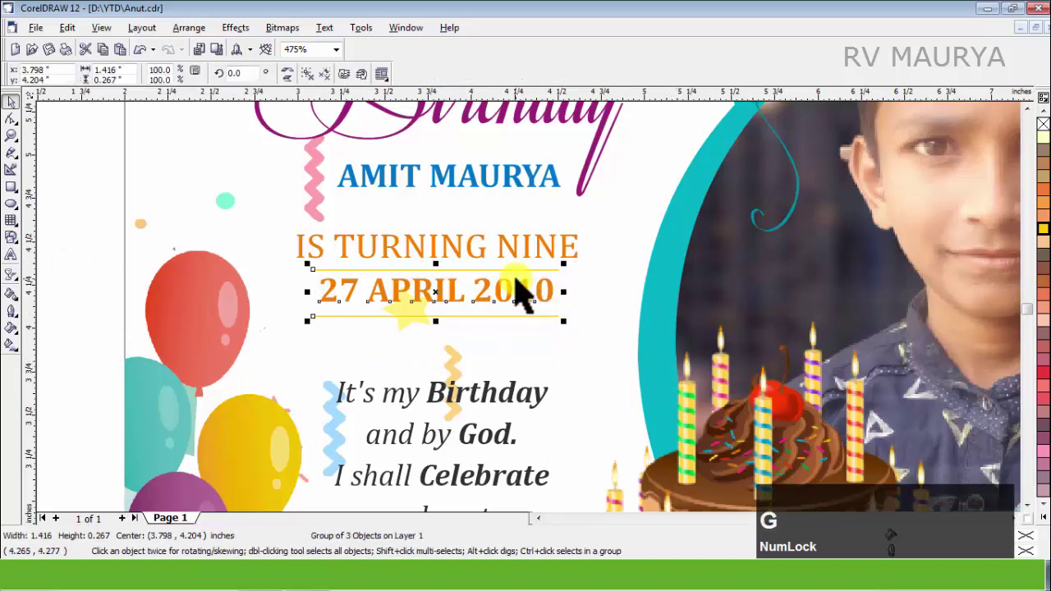
key(ctrl+Down)
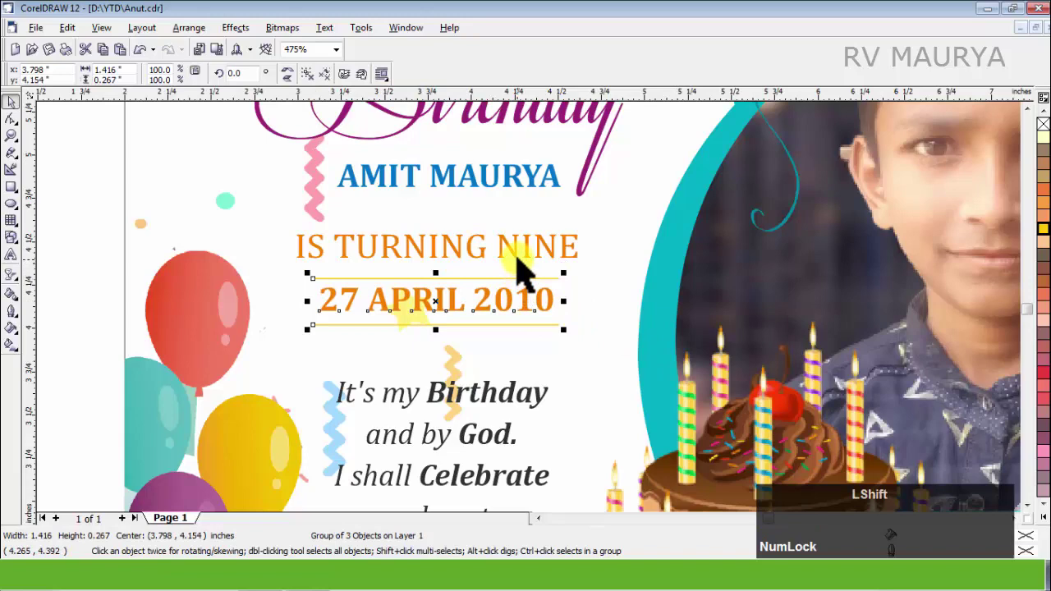
click(524, 258)
key(Down)
scroll(down, 3)
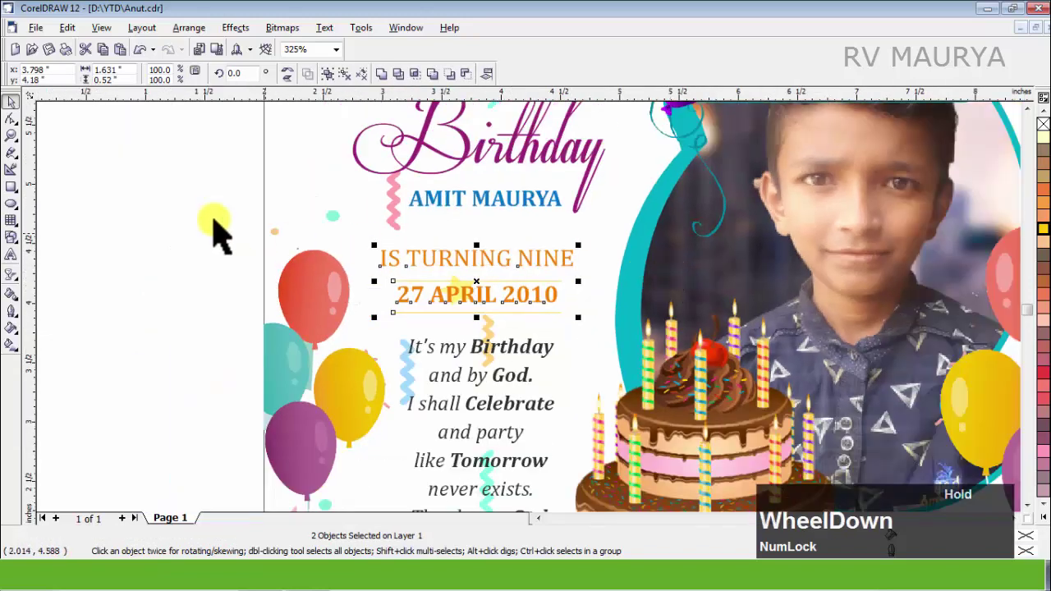
click(205, 217)
Rotate the confetti bitmap 180° and lay it back across the card.
scroll(down, 3)
click(432, 274)
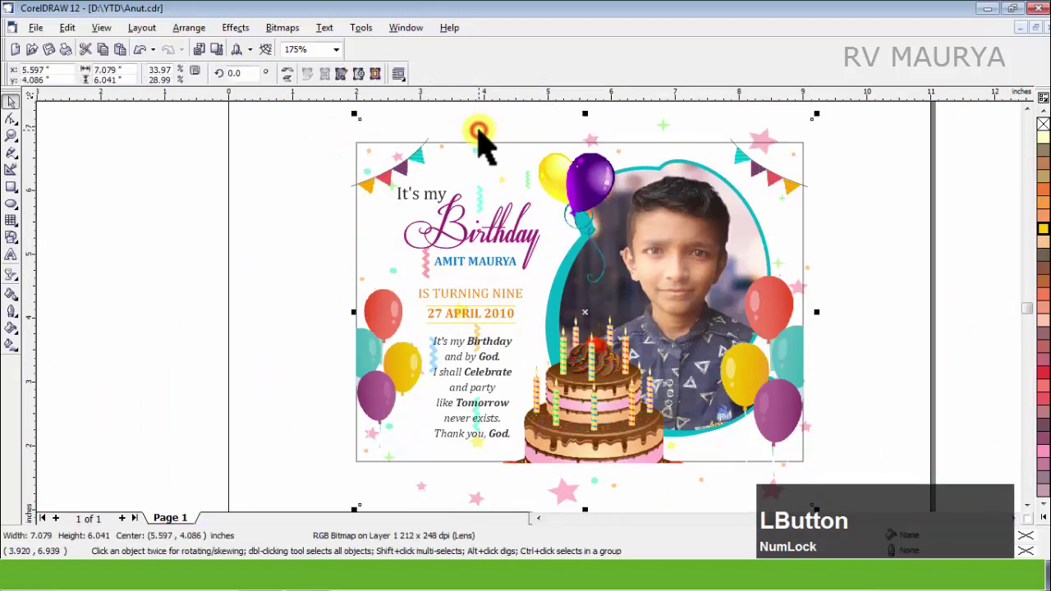
key(Left)
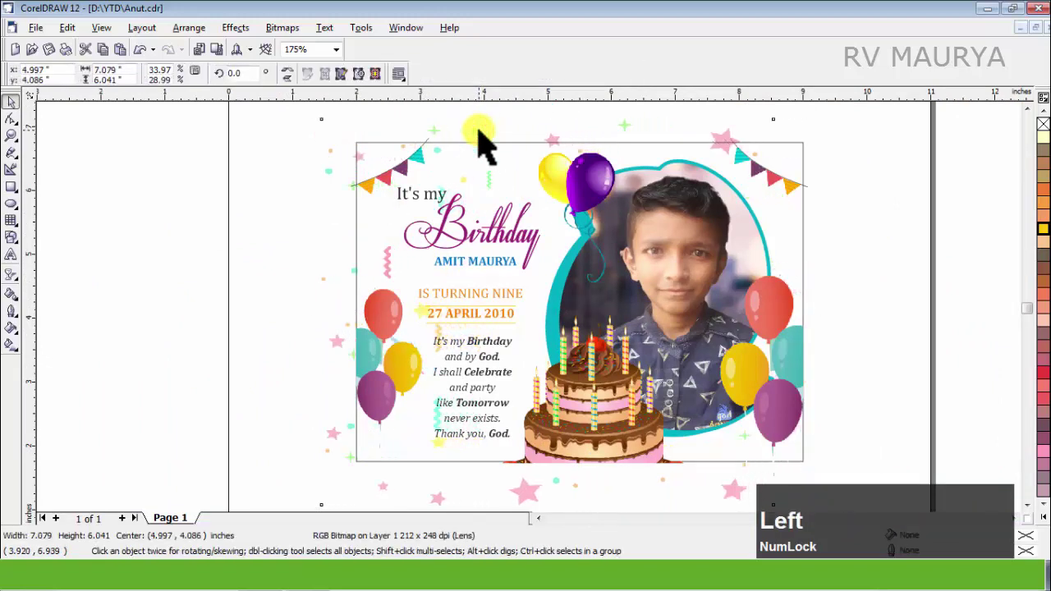
key(Right)
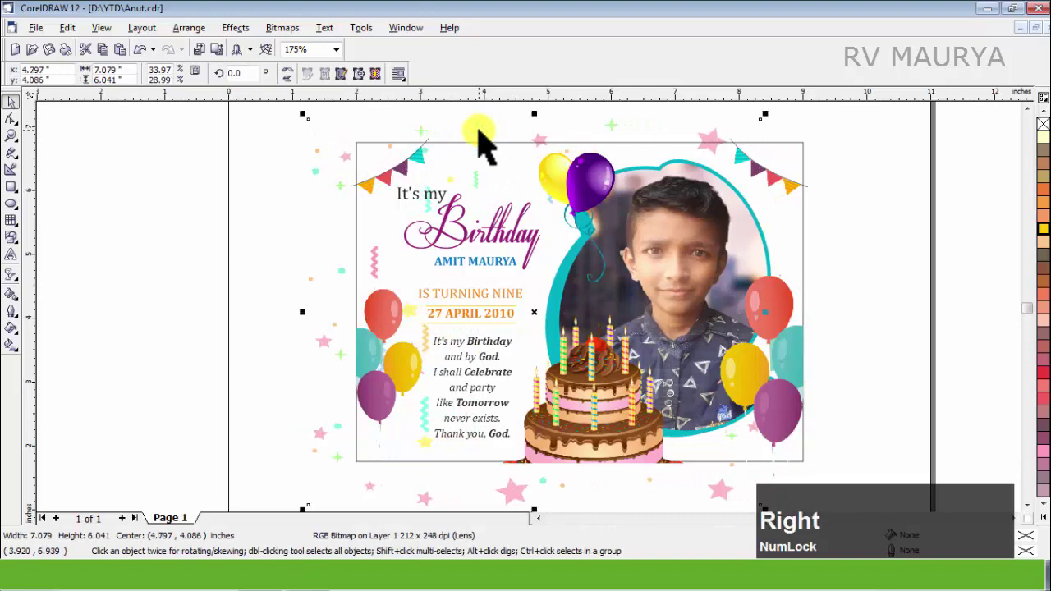
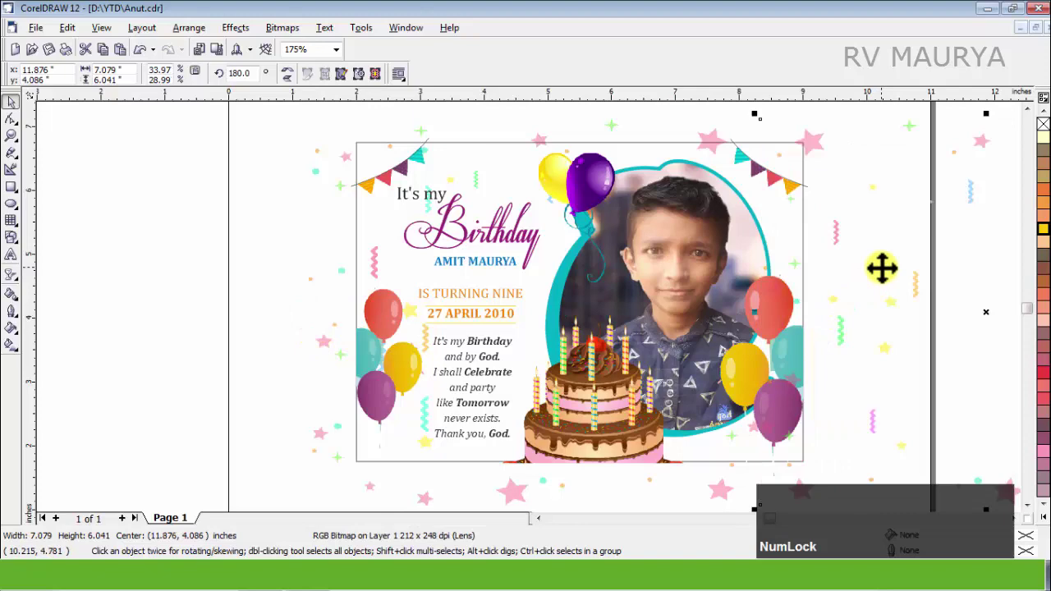
key(Right)
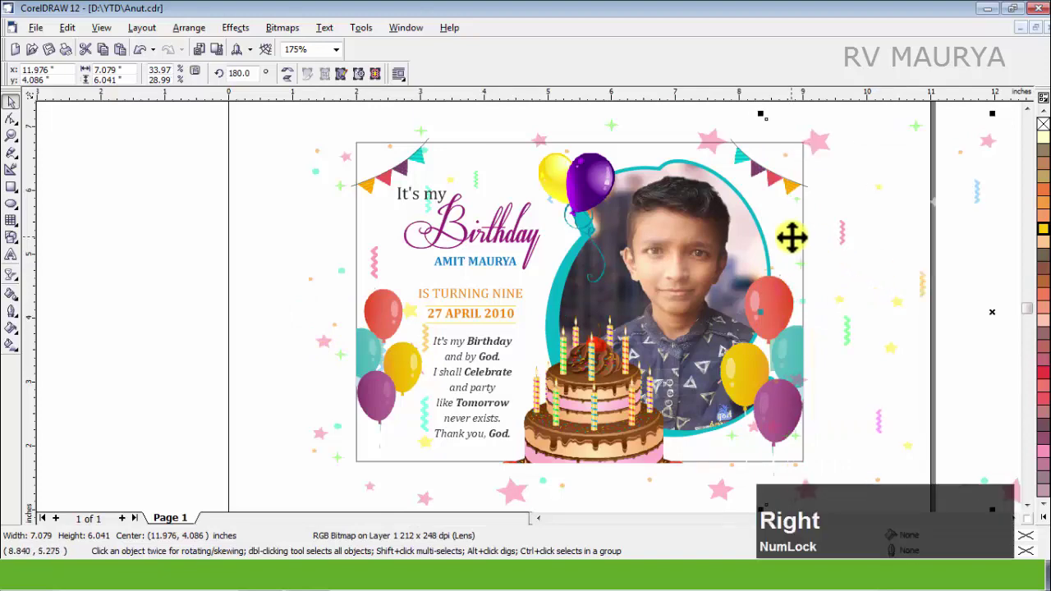
key(Delete)
click(707, 138)
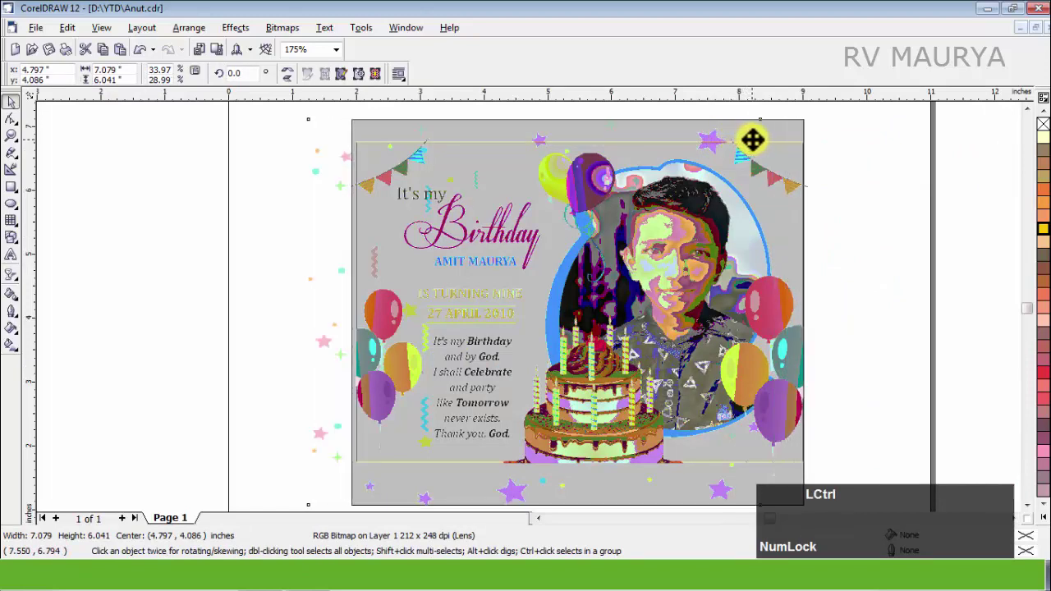
click(290, 84)
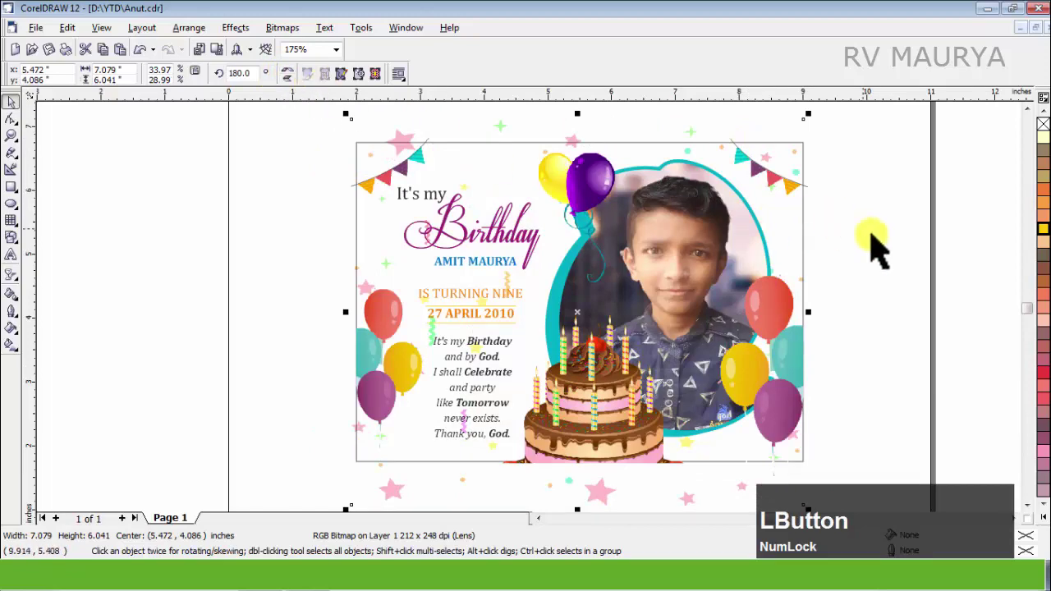
click(882, 242)
Set a rotated copy of the bunting crossing beneath the original in the card's top-right corner.
scroll(up, 3)
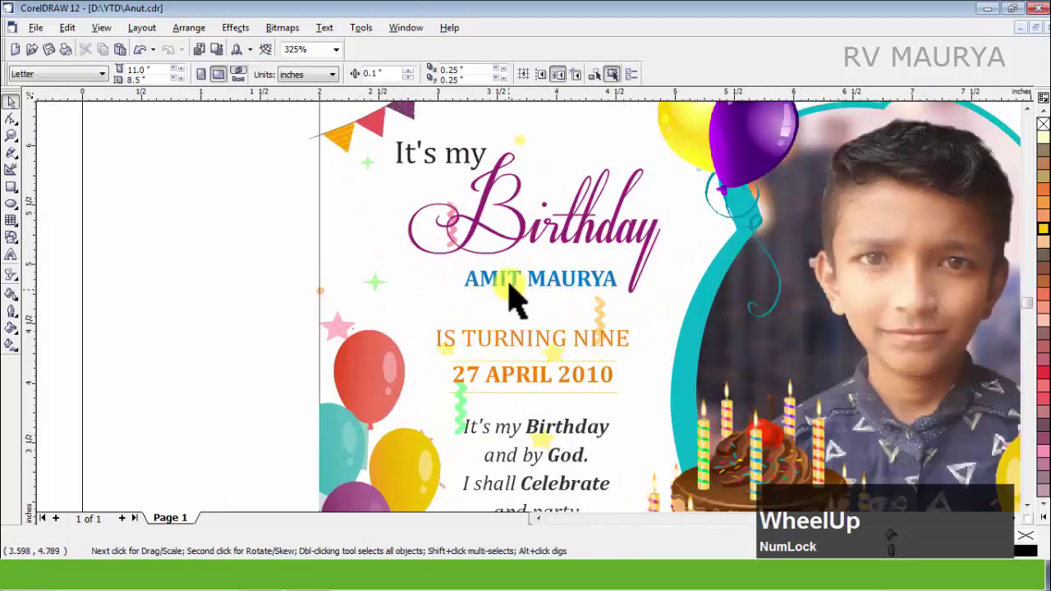
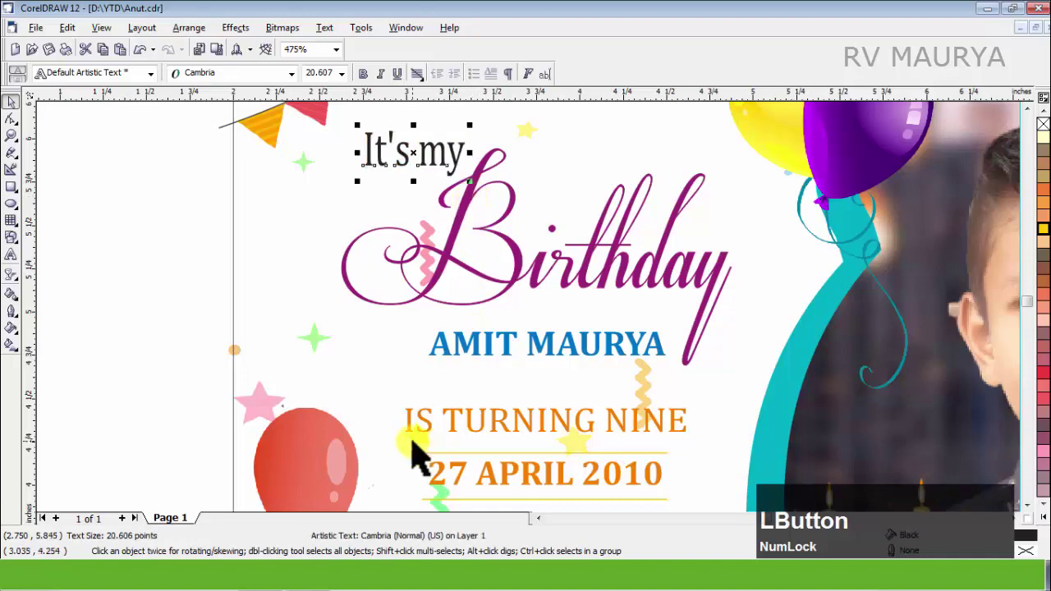
key(Delete)
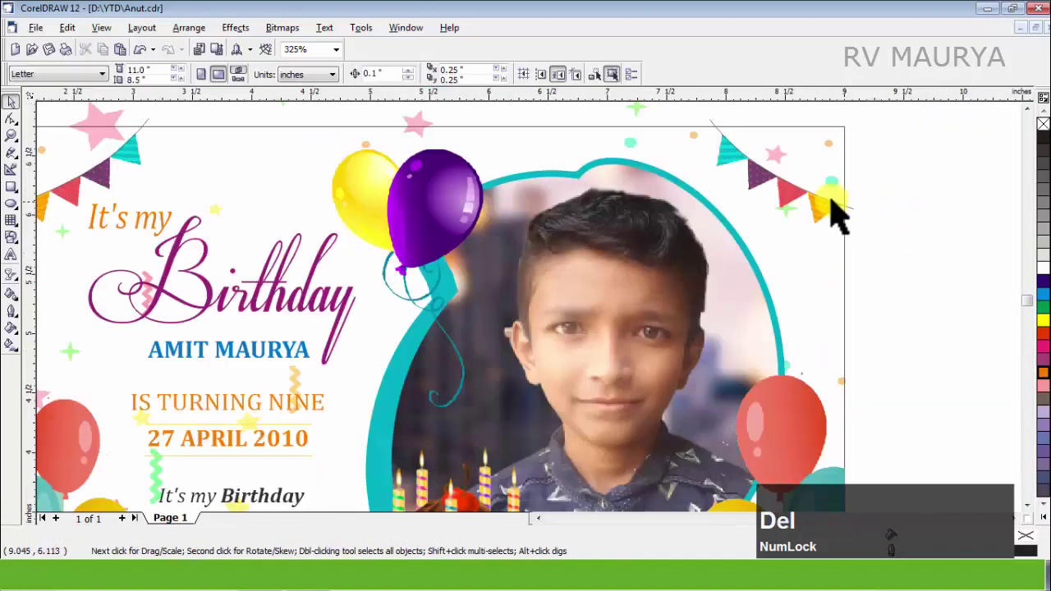
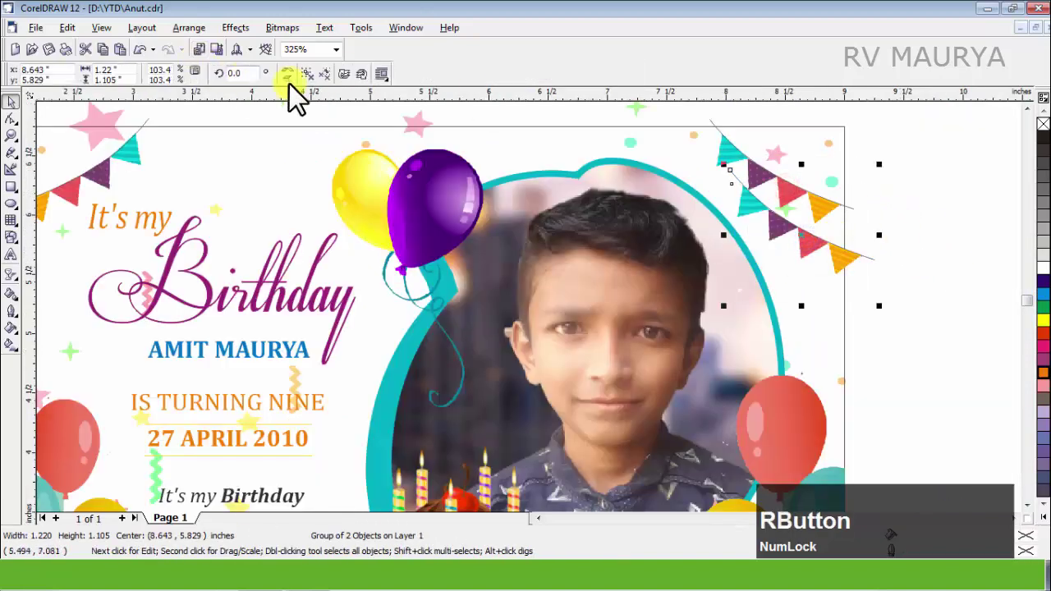
click(294, 84)
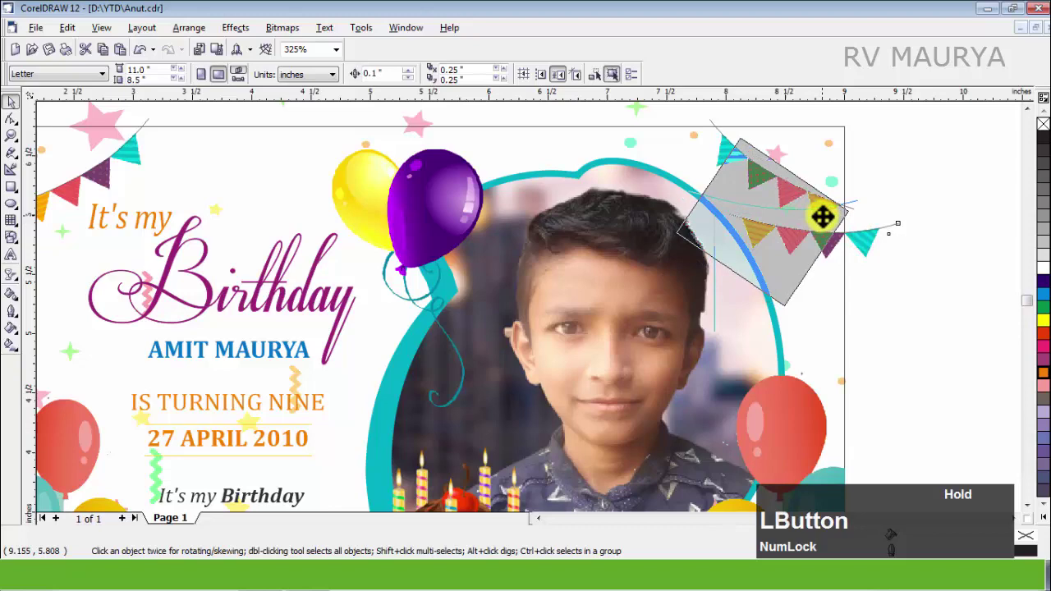
key(shift+Page_Down)
click(964, 230)
scroll(down, 3)
click(862, 354)
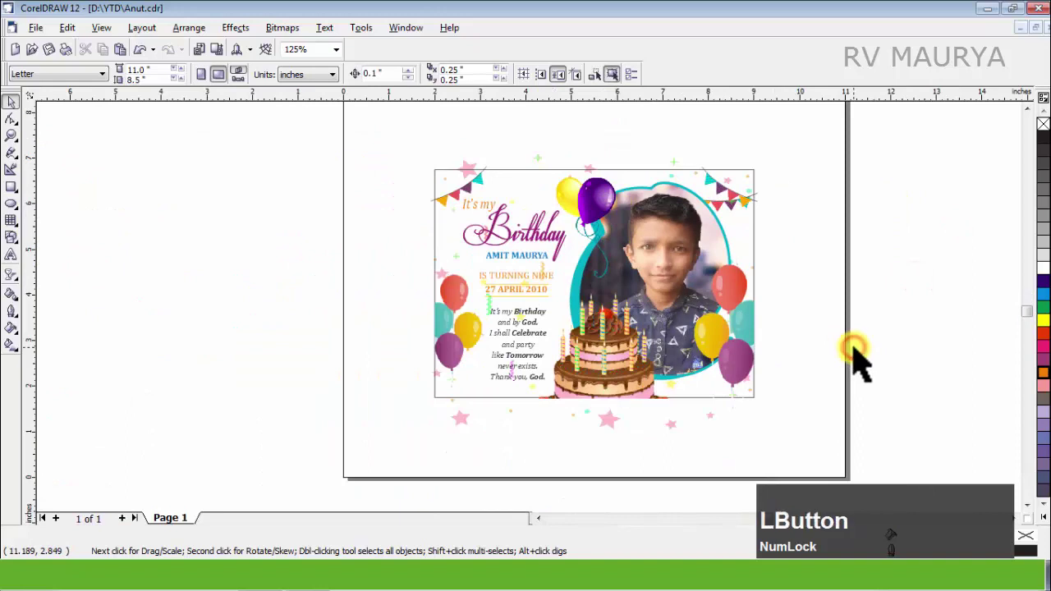
Fill the duplicate card's background with pale yellow and start a linear interactive fill on it.
scroll(down, 3)
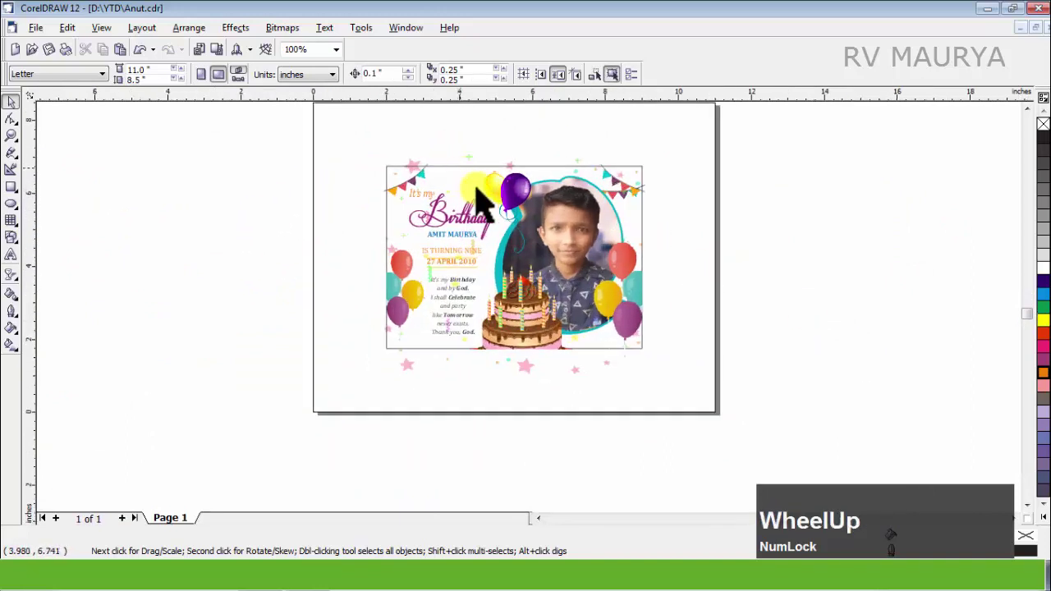
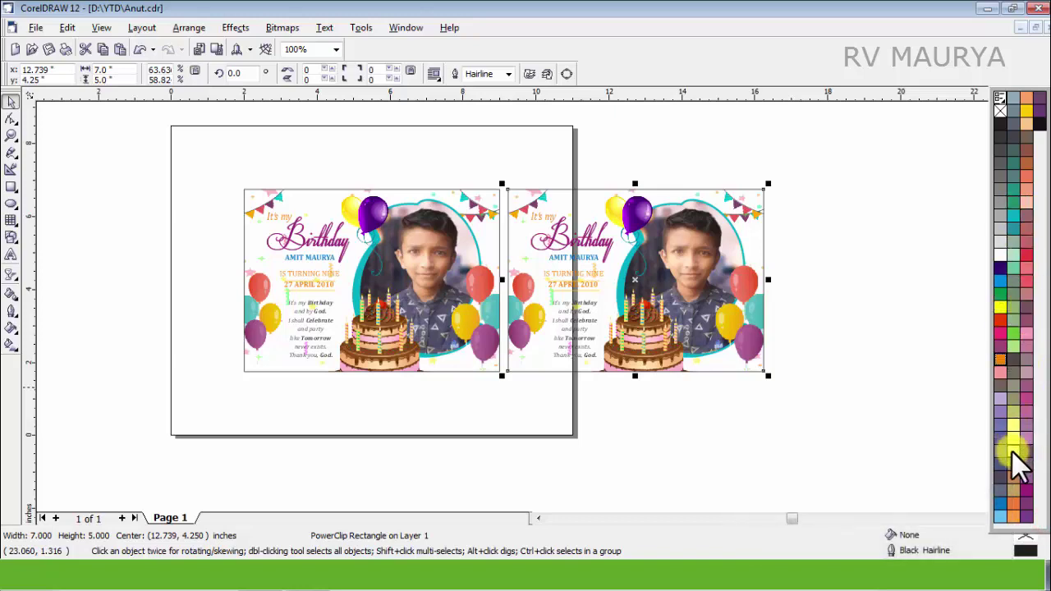
click(1008, 456)
scroll(up, 3)
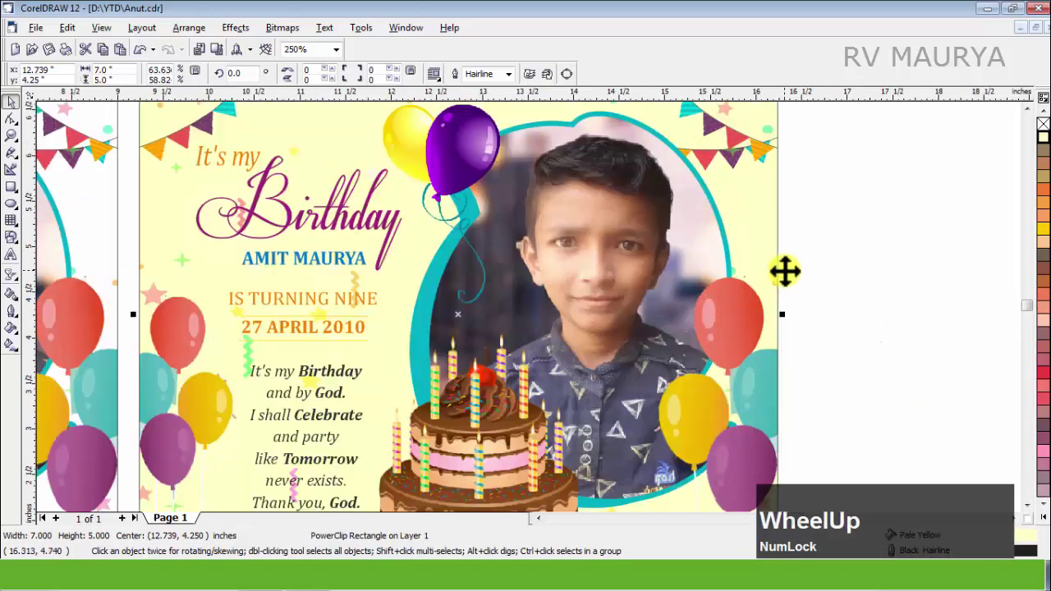
scroll(down, 3)
scroll(up, 3)
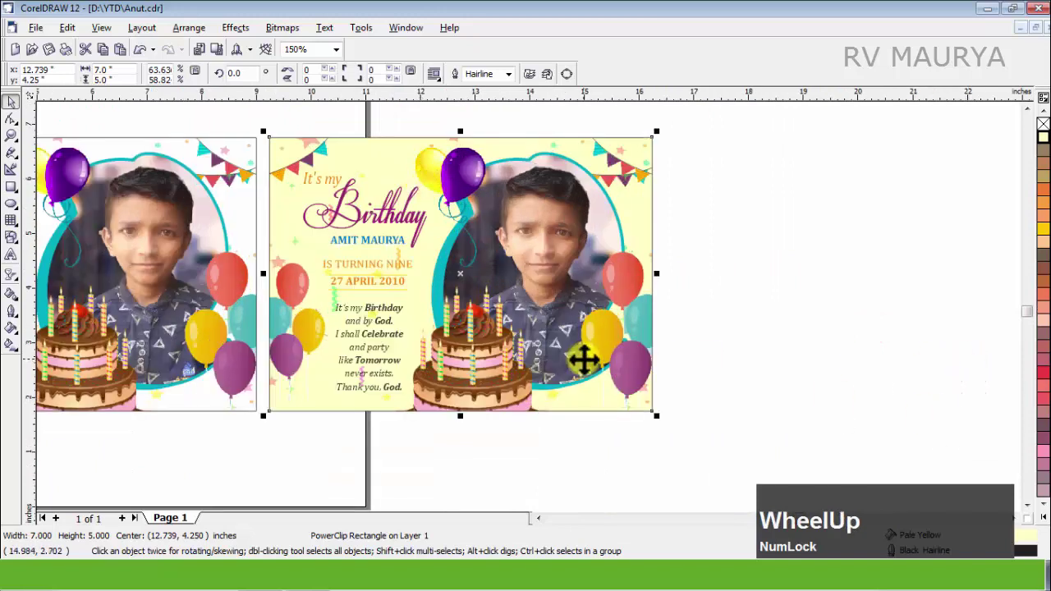
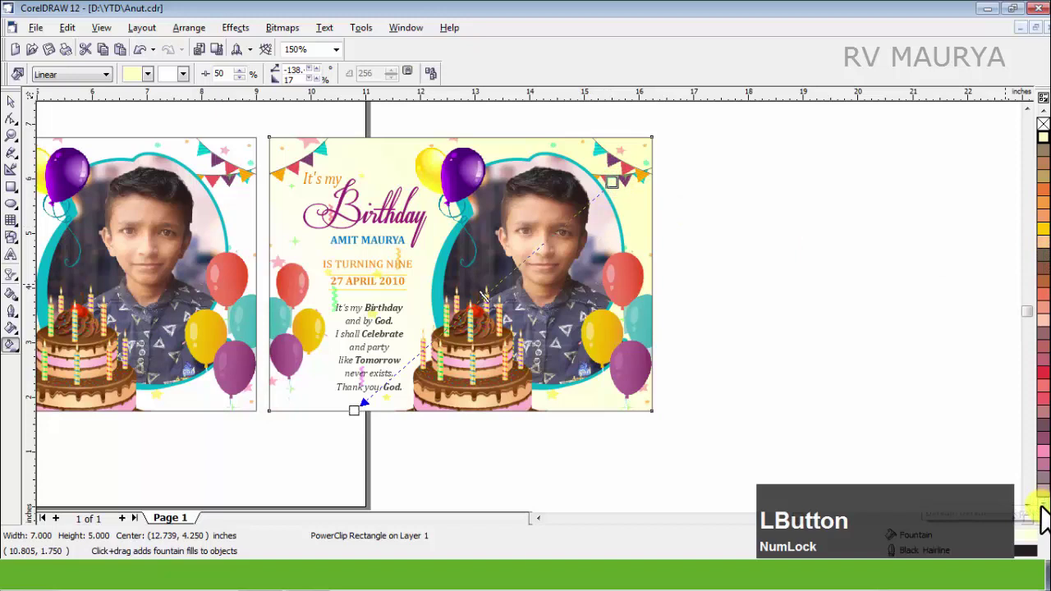
Set the gradient's end colour to light blue, C 30 M 0 Y 0 K 0.
click(1039, 522)
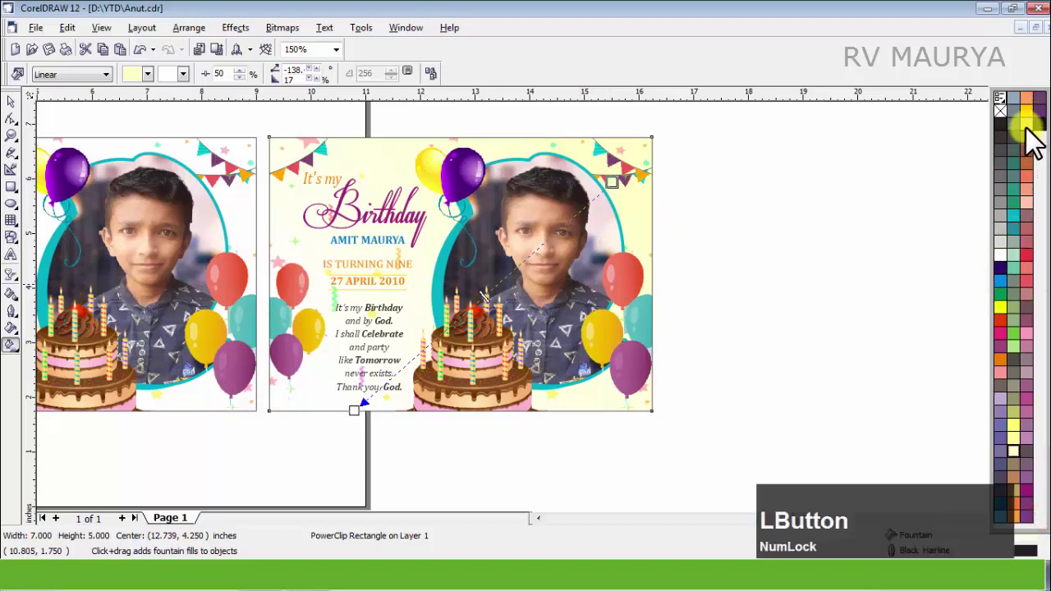
click(1021, 442)
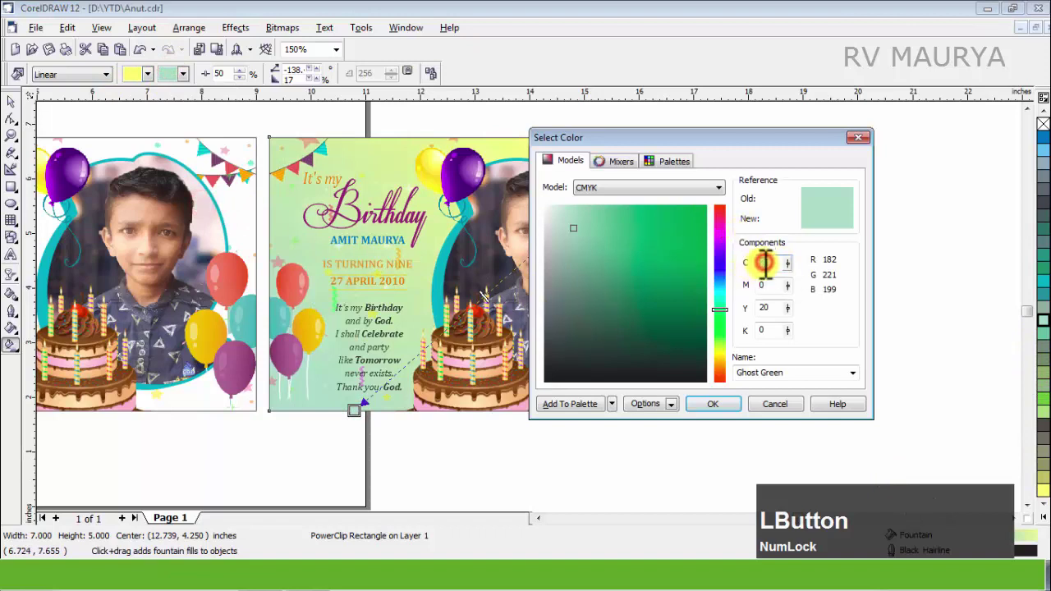
key(KP_0)
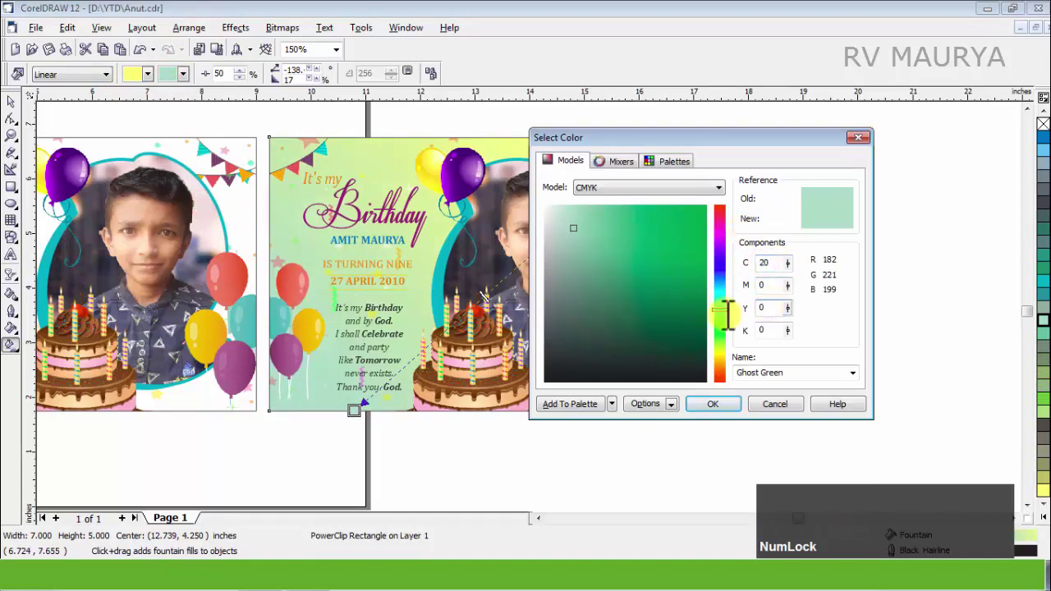
key(Tab)
key(KP_3)
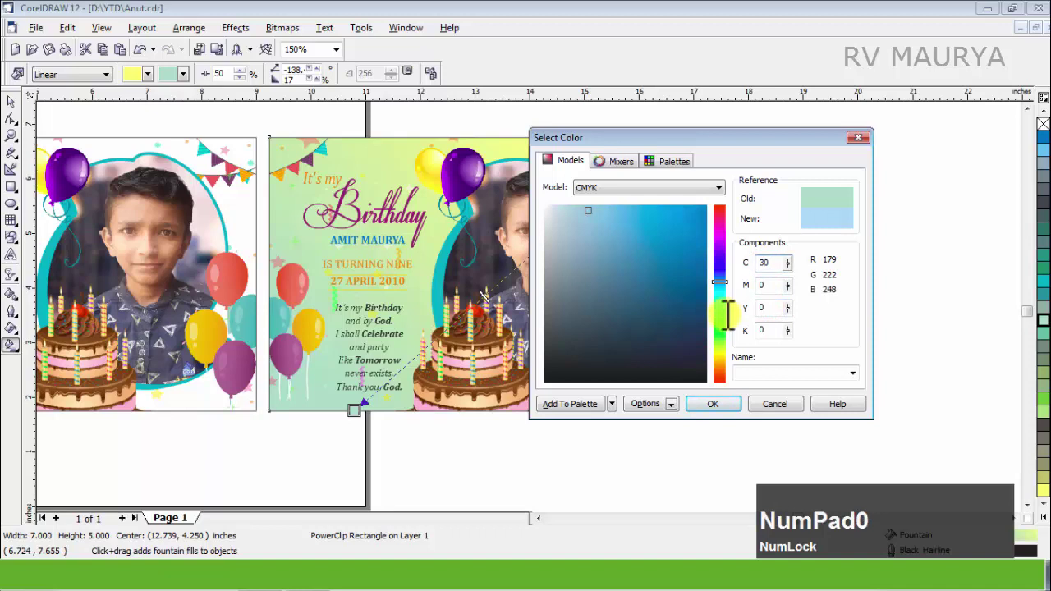
key(KP_Enter)
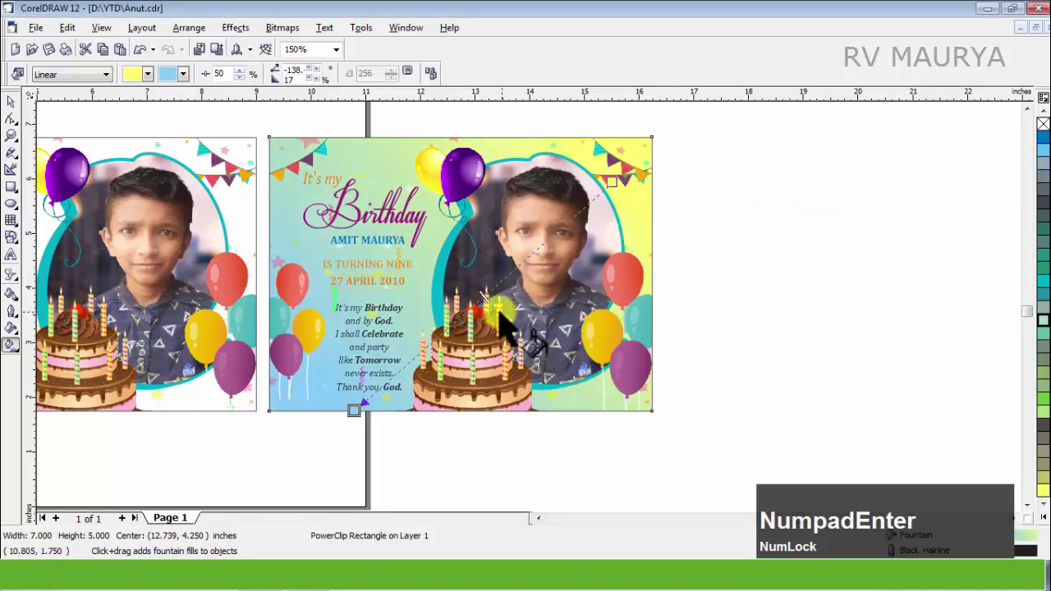
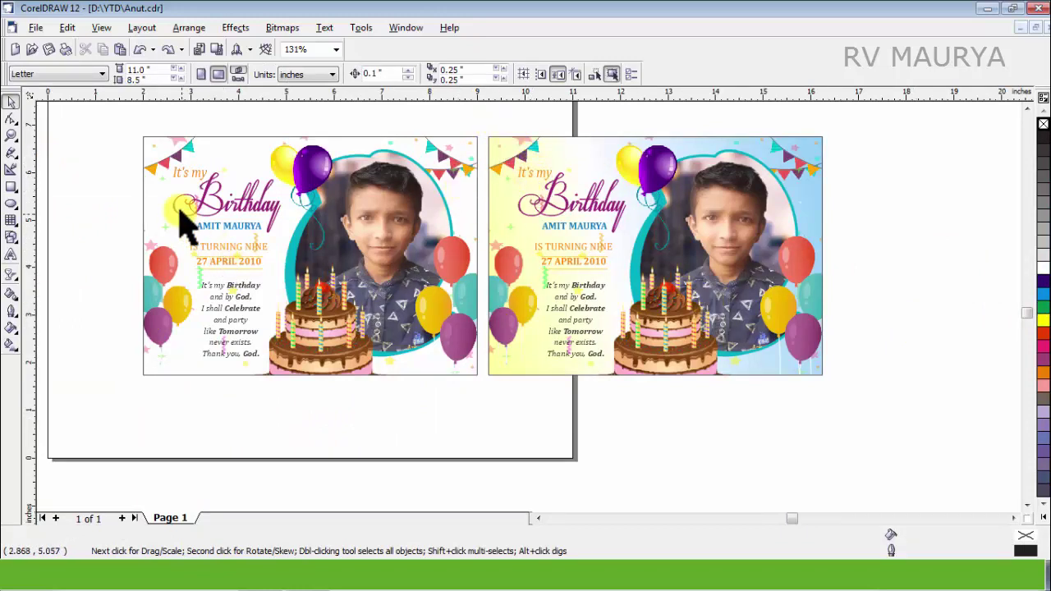
Drag both cards off the page to the right and add a page-sized rectangle frame.
scroll(down, 3)
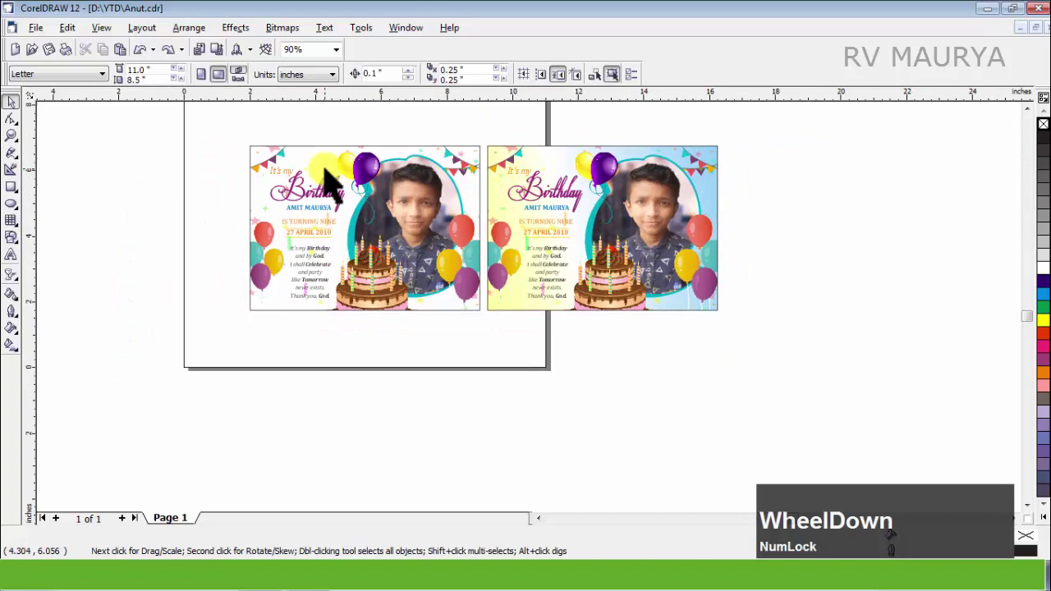
click(225, 144)
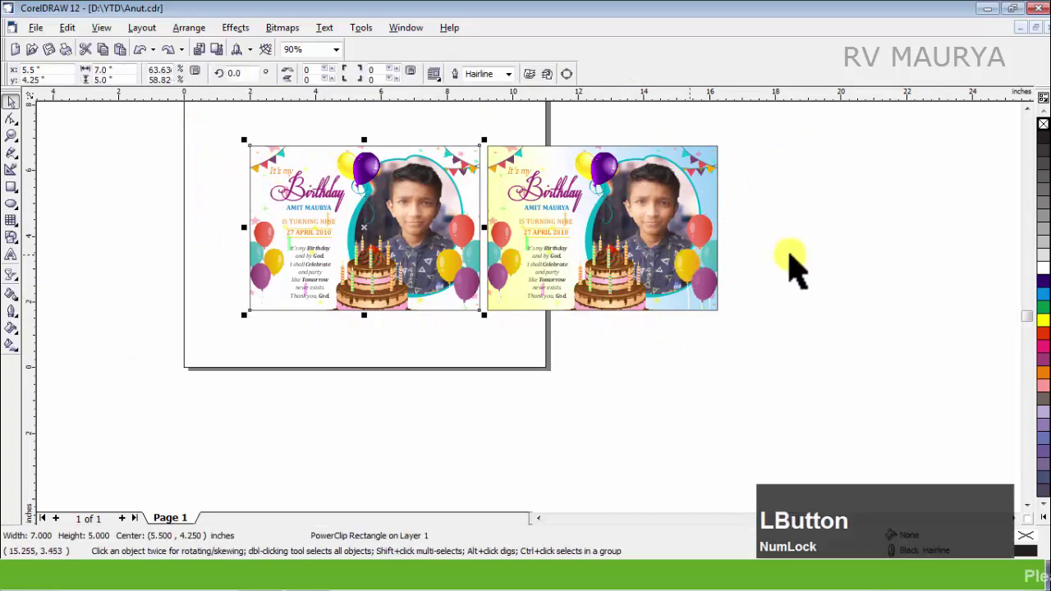
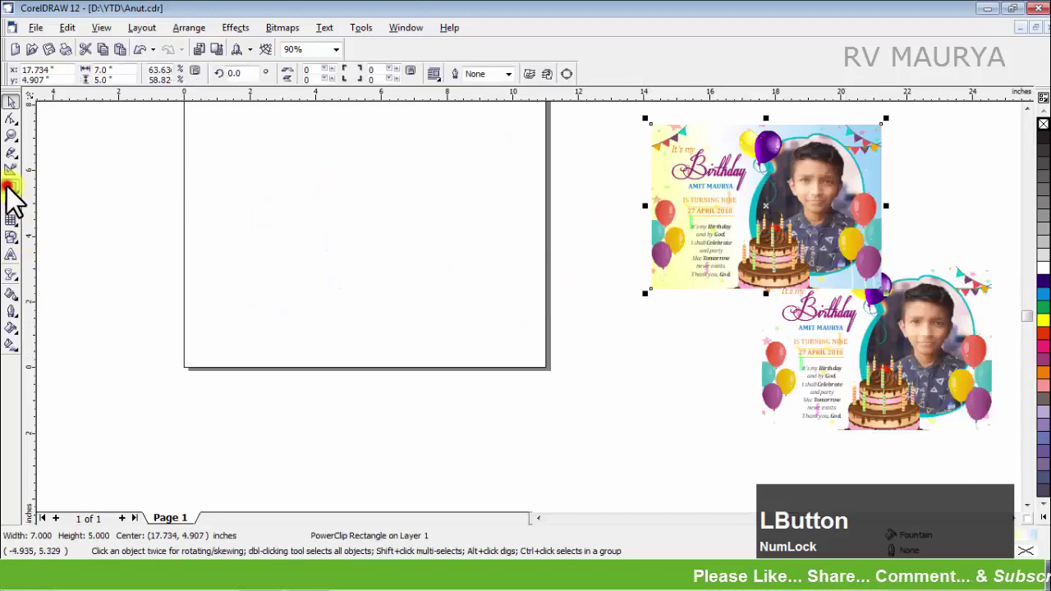
scroll(down, 3)
scroll(up, 3)
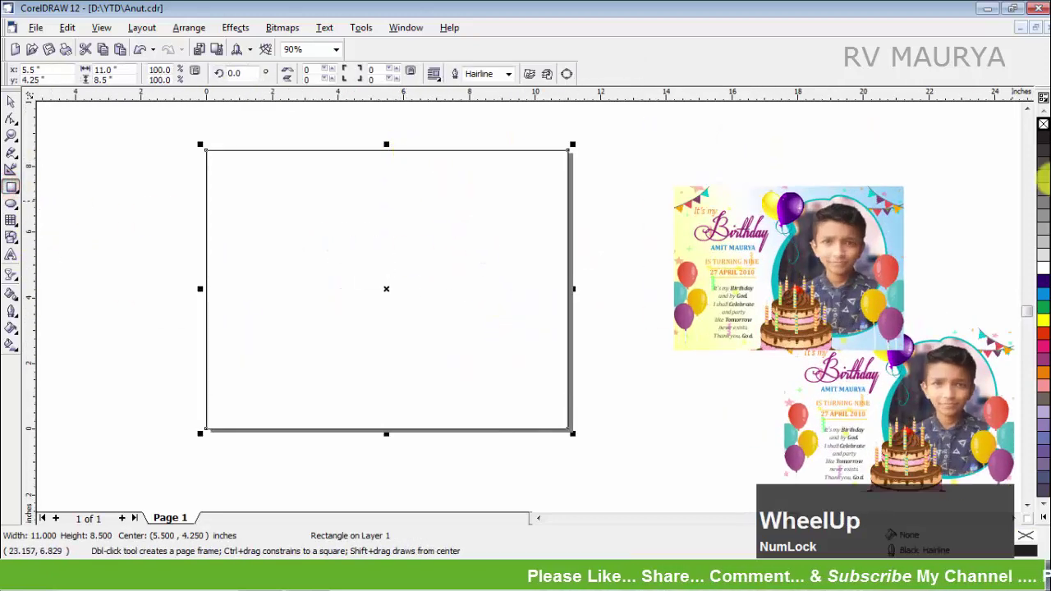
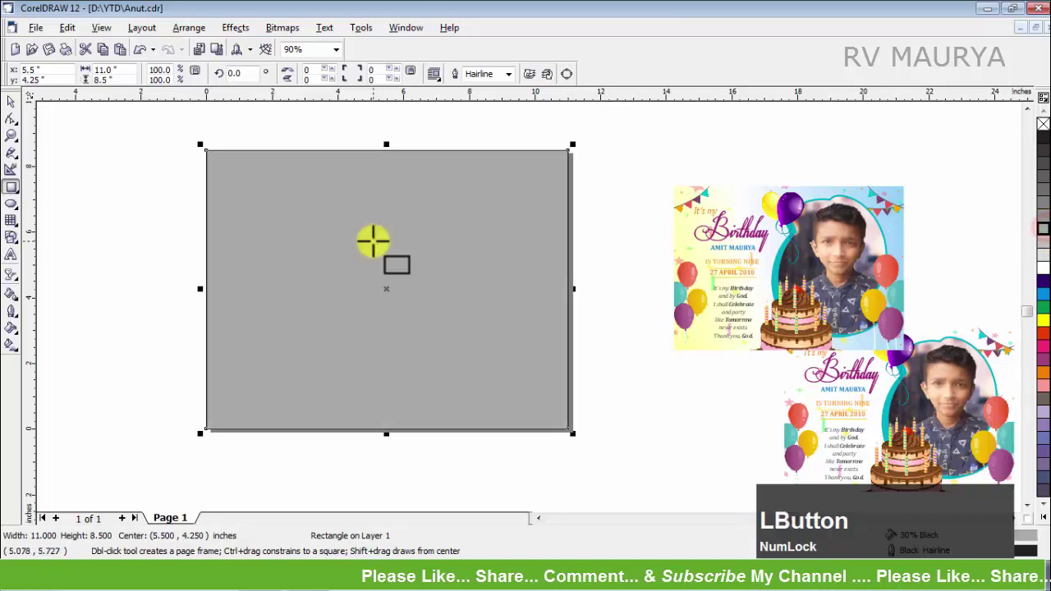
Give the page rectangle a grey-to-white radial gradient and centre the yellow-to-blue card on it.
key(g)
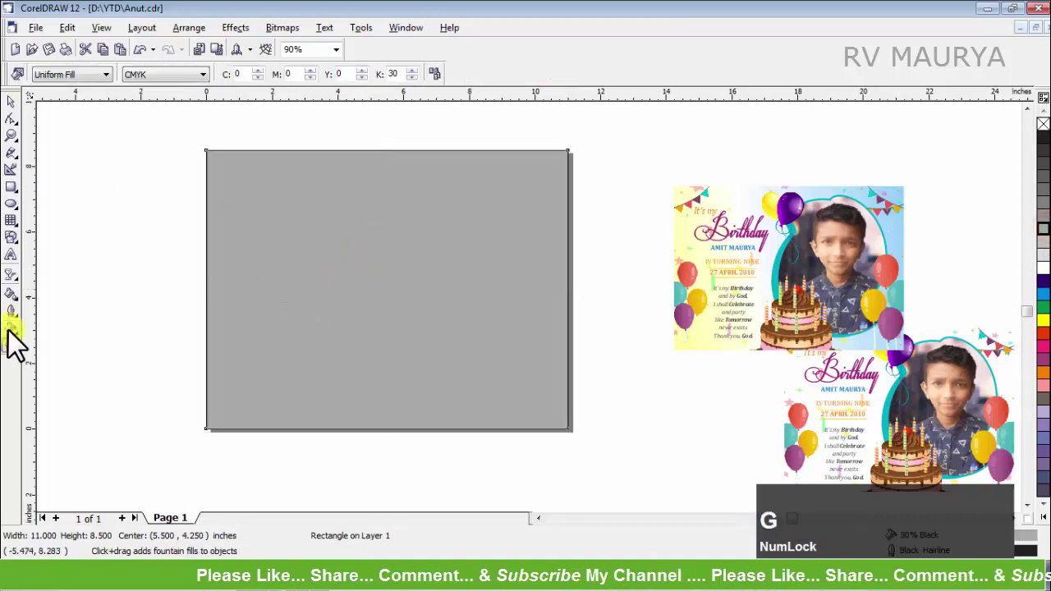
click(17, 345)
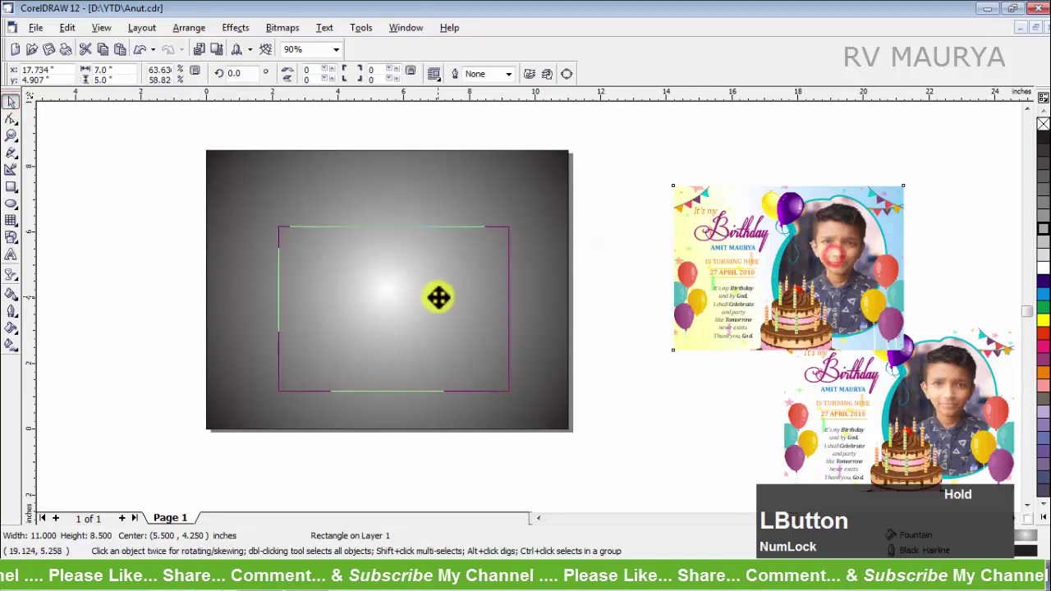
click(441, 184)
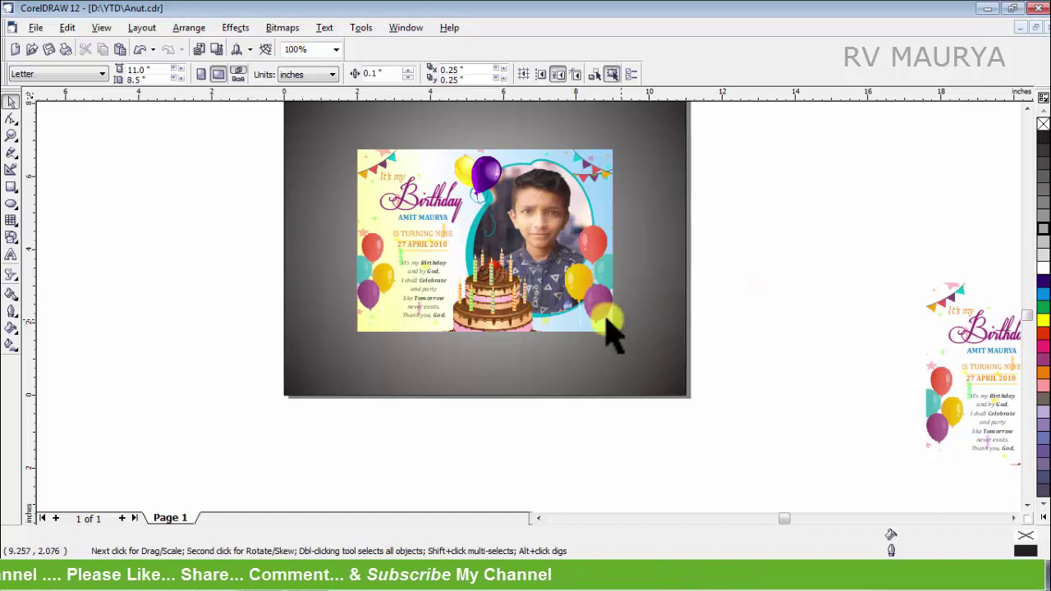
Give the gradient card an interactive drop shadow with feathering 5, then select the original card.
click(24, 293)
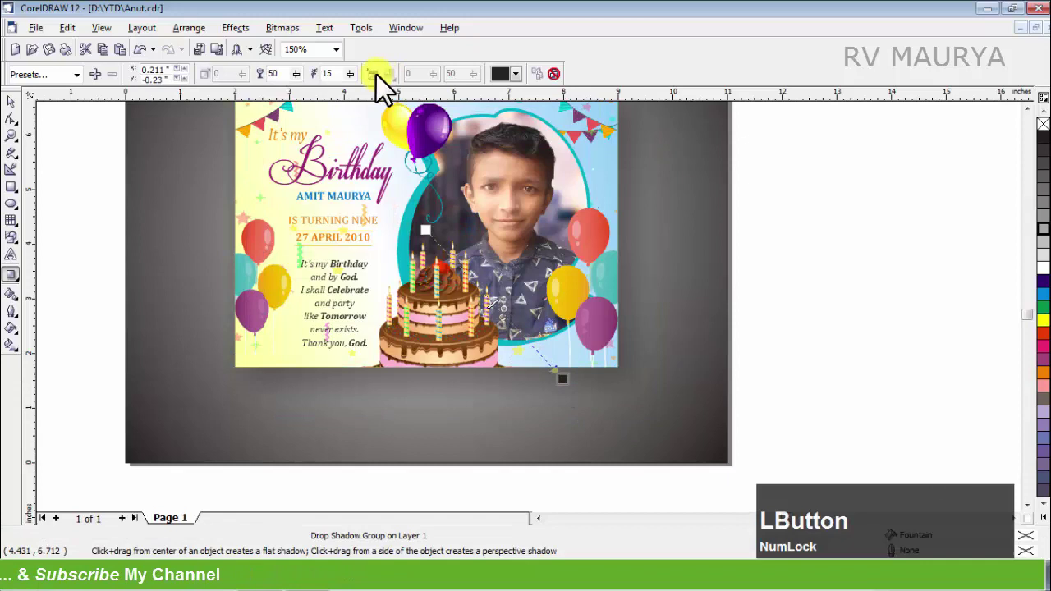
click(325, 98)
key(KP_5)
key(KP_Enter)
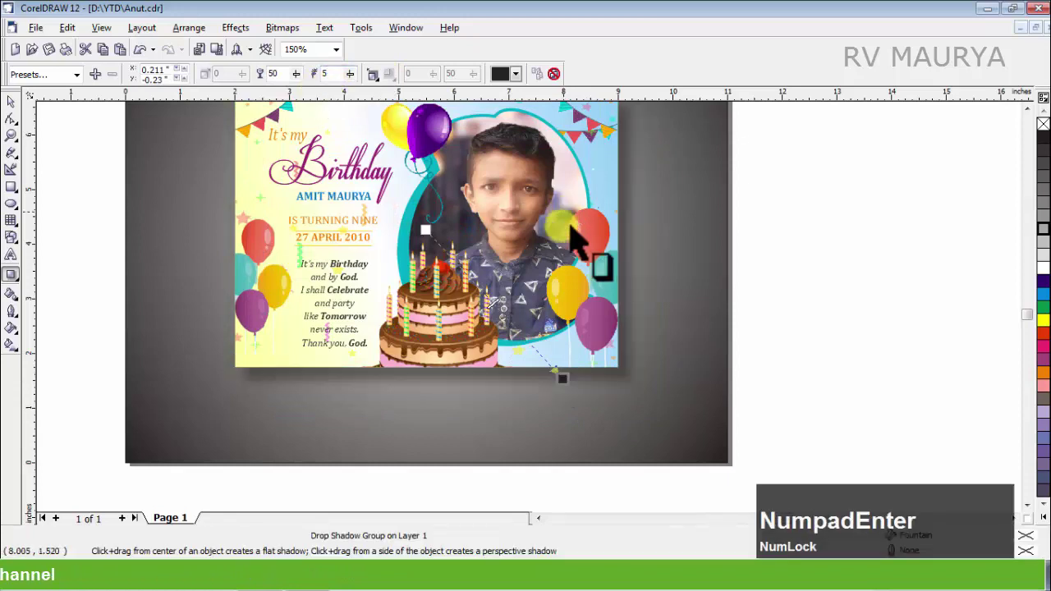
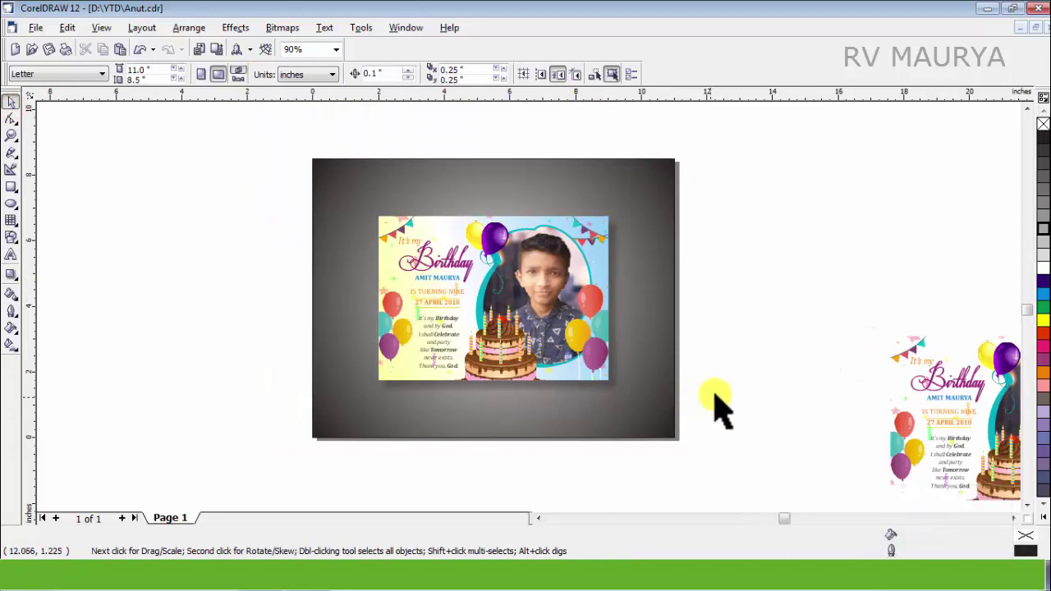
click(947, 399)
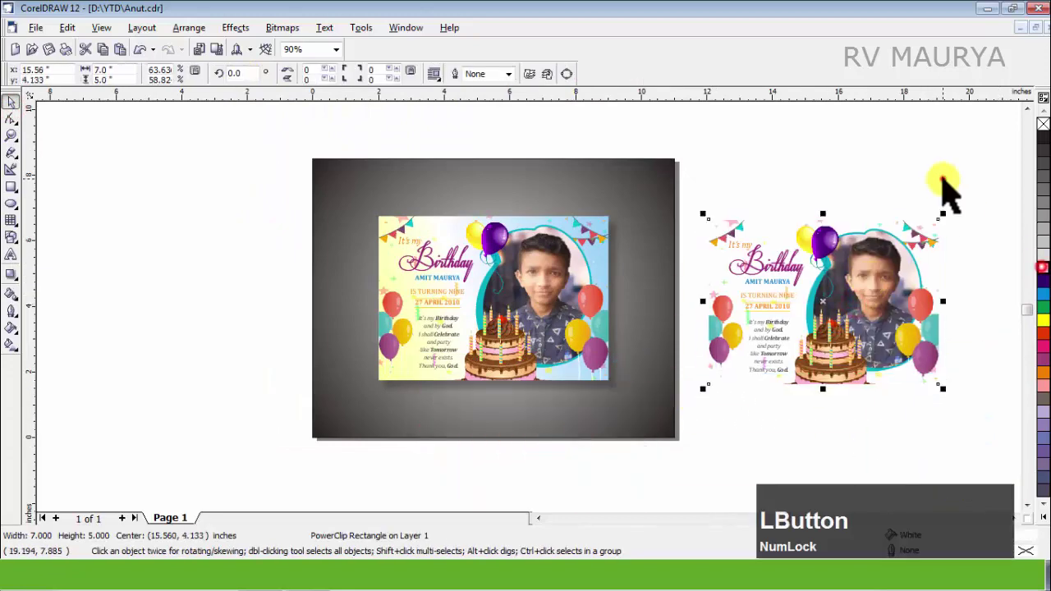